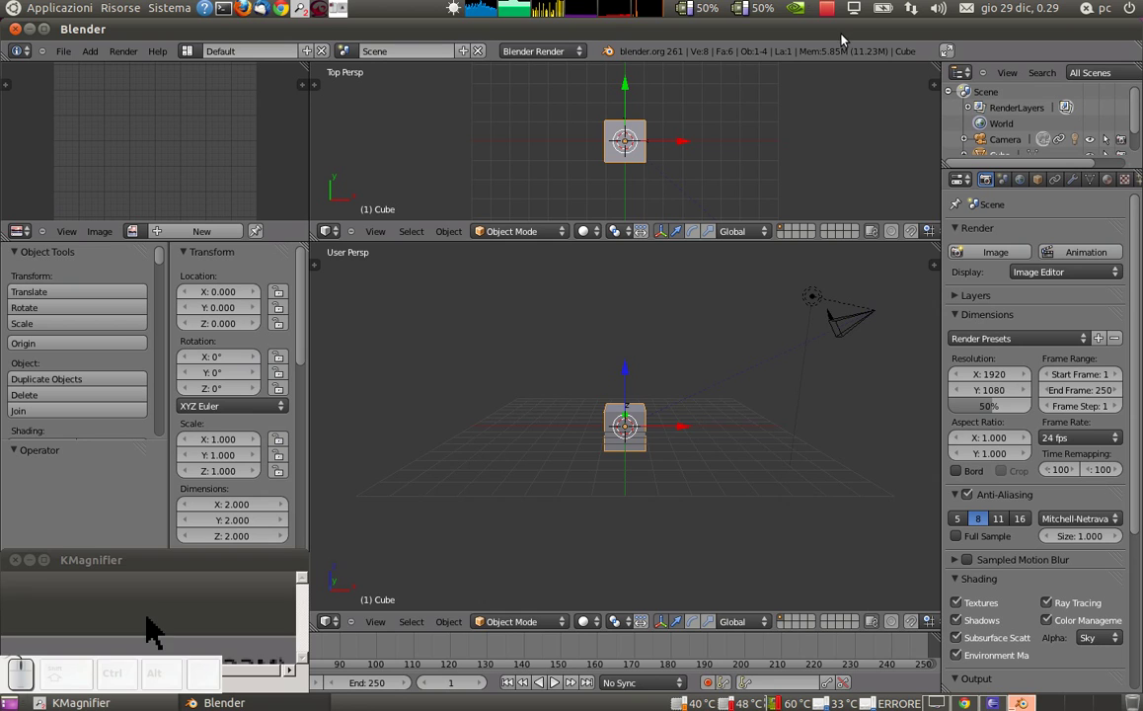
# Angle the upper view of the cube and switch both viewports to Textured shading
pyautogui.scroll(3)
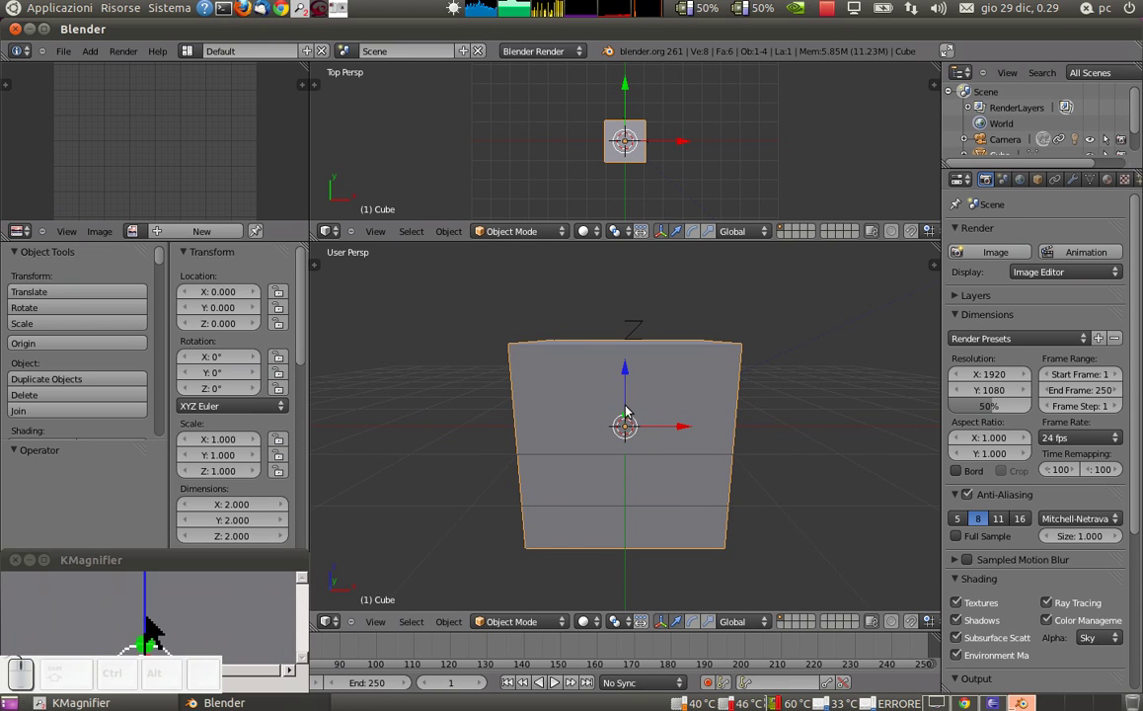
pyautogui.press('KP_1')
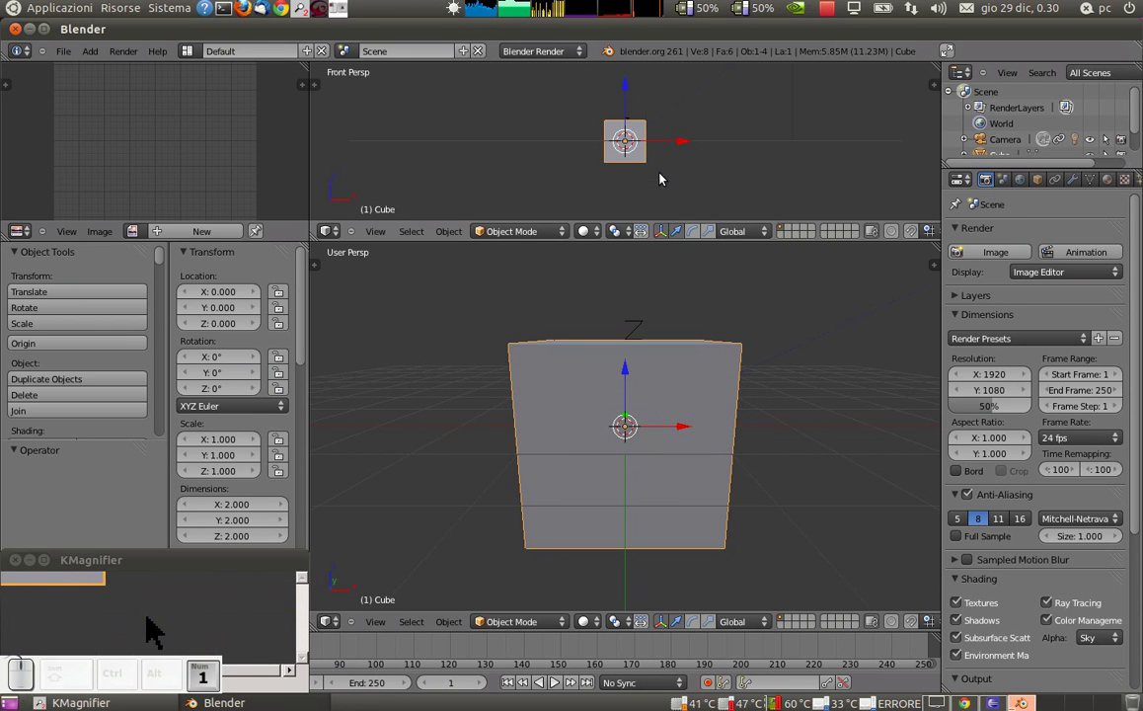
pyautogui.middleClick(674, 143)
pyautogui.scroll(3)
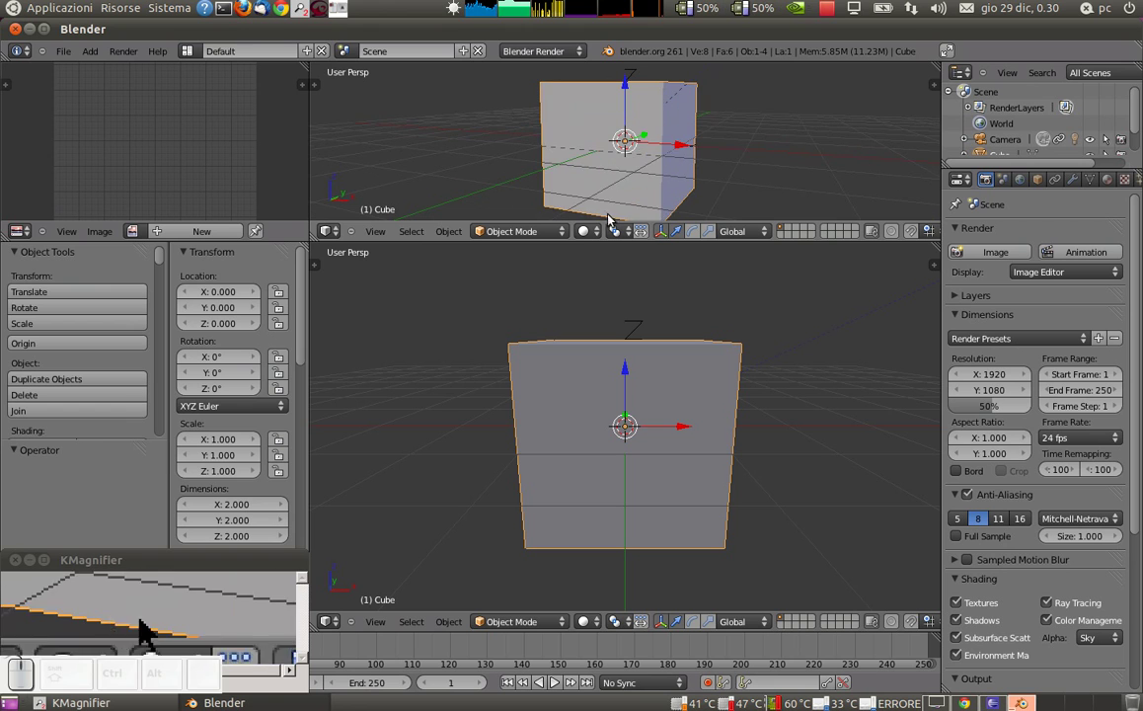
pyautogui.moveTo(583, 239); pyautogui.dragTo(601, 194)
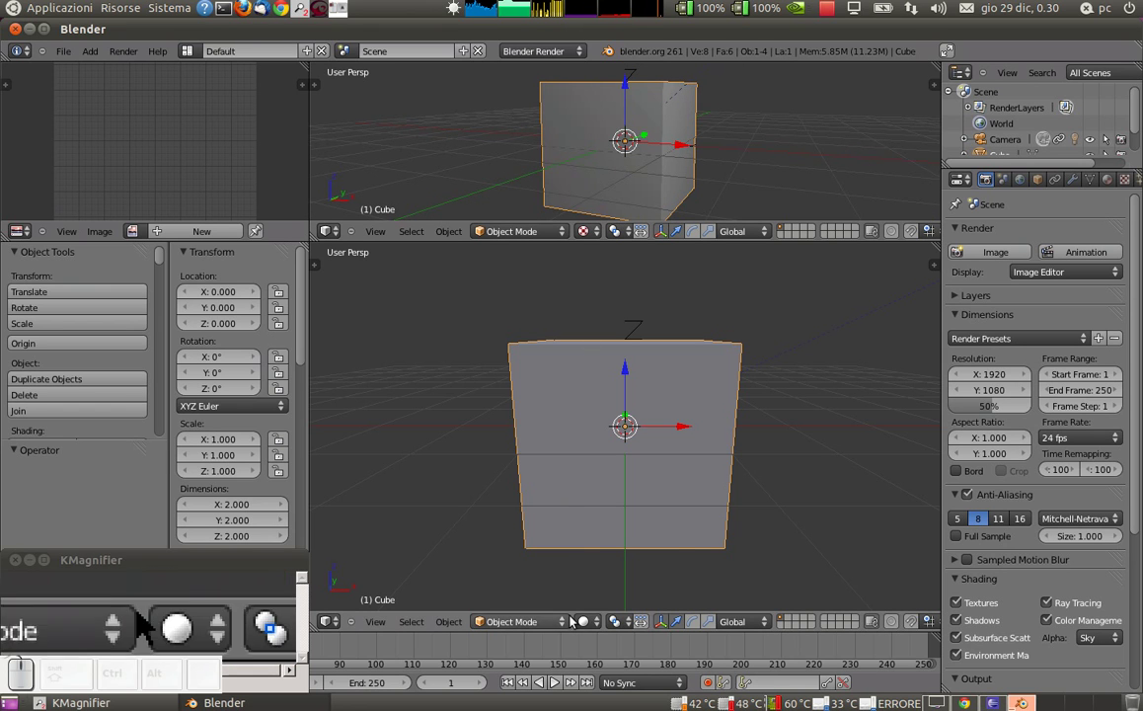
pyautogui.moveTo(588, 626); pyautogui.dragTo(596, 546)
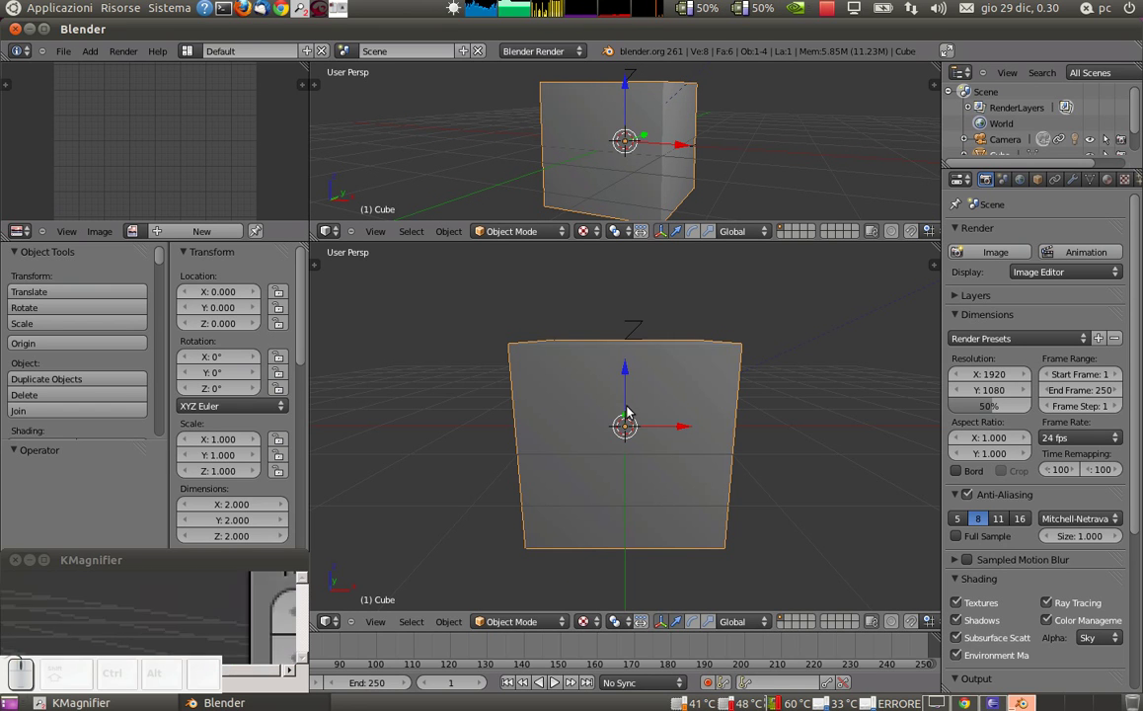
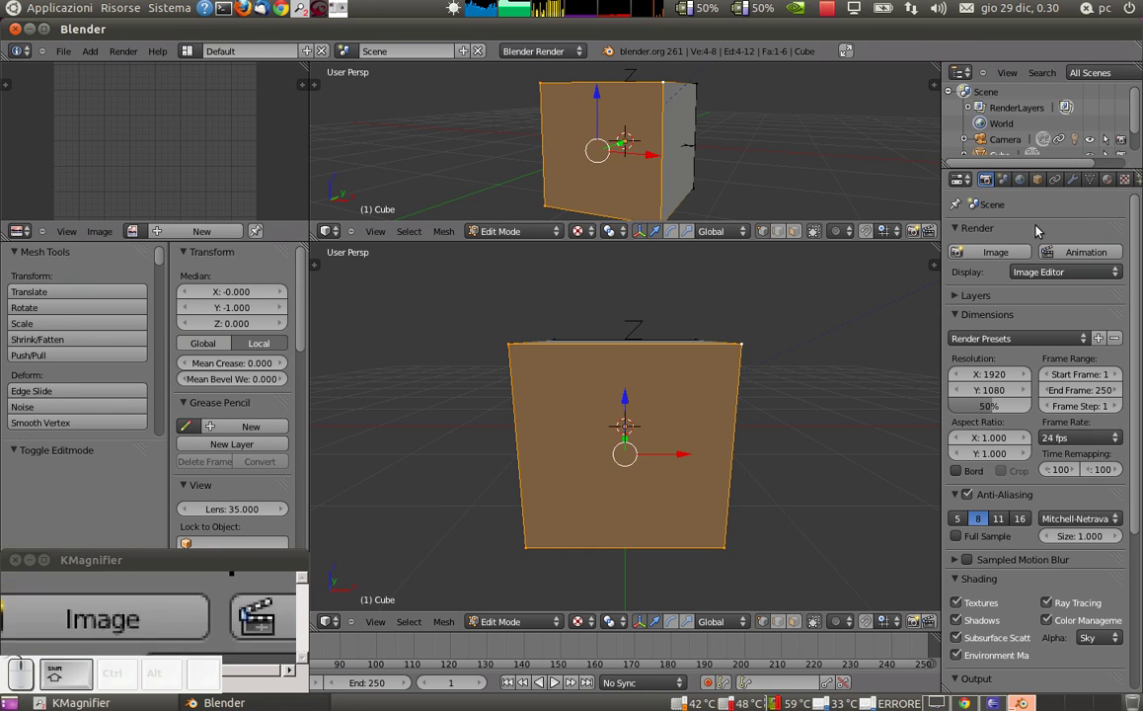
# Add a vertex group 'front' in Object Data and assign the front face to it
pyautogui.click(1097, 181)
pyautogui.click(1113, 384)
pyautogui.click(1047, 473)
pyautogui.press('Return')
pyautogui.click(977, 505)
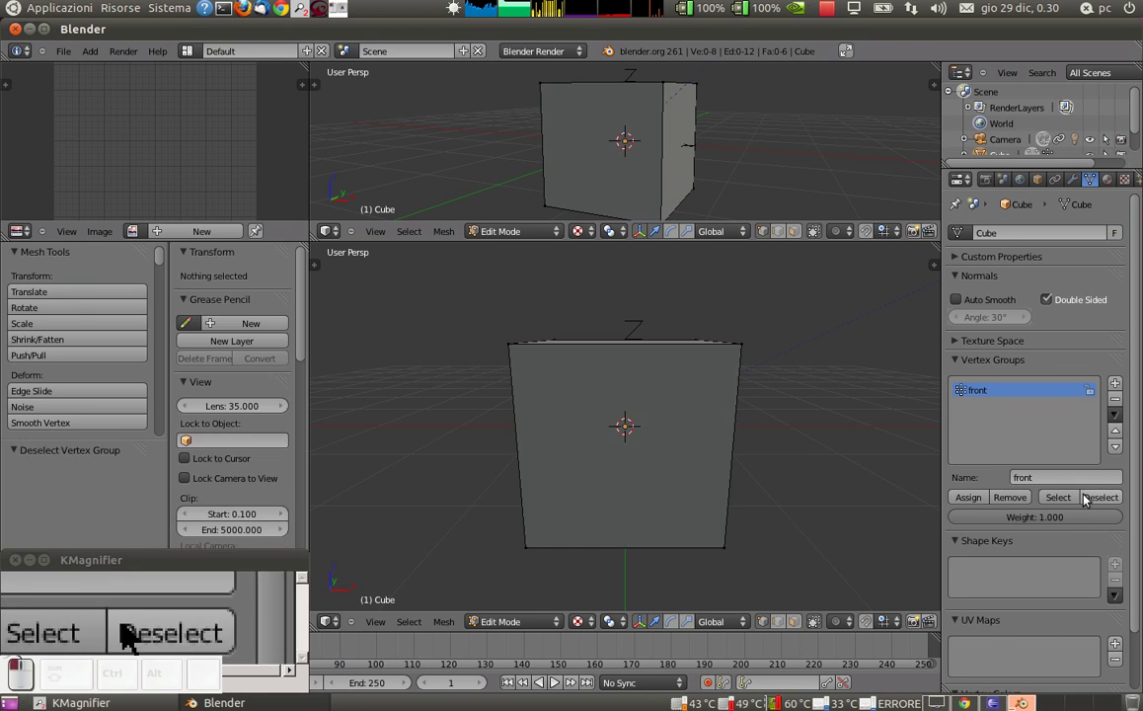
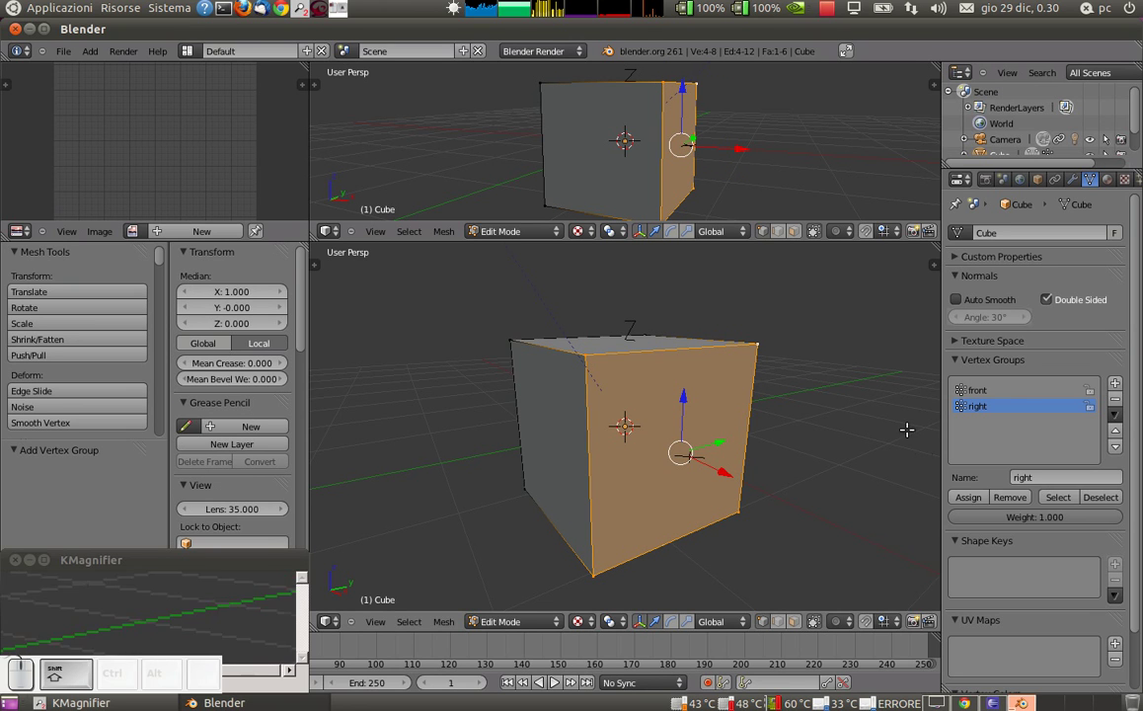
# Add a vertex group 'right' assigned to the right face, then start Image > Open Image
pyautogui.click(974, 500)
pyautogui.moveTo(1101, 502); pyautogui.dragTo(994, 463)
pyautogui.click(978, 391)
pyautogui.click(1056, 498)
pyautogui.click(116, 235)
pyautogui.click(124, 207)
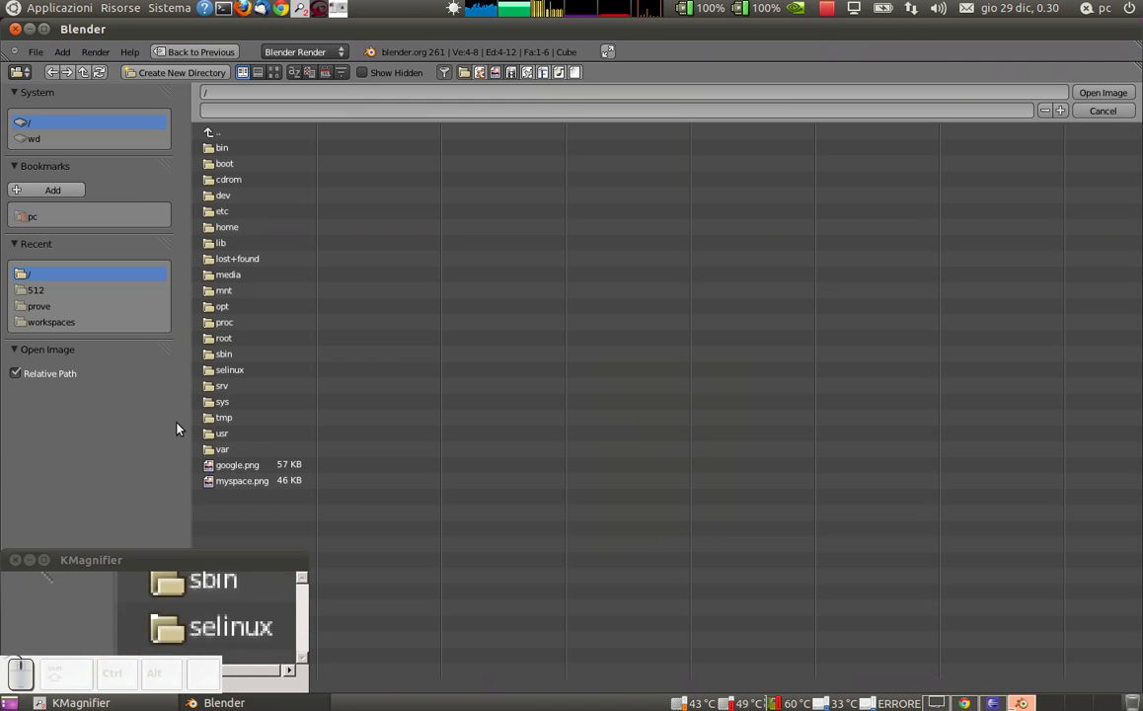
# Load google.png onto the front face and rename the UV map to 'UVMap images'
pyautogui.click(265, 469)
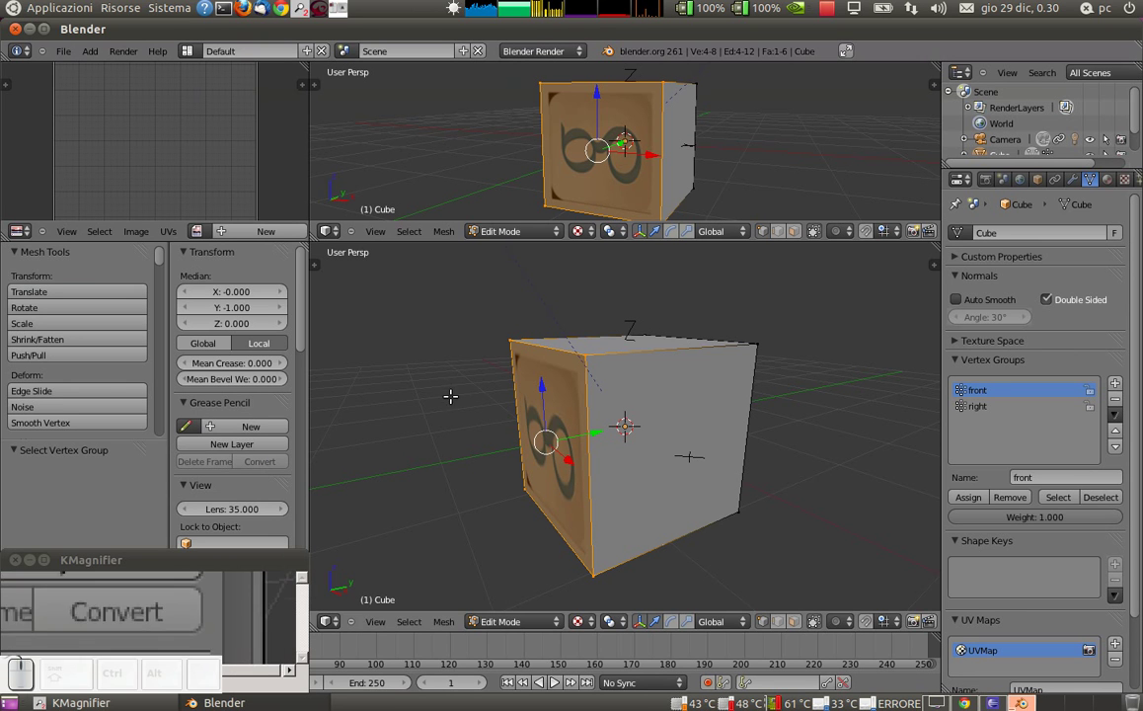
pyautogui.click(167, 234)
pyautogui.moveTo(163, 234); pyautogui.dragTo(147, 235)
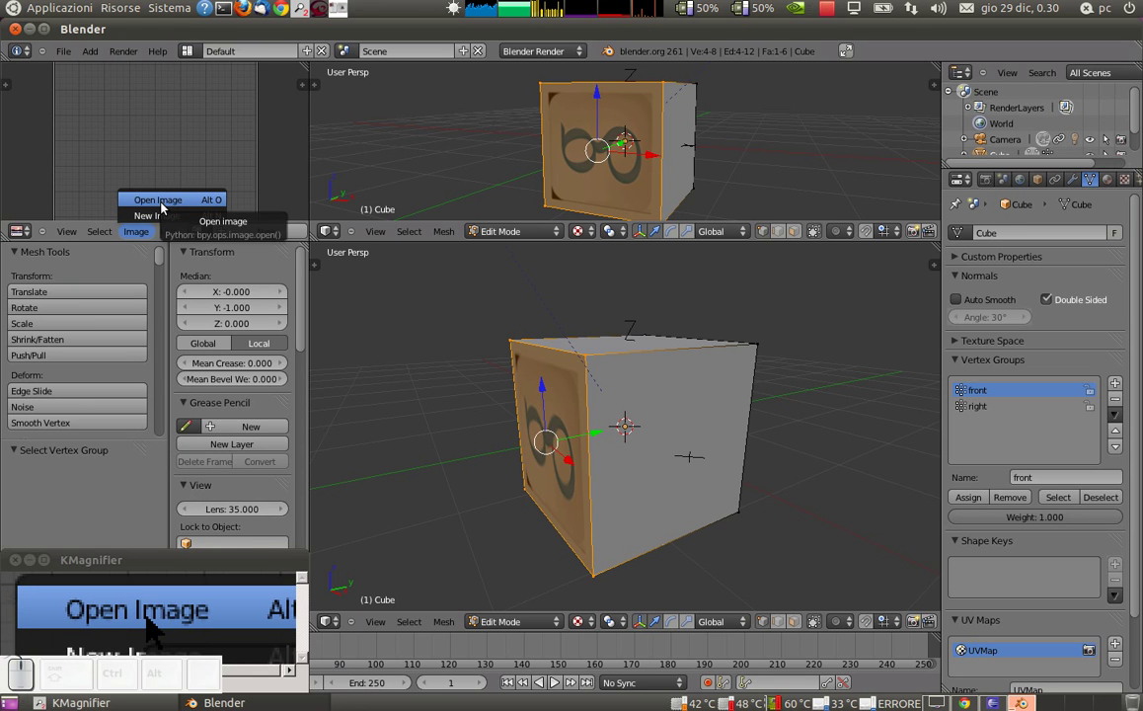
pyautogui.click(143, 238)
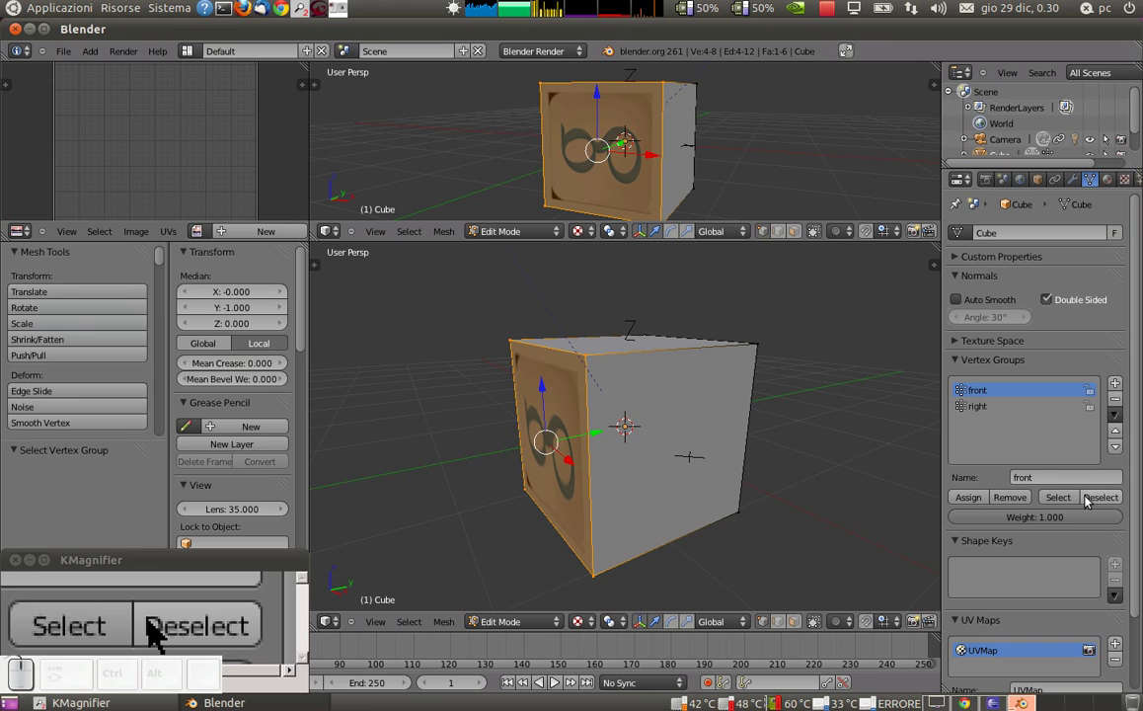
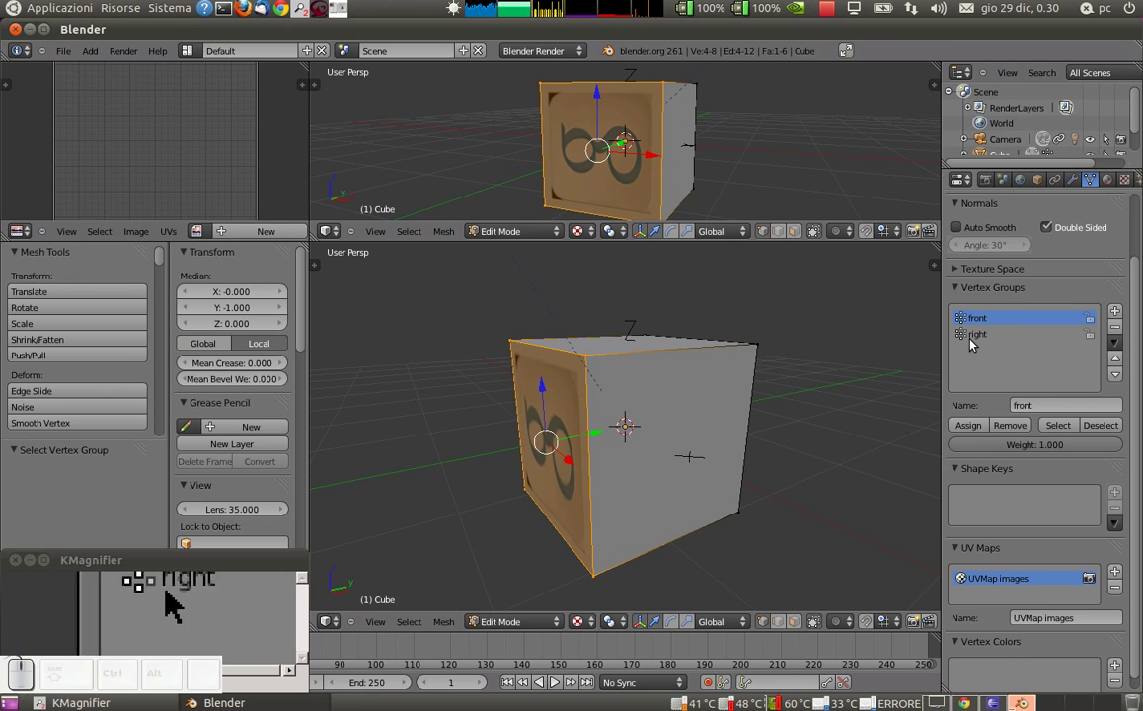
# Select the 'right' vertex group's face and assign myspace.png to it in the Image editor
pyautogui.click(1102, 431)
pyautogui.click(976, 338)
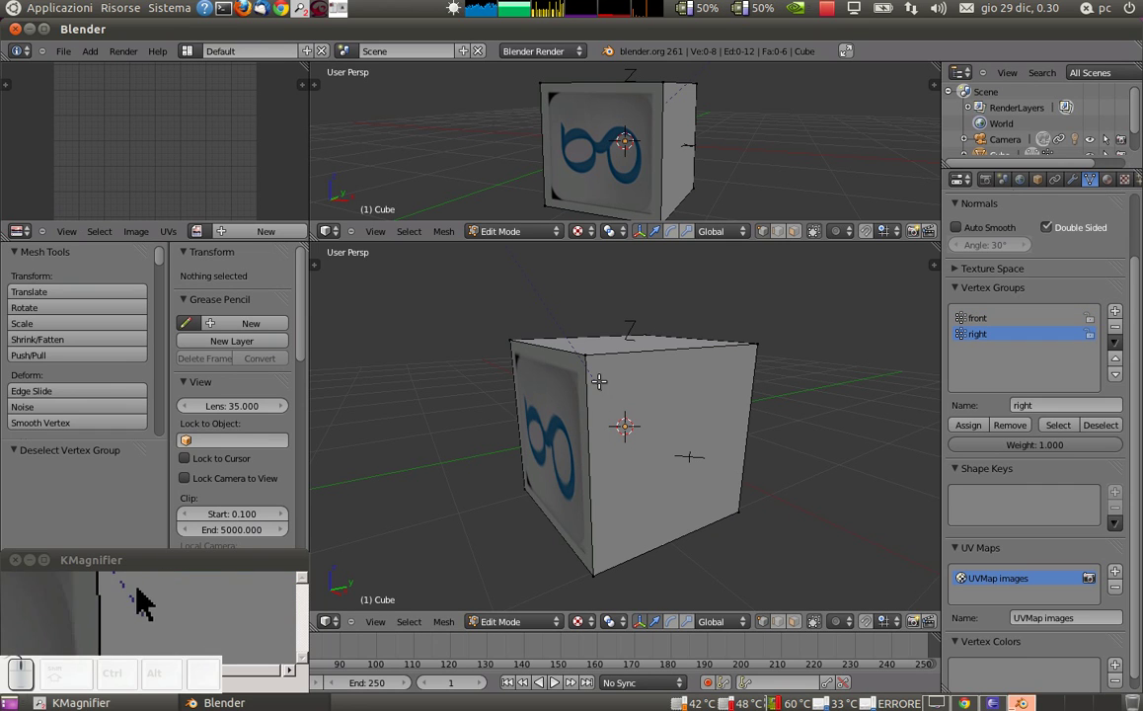
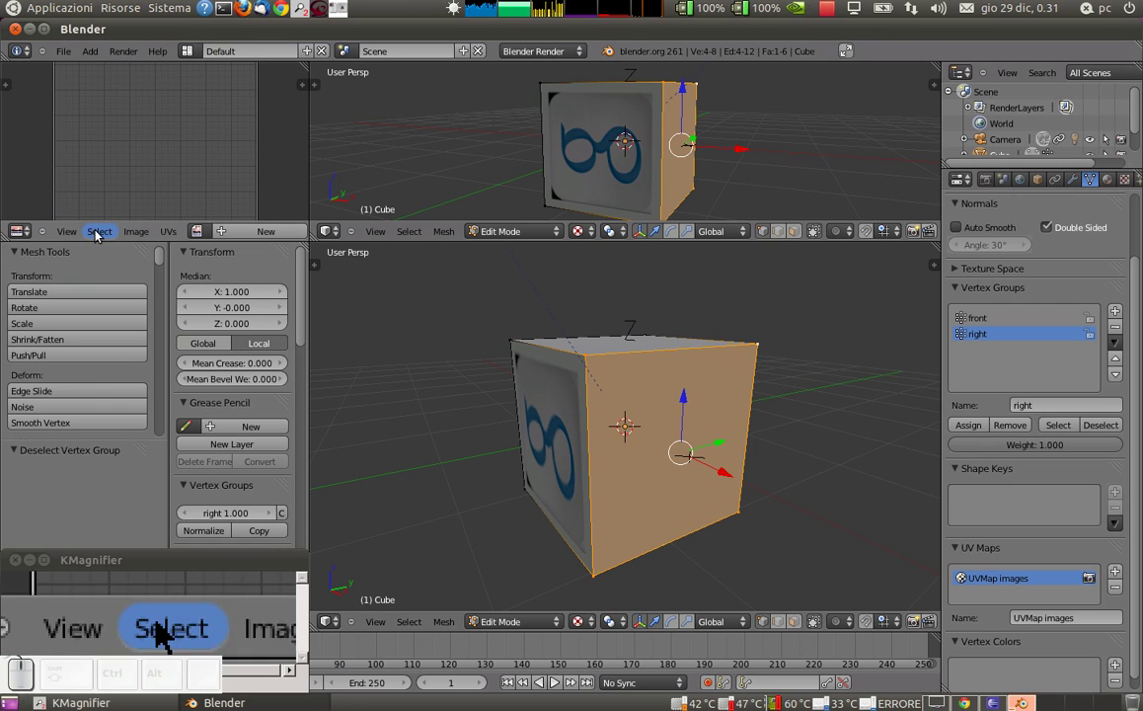
pyautogui.click(130, 238)
pyautogui.moveTo(139, 237); pyautogui.dragTo(153, 207)
pyautogui.click(247, 486)
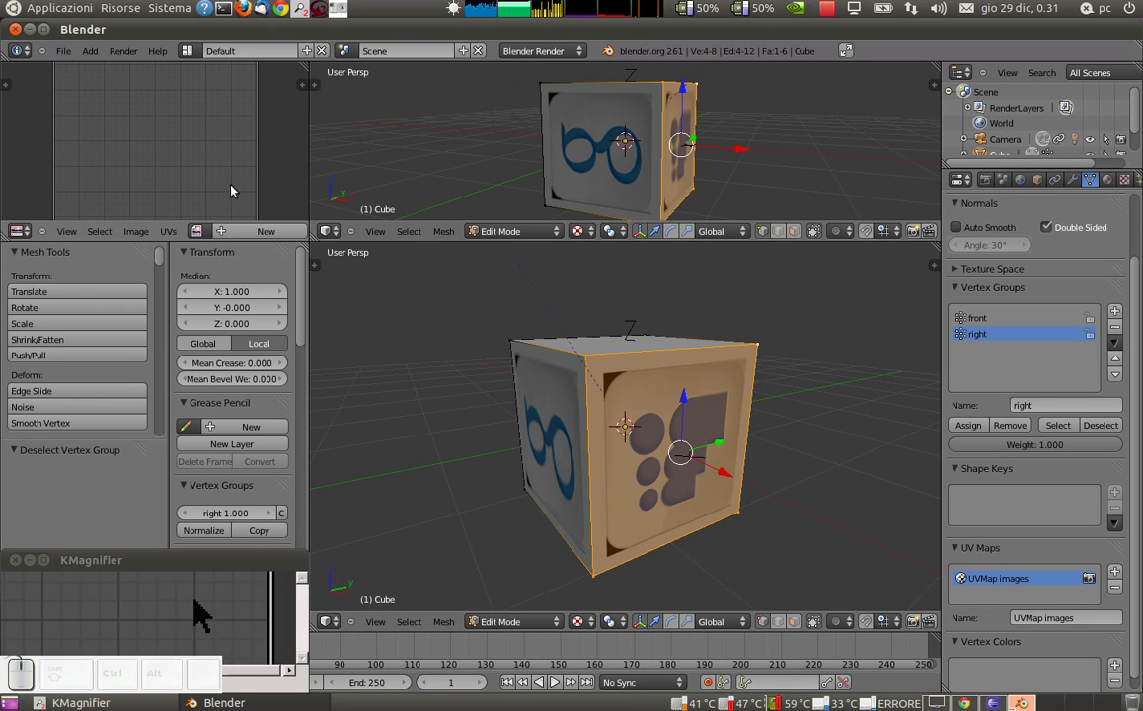
# Select all of the right face's UVs and rotate them a first time
pyautogui.scroll(-3)
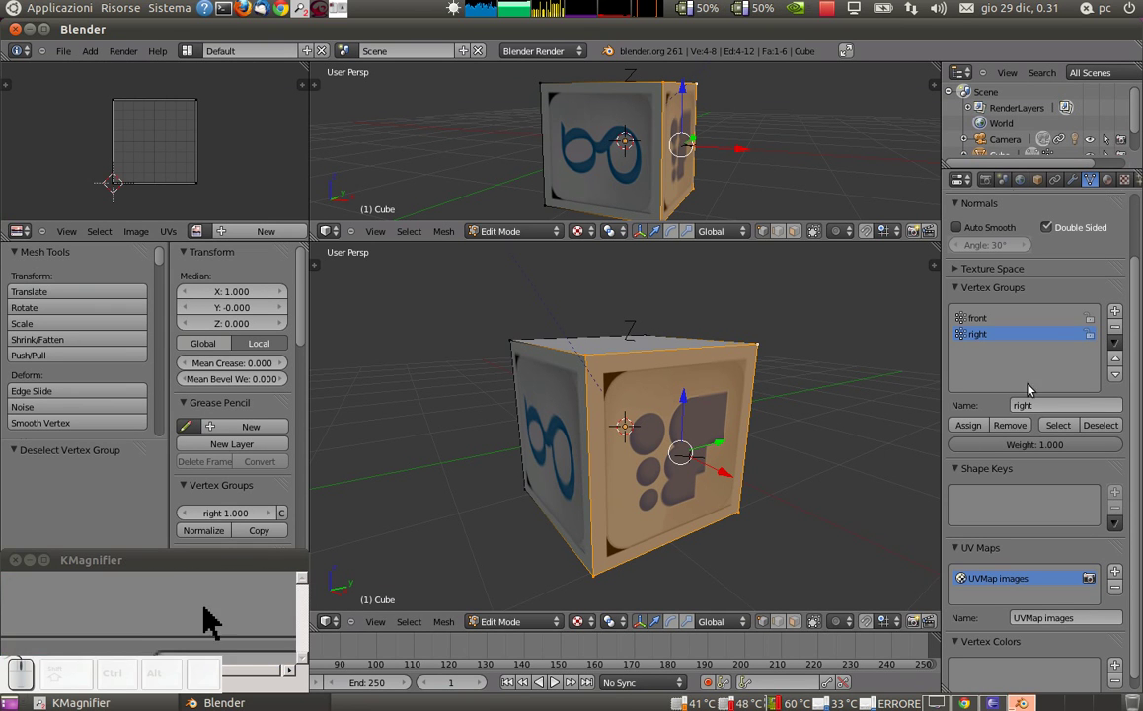
pyautogui.click(1099, 426)
pyautogui.click(1069, 430)
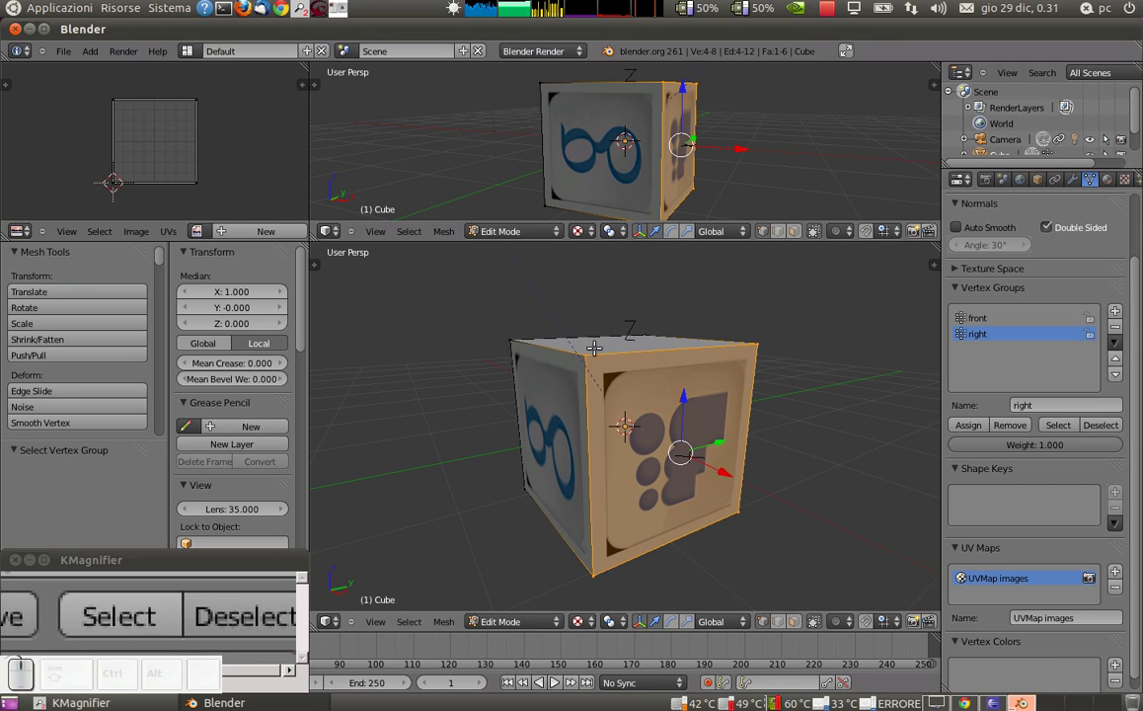
pyautogui.press('a')
pyautogui.press('r')
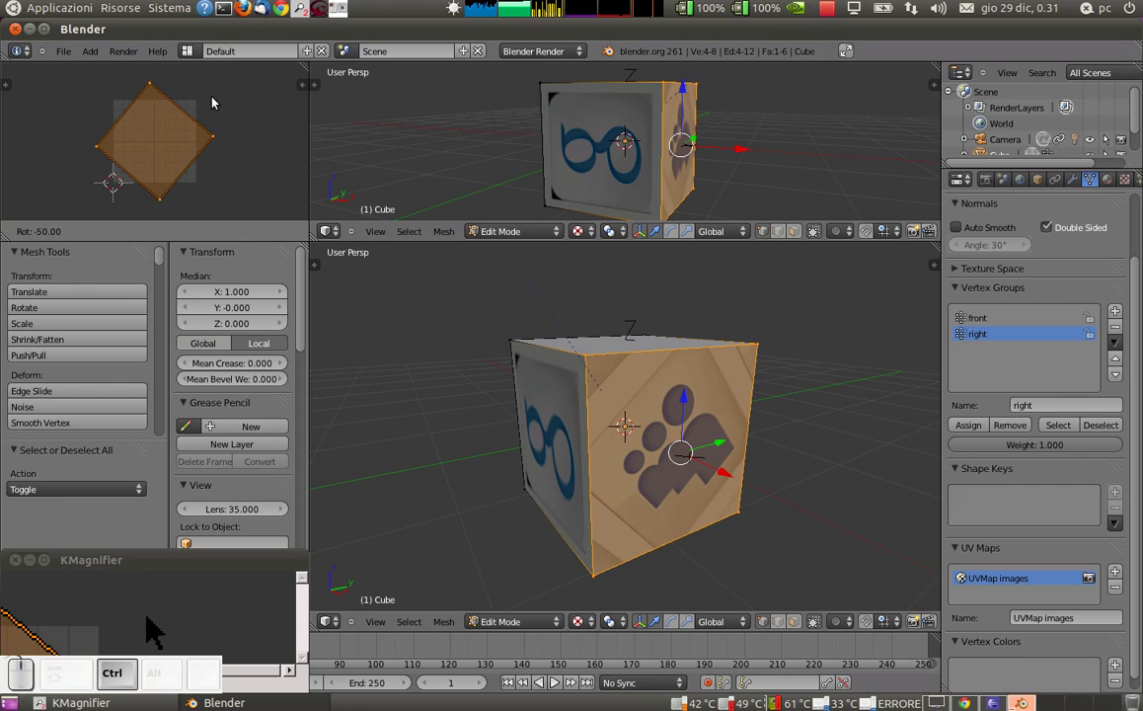
pyautogui.click(219, 106)
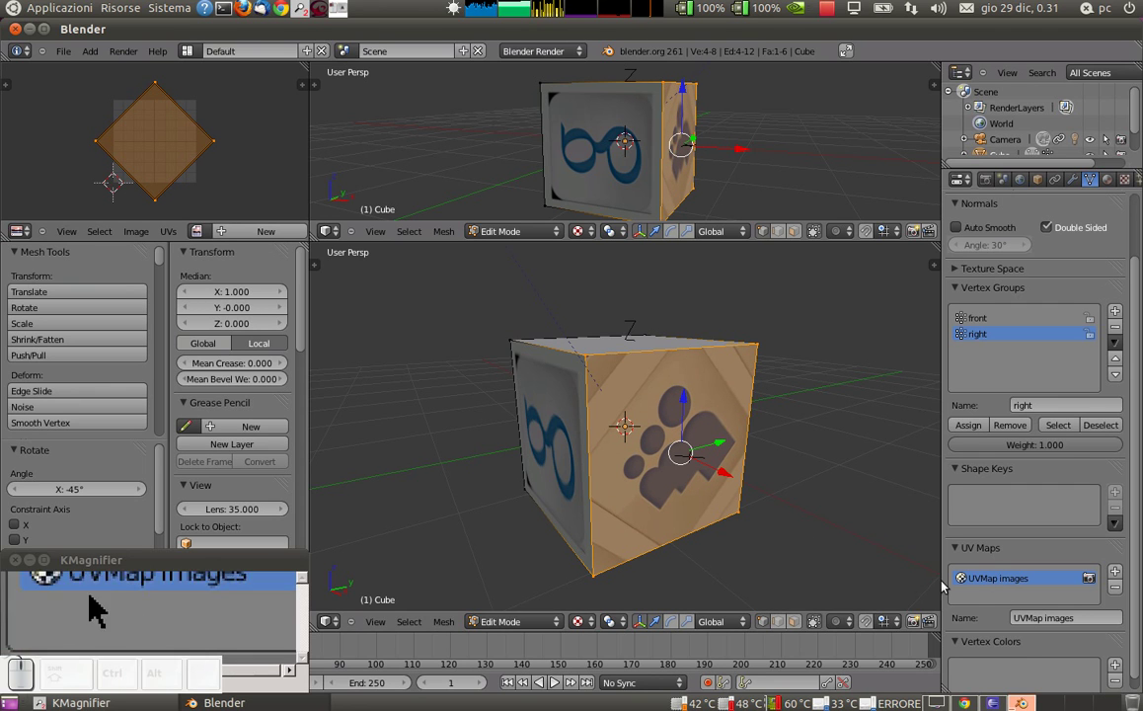
# Reselect the right face and rotate its UVs so the MySpace logo stands upright
pyautogui.press('a')
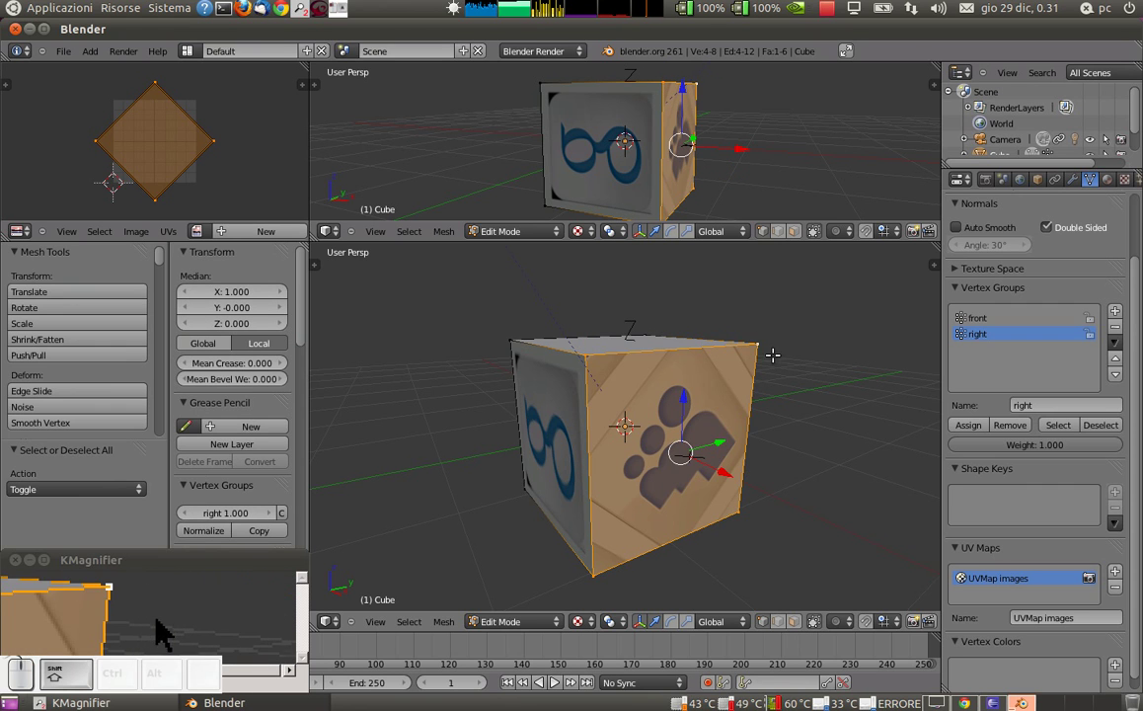
pyautogui.click(1103, 428)
pyautogui.click(1065, 427)
pyautogui.click(1090, 426)
pyautogui.click(1064, 423)
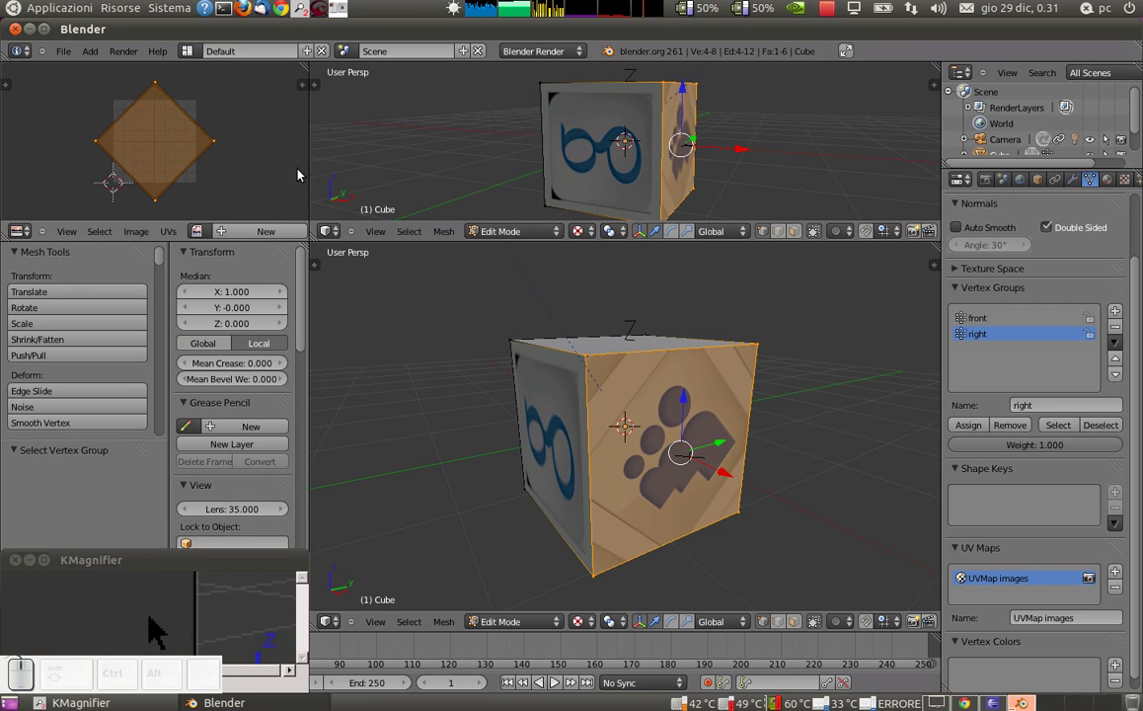
pyautogui.press('r')
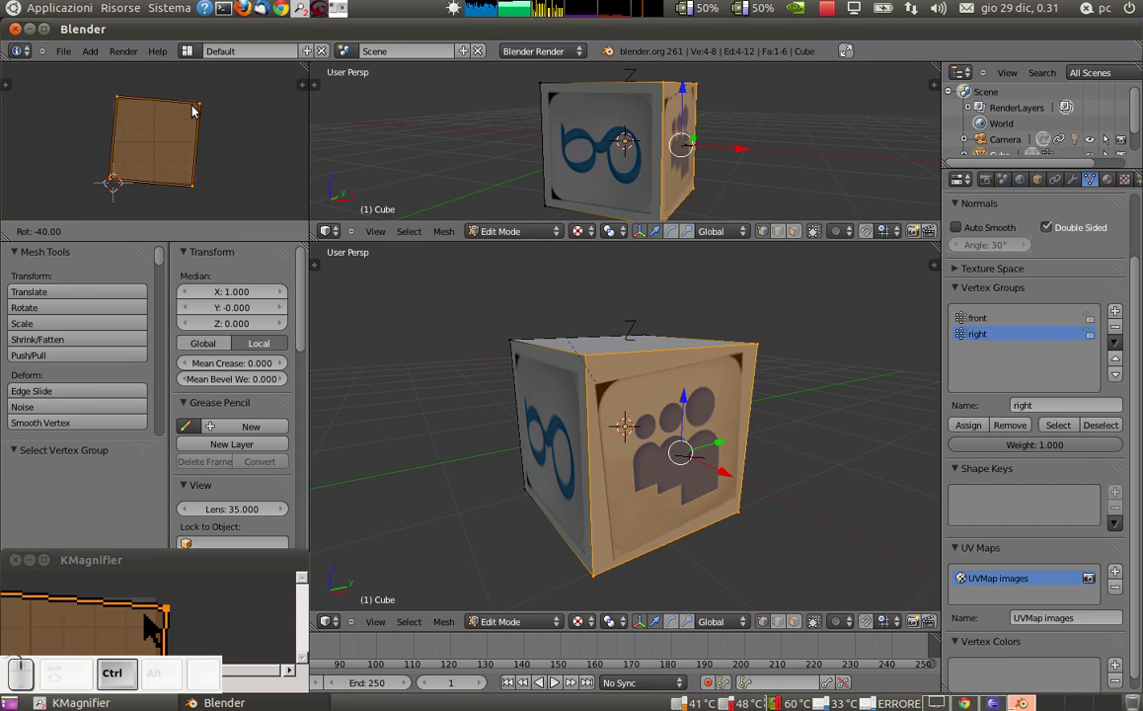
pyautogui.click(190, 112)
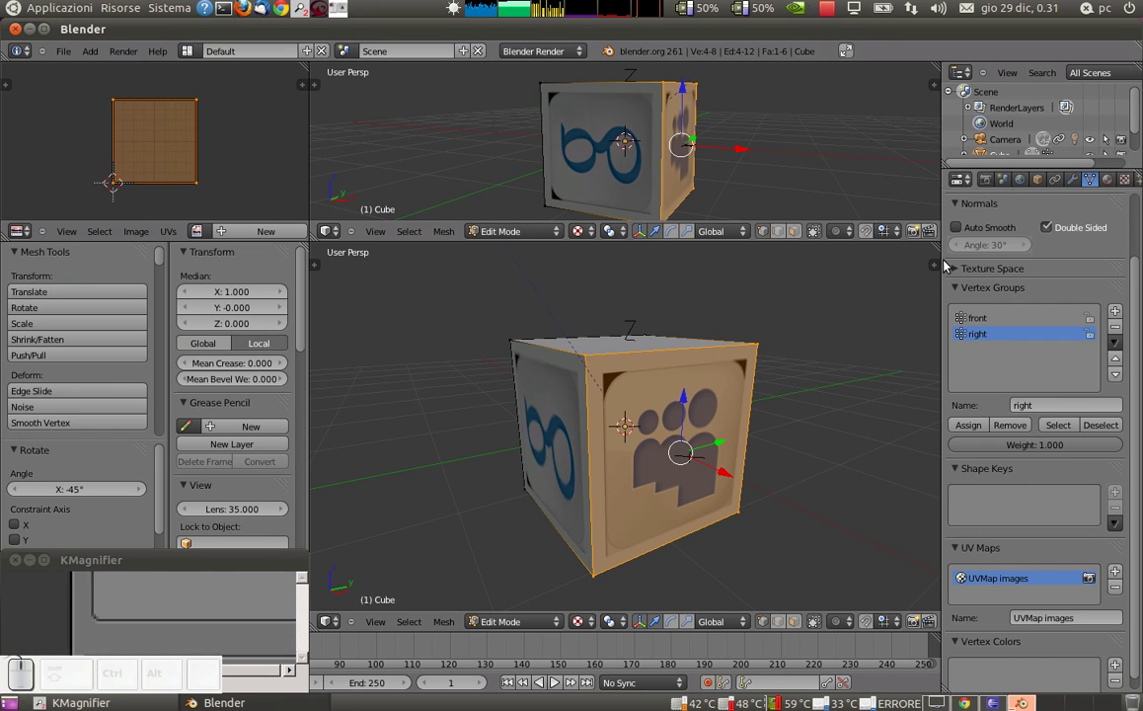
# Select the 'front' group's UVs and rotate them -90 so the Google logo is upright
pyautogui.click(1096, 440)
pyautogui.click(962, 322)
pyautogui.click(1058, 432)
pyautogui.press('a')
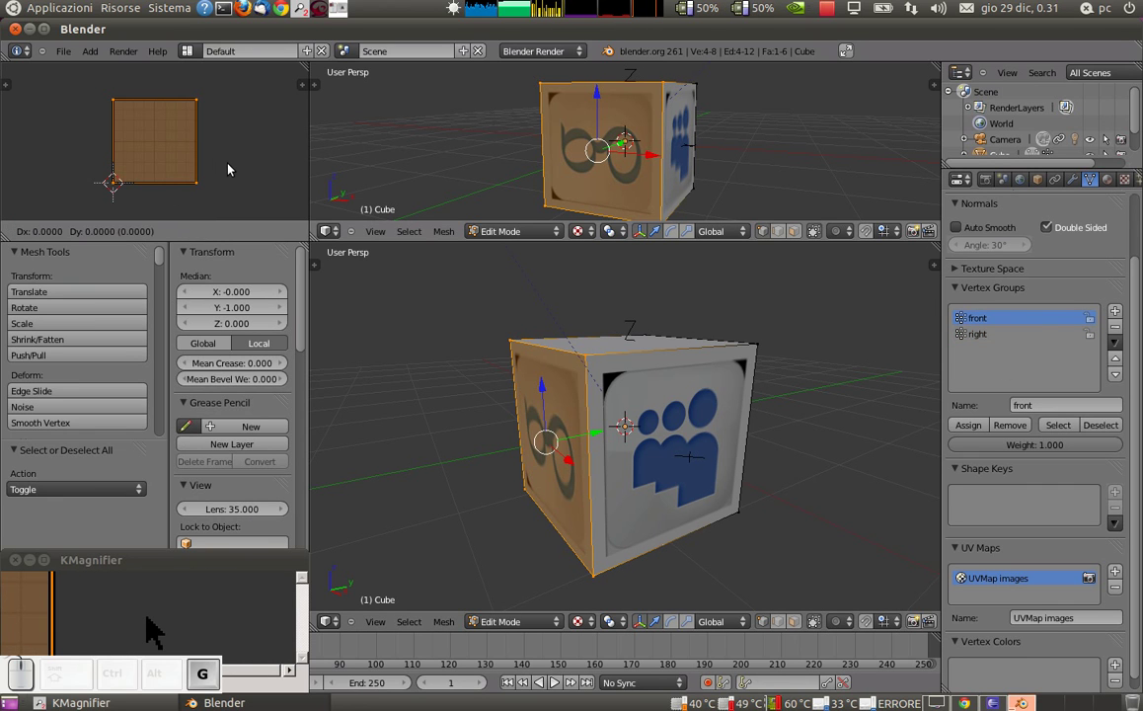
pyautogui.press('Escape')
pyautogui.press('r')
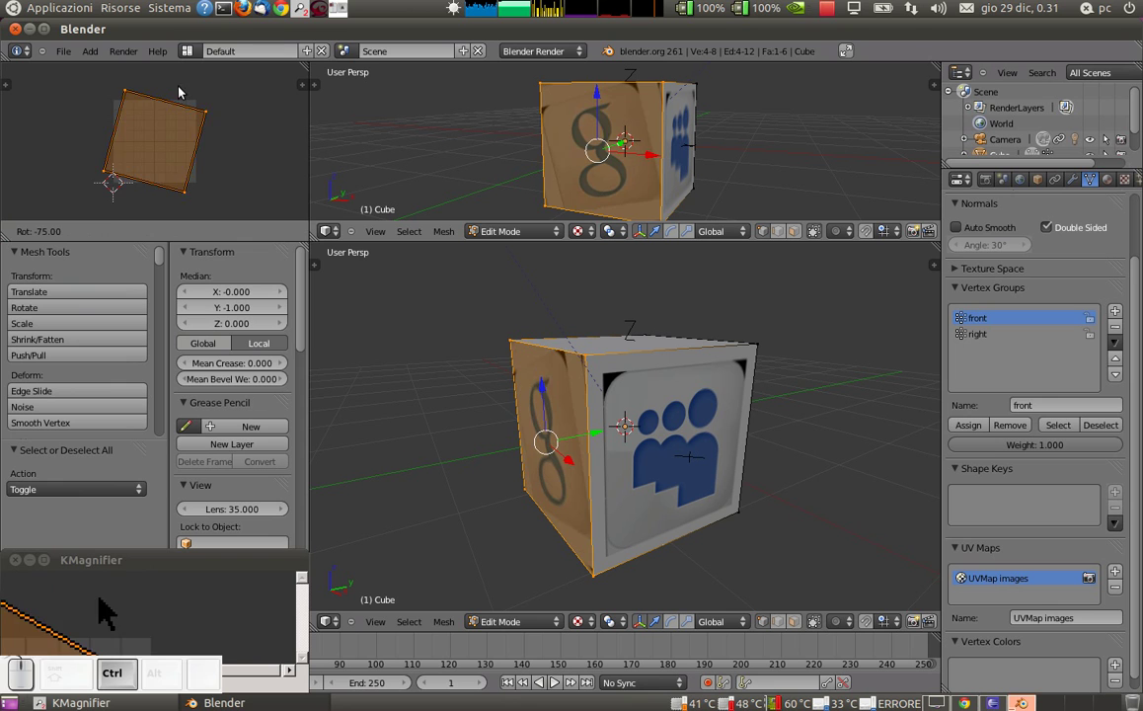
pyautogui.click(177, 90)
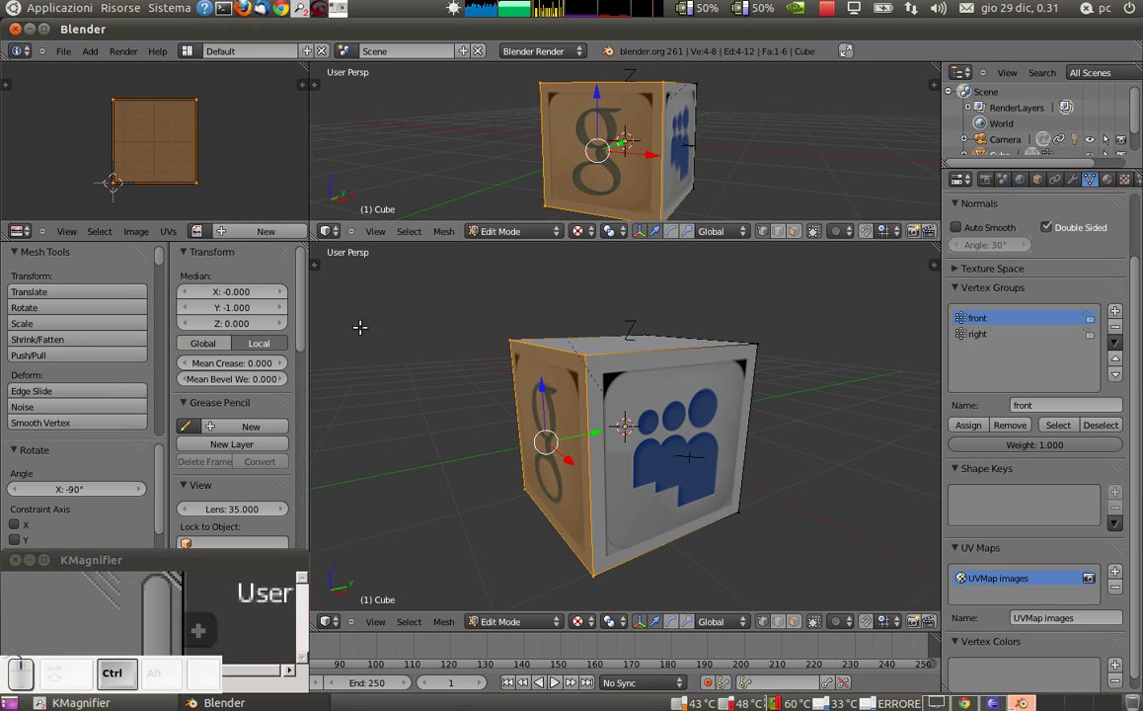
# Leave Edit Mode for Object Mode and render the scene with F12
pyautogui.press('Tab')
pyautogui.click(721, 400)
pyautogui.click(738, 437)
pyautogui.press('F12')
pyautogui.press('Escape')
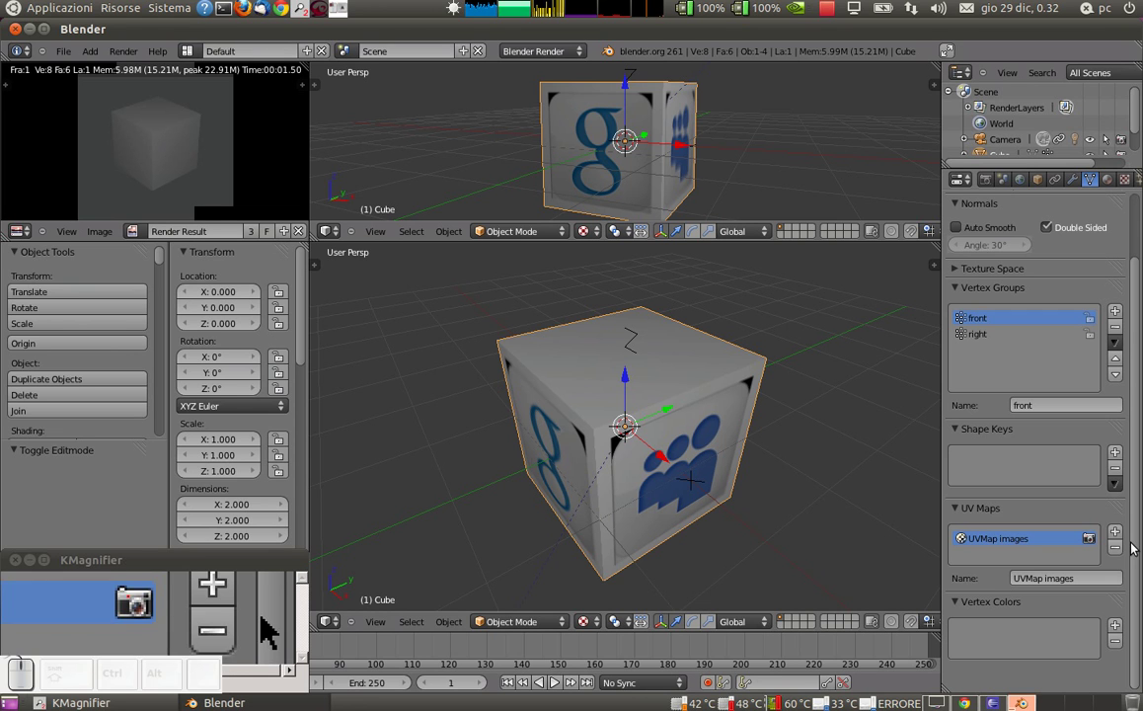
# Add a second UV map named 'UVMap BAKED' and make it the active UV map
pyautogui.press('Tab')
pyautogui.press('a')
pyautogui.click(1114, 578)
pyautogui.click(1082, 621)
pyautogui.press('space')
pyautogui.press('BackSpace')
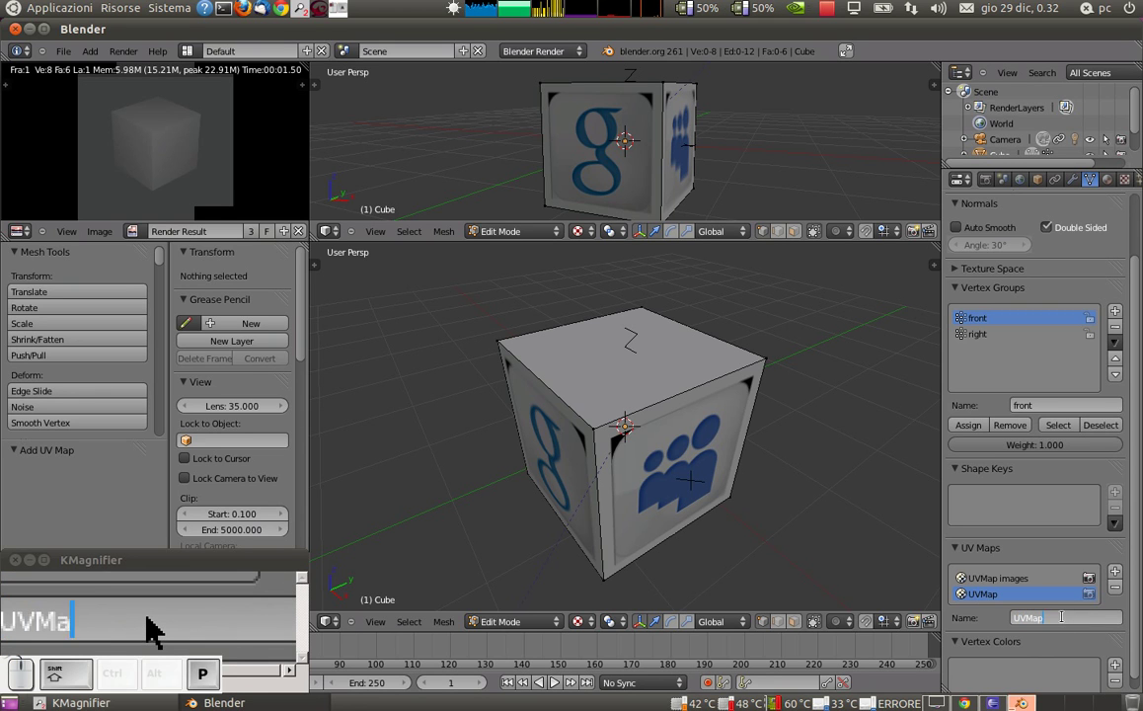
pyautogui.press('shift+b')
pyautogui.press('BackSpace')
pyautogui.press('shift+d')
pyautogui.press('Return')
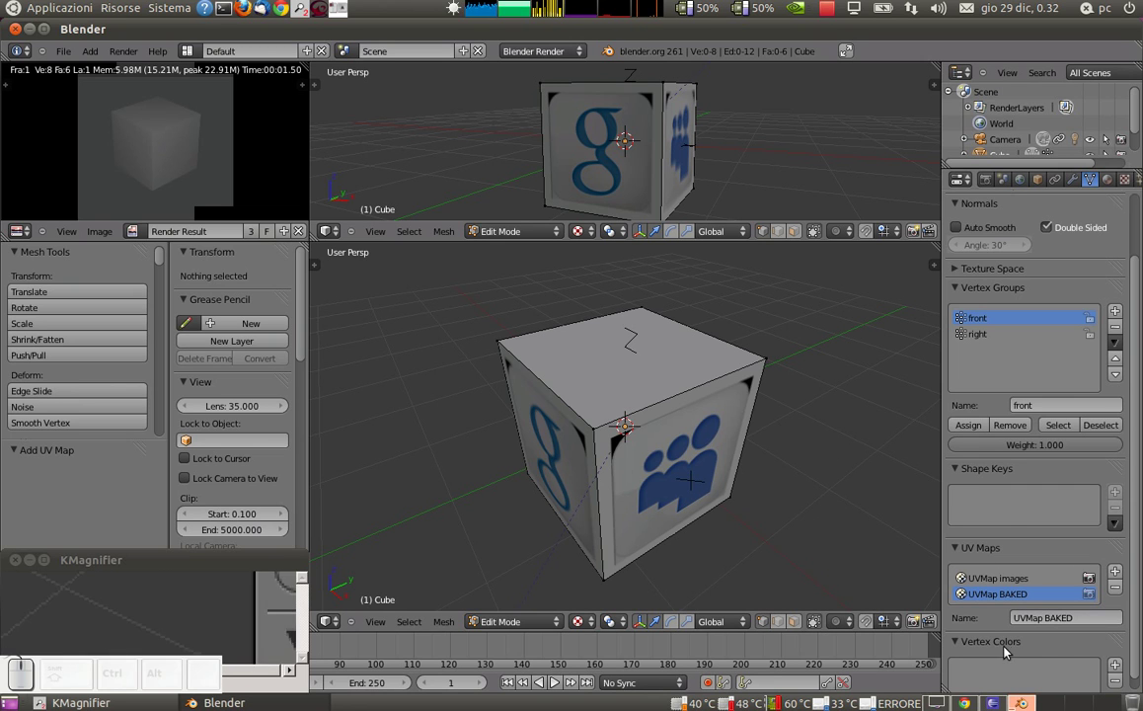
pyautogui.click(1039, 582)
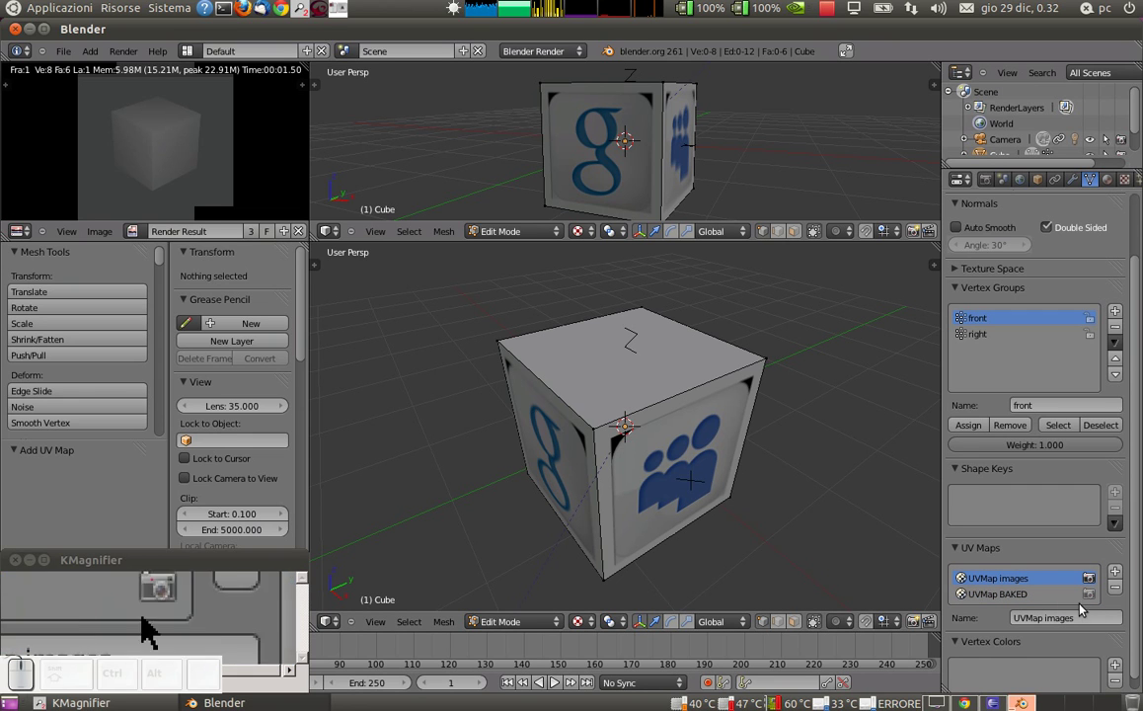
pyautogui.click(1035, 603)
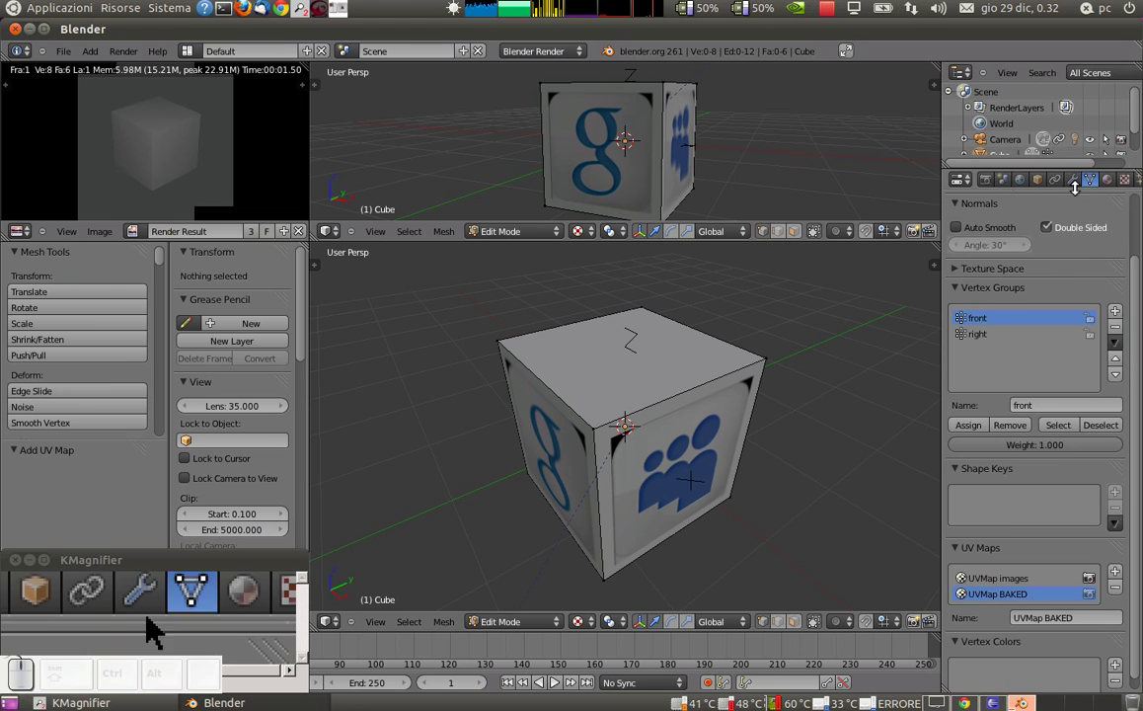
# Create a new texture in the material's first slot, type Image or Movie, using google.png
pyautogui.click(1111, 189)
pyautogui.click(1123, 187)
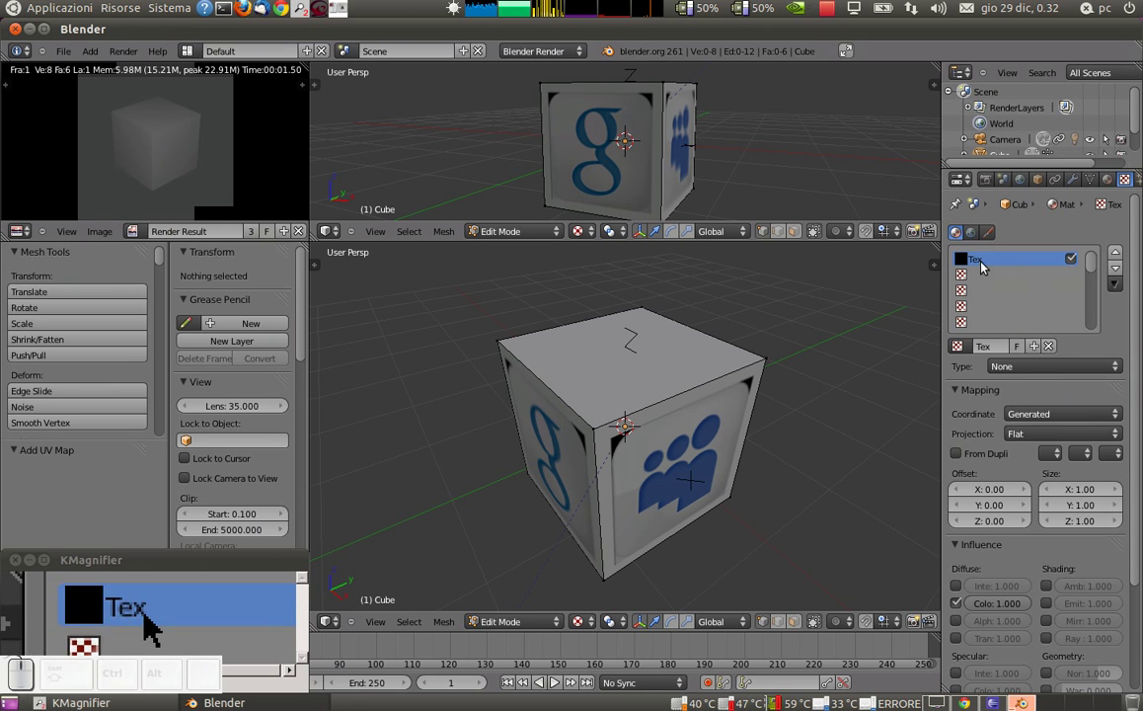
pyautogui.click(978, 264)
pyautogui.click(1052, 349)
pyautogui.click(995, 349)
pyautogui.click(1022, 369)
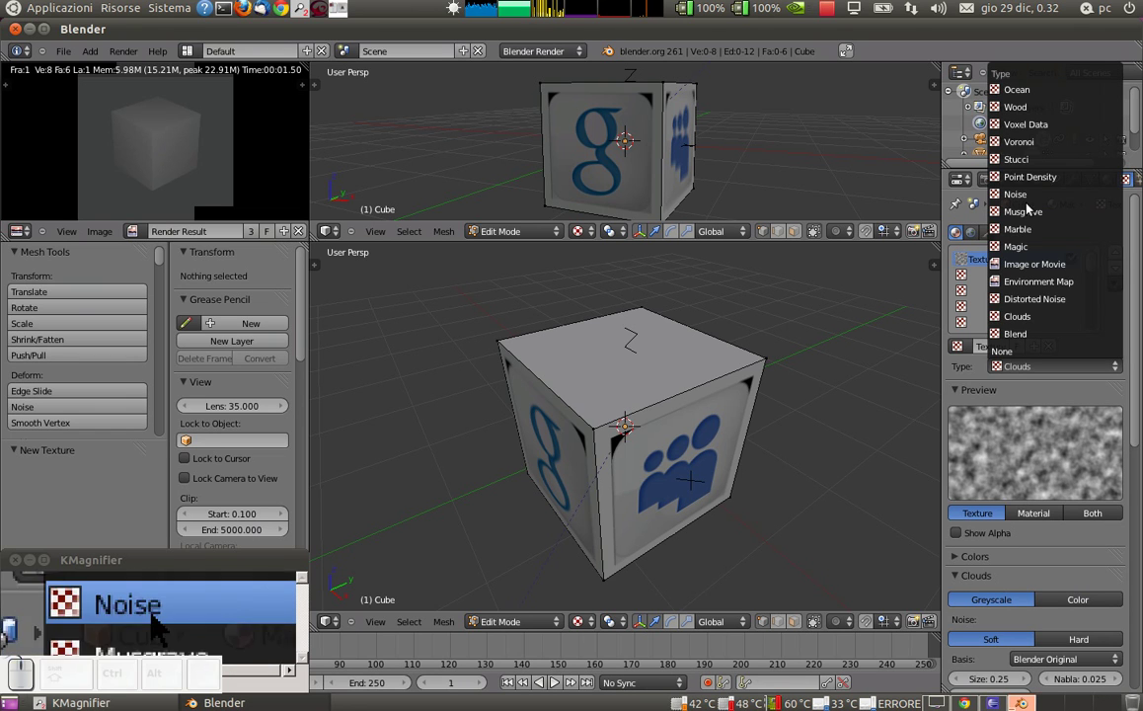
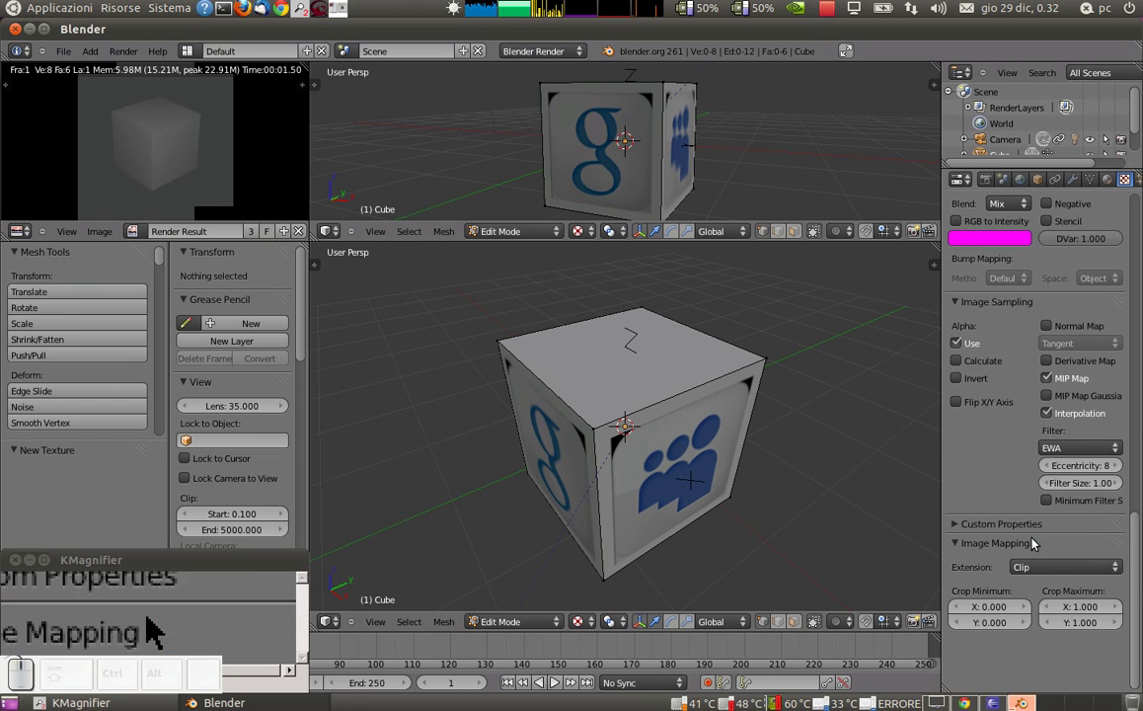
# Map the texture with UV coordinates through the 'UVMap images' UV map
pyautogui.scroll(3)
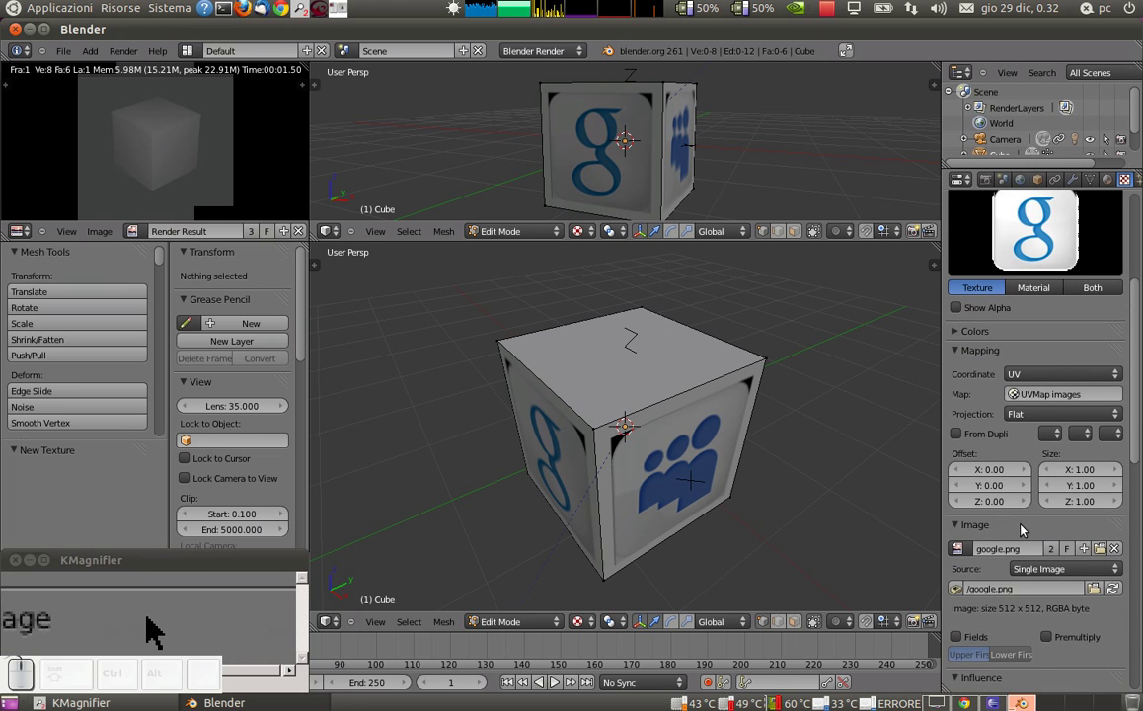
pyautogui.scroll(-3)
pyautogui.middleClick(1012, 524)
pyautogui.scroll(3)
pyautogui.scroll(-3)
pyautogui.scroll(3)
pyautogui.scroll(3)
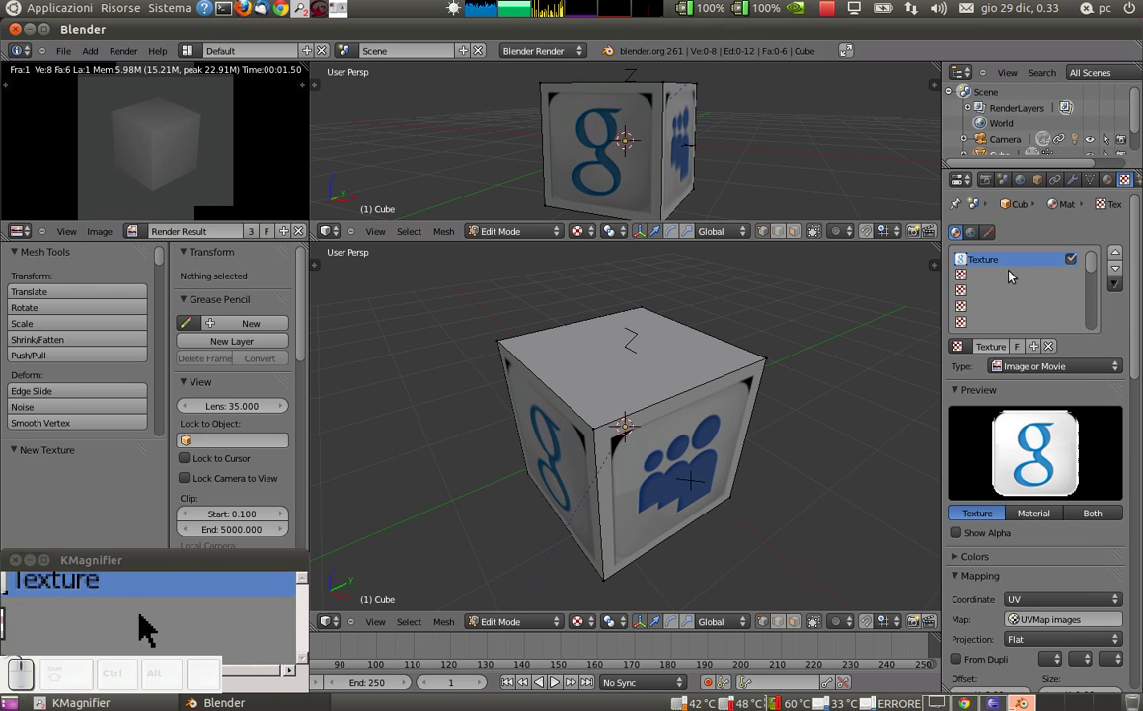
pyautogui.click(1010, 272)
# Render the scene with F12 to preview the Google texture on the cube
pyautogui.press('F12')
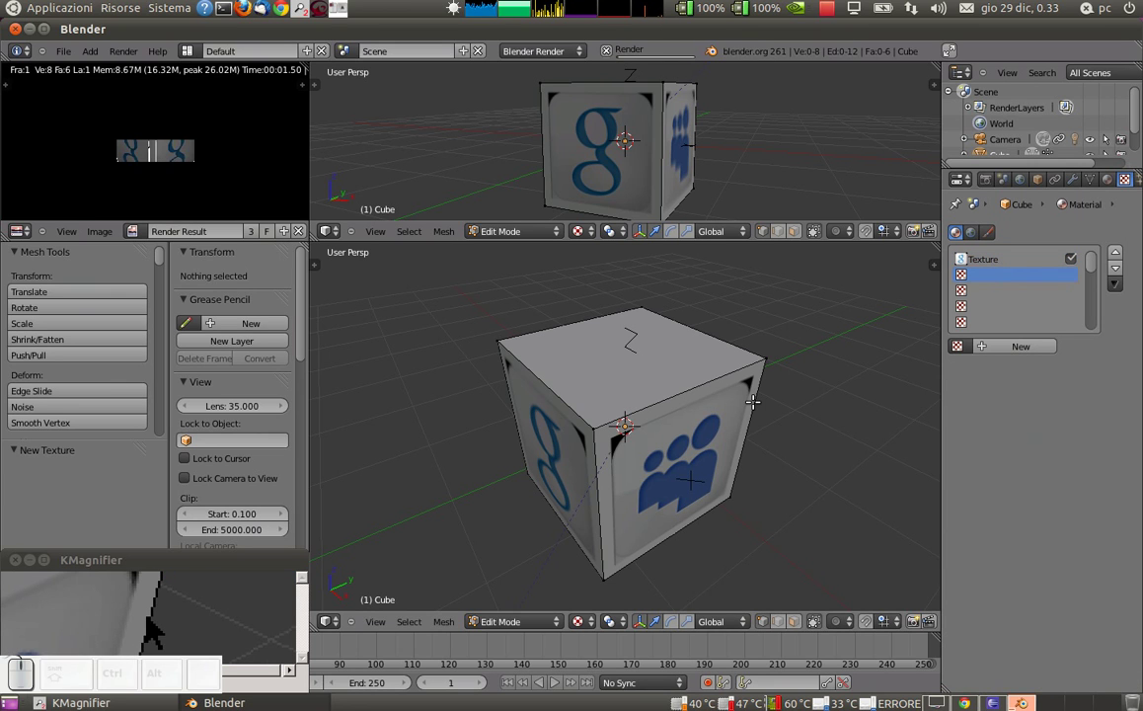
pyautogui.press('Escape')
pyautogui.press('p')
pyautogui.press('Escape')
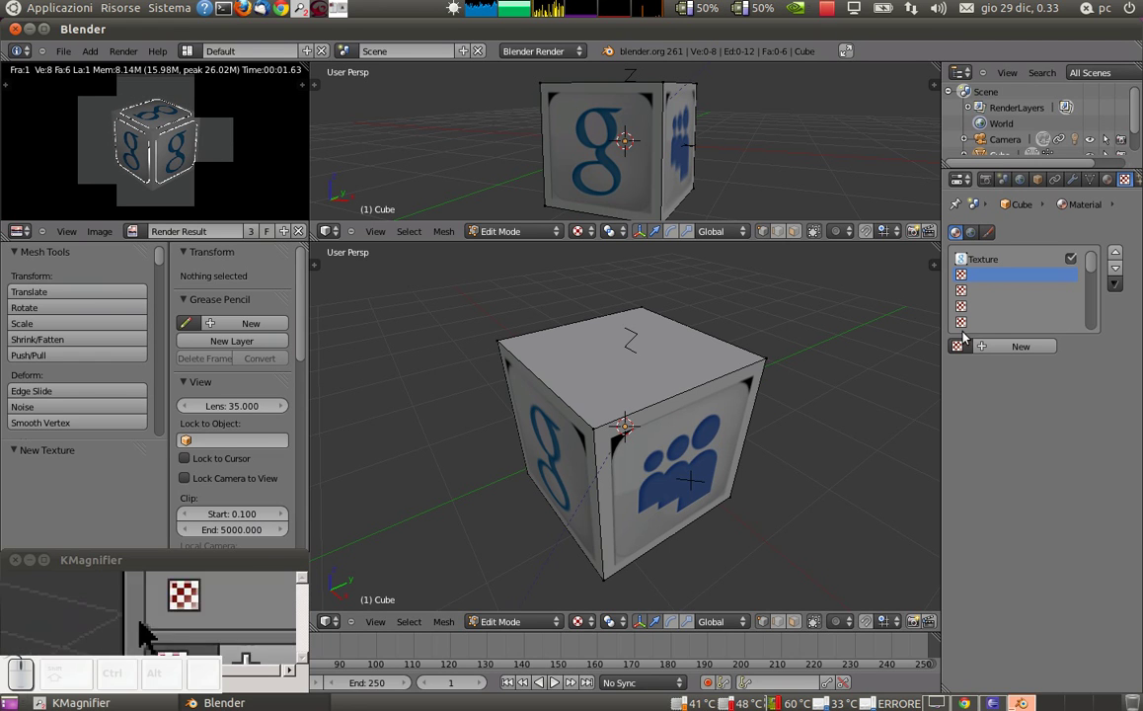
pyautogui.press('a')
pyautogui.press('a')
# Return to Object Mode and briefly preview the cube with textured shading
pyautogui.press('Tab')
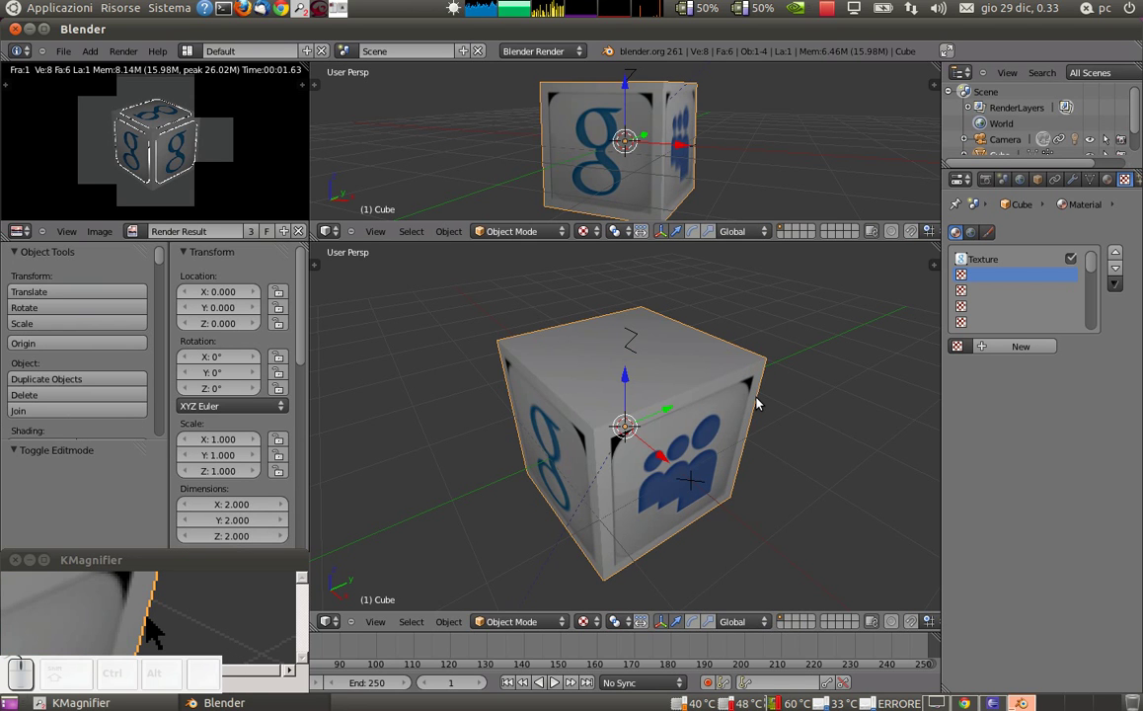
pyautogui.press('p')
pyautogui.press('Escape')
# Create Texture.001 as Image or Movie with myspace.png using UV coordinates, and render
pyautogui.click(1016, 342)
pyautogui.moveTo(1026, 371); pyautogui.dragTo(1042, 277)
pyautogui.scroll(-3)
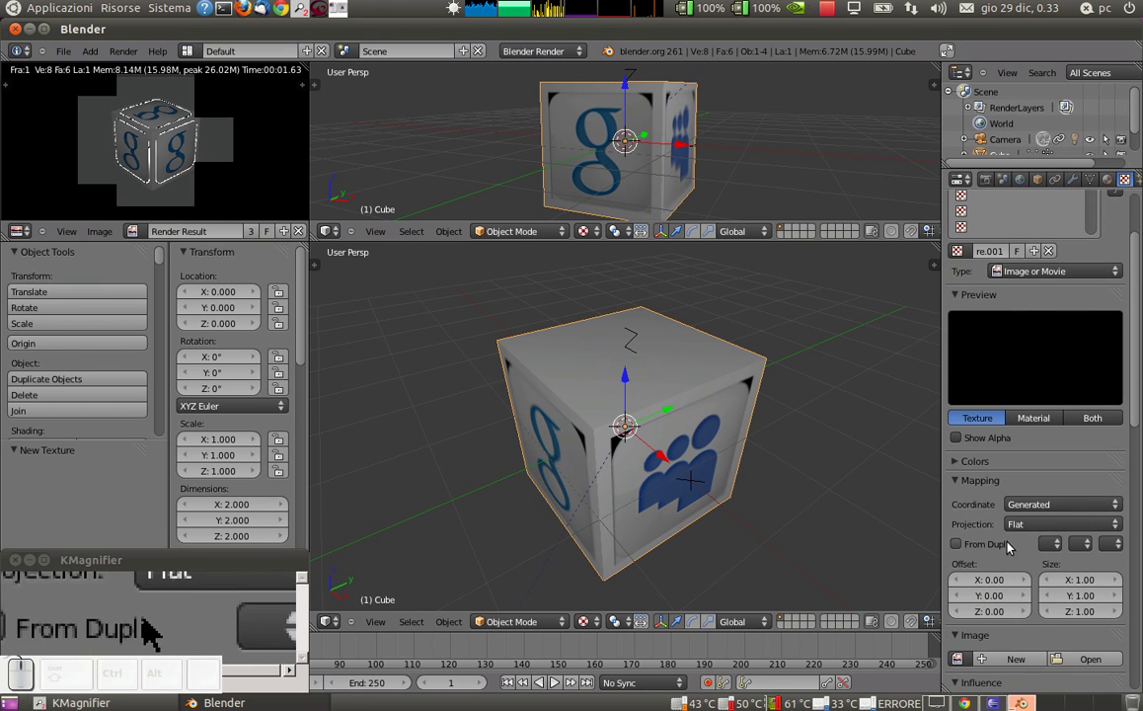
pyautogui.moveTo(1024, 506); pyautogui.dragTo(1030, 442)
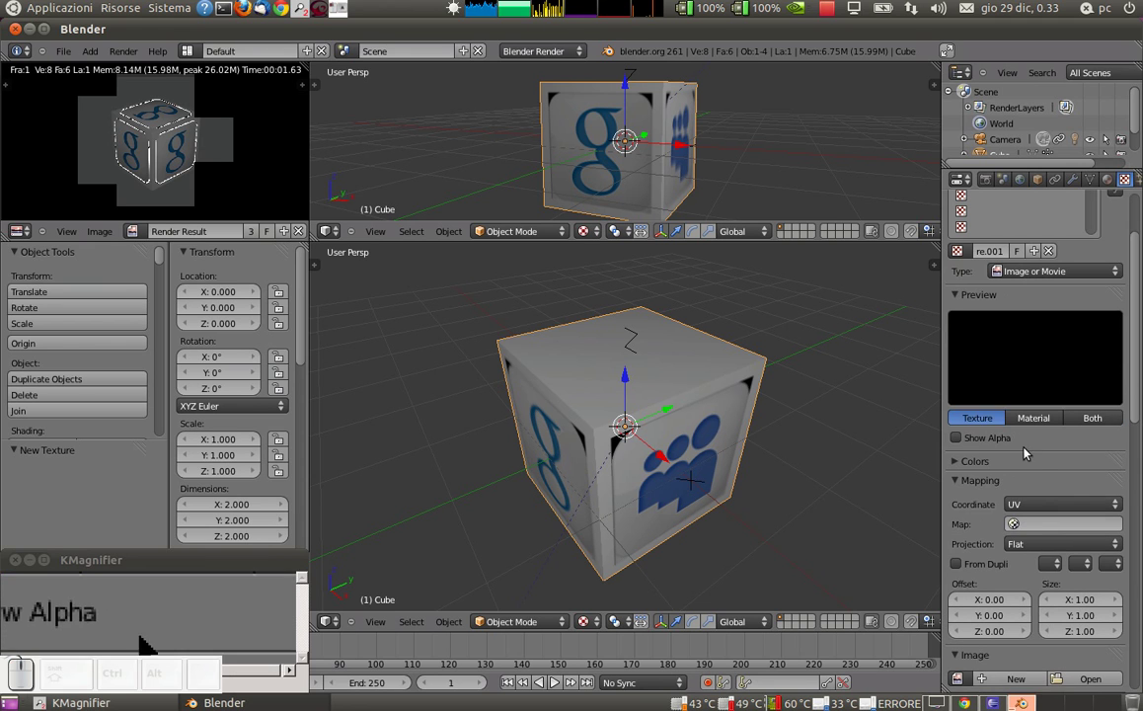
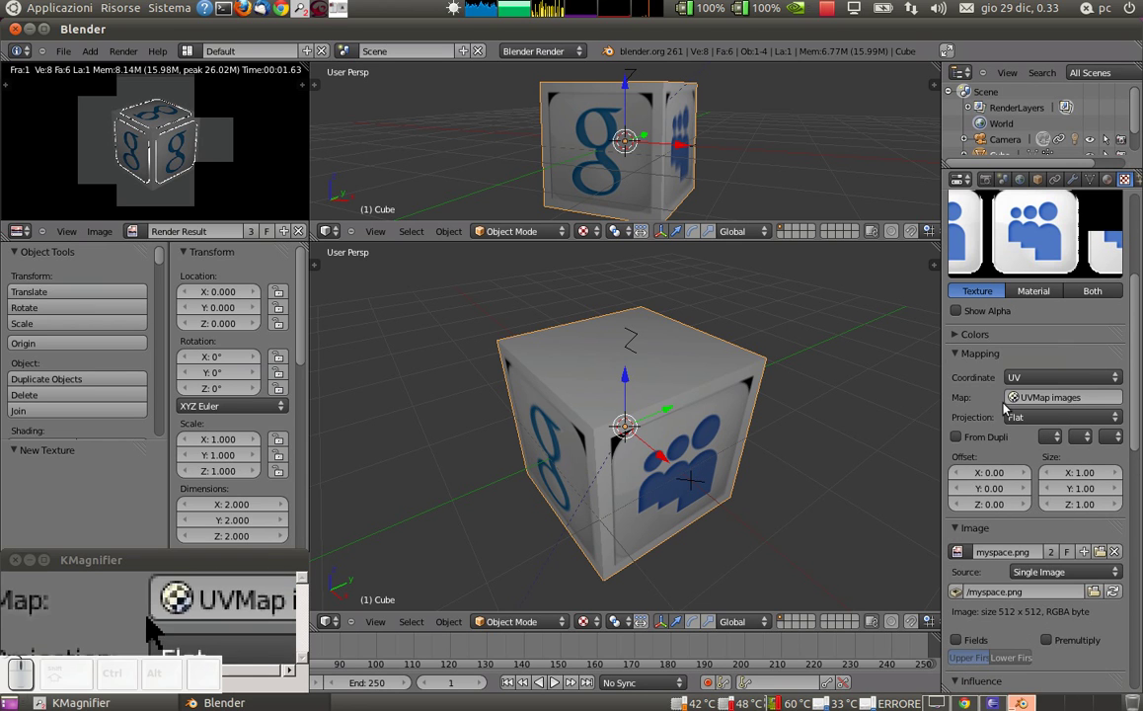
pyautogui.press('F12')
pyautogui.press('Escape')
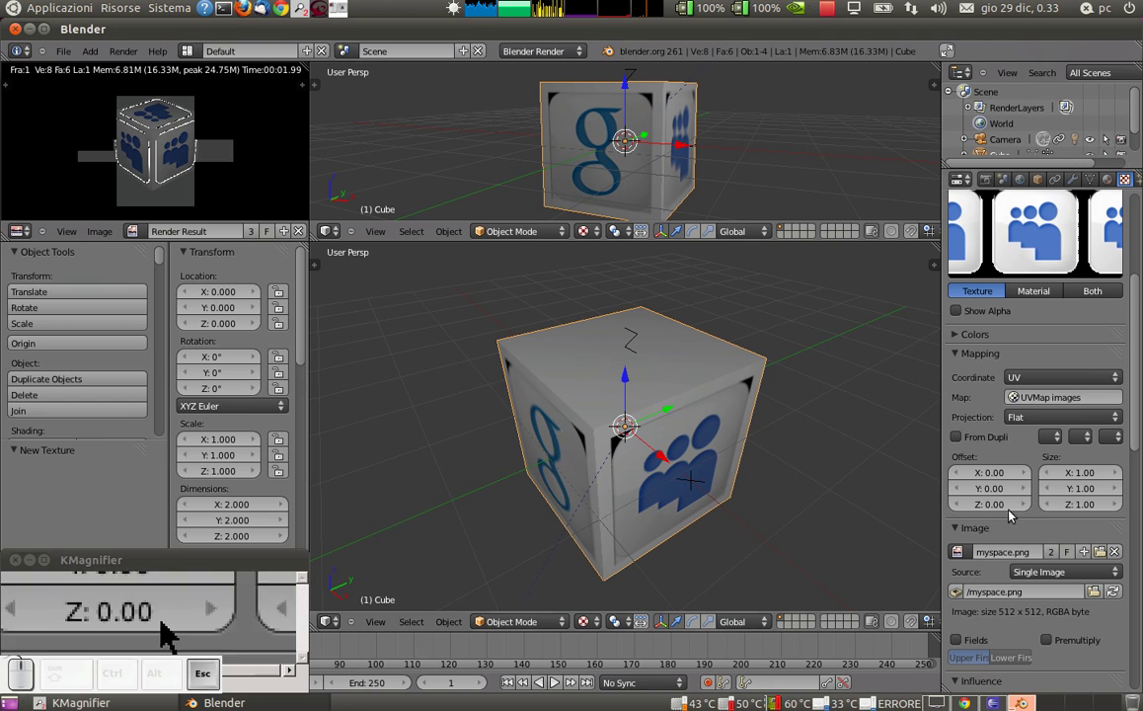
# Set the MySpace texture's Map to the 'UVMap images' UV map
pyautogui.scroll(-3)
pyautogui.scroll(-3)
pyautogui.scroll(-3)
pyautogui.scroll(-3)
pyautogui.scroll(-3)
pyautogui.scroll(-3)
pyautogui.moveTo(1027, 568); pyautogui.dragTo(1040, 535)
pyautogui.scroll(3)
pyautogui.scroll(3)
pyautogui.scroll(3)
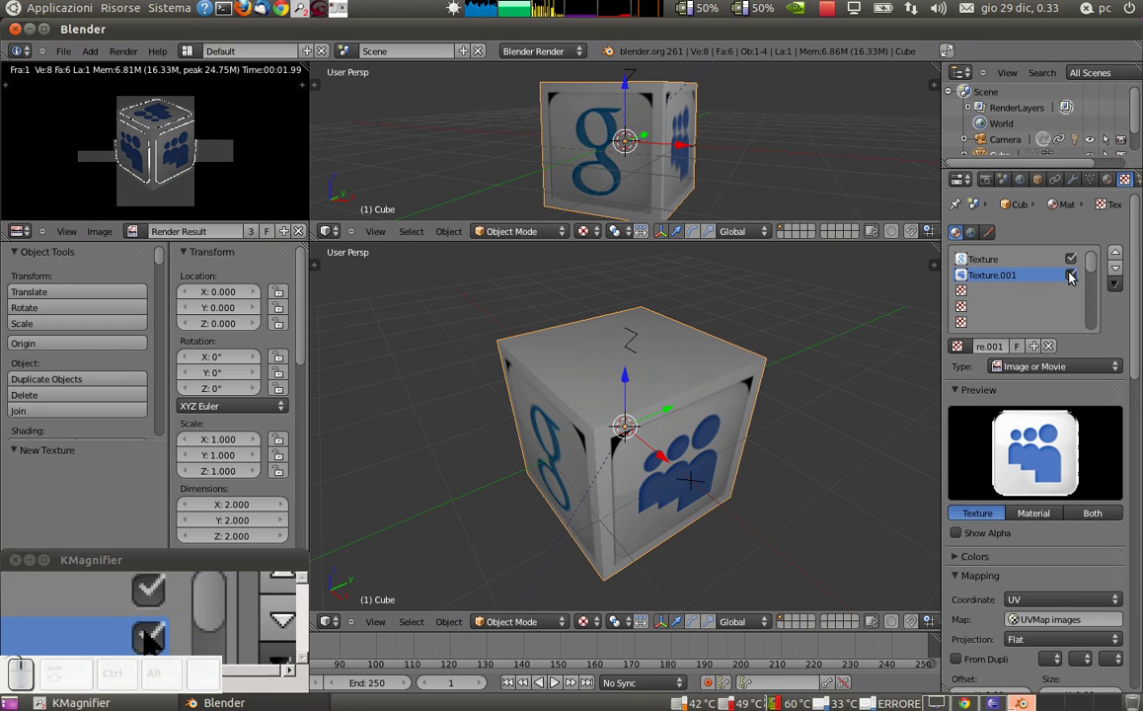
# Switch off both logo texture slots, rendering after each to check the cube
pyautogui.click(1074, 280)
pyautogui.press('F12')
pyautogui.press('Escape')
pyautogui.press('p')
pyautogui.press('Escape')
pyautogui.click(1076, 261)
pyautogui.press('F12')
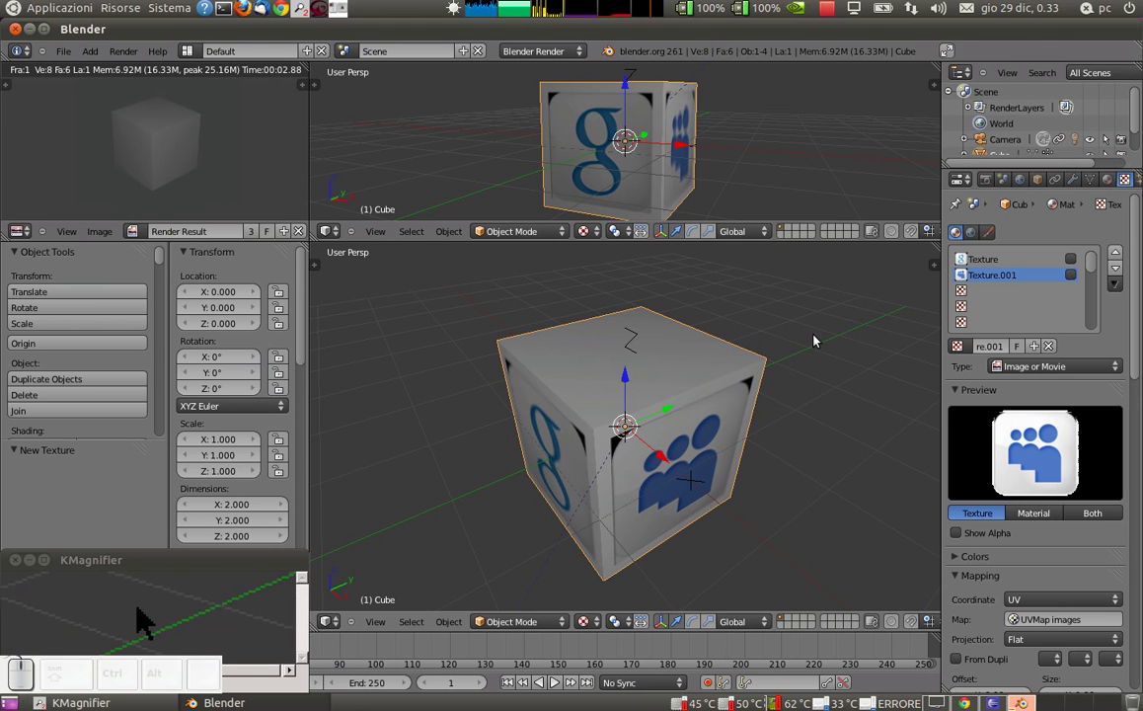
pyautogui.press('Escape')
pyautogui.press('p')
pyautogui.press('Escape')
# Make 'UVMap images' active in the UV Maps list, render, then reactivate 'UVMap BAKED'
pyautogui.click(1090, 186)
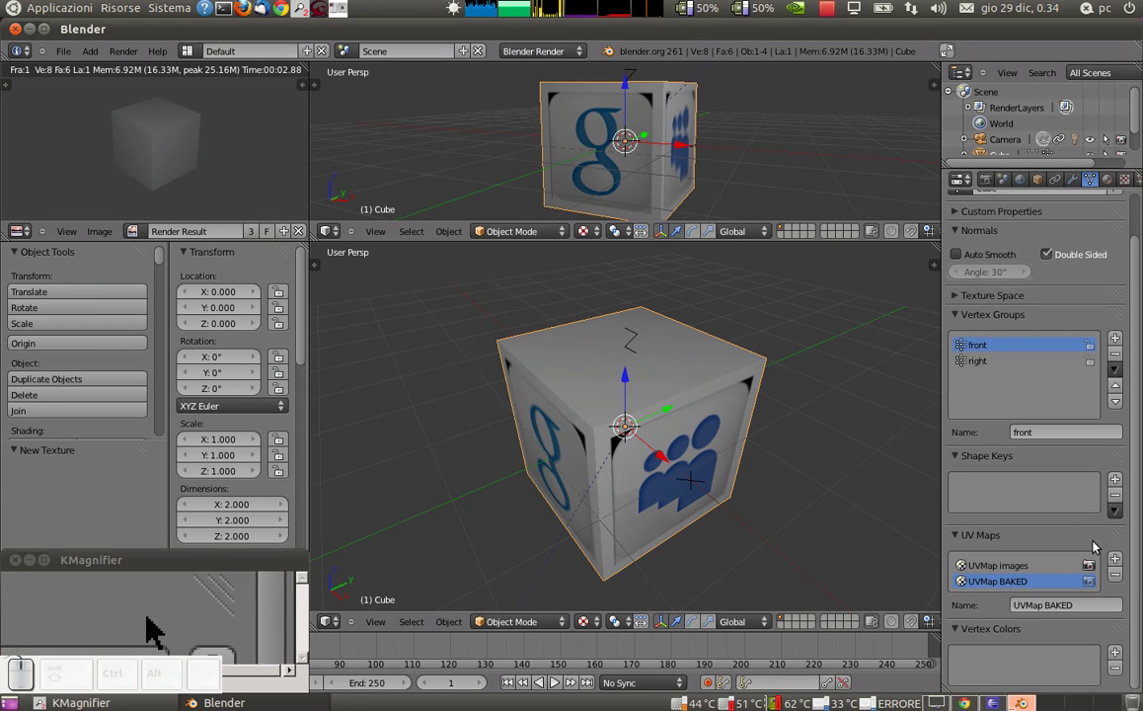
pyautogui.click(1064, 570)
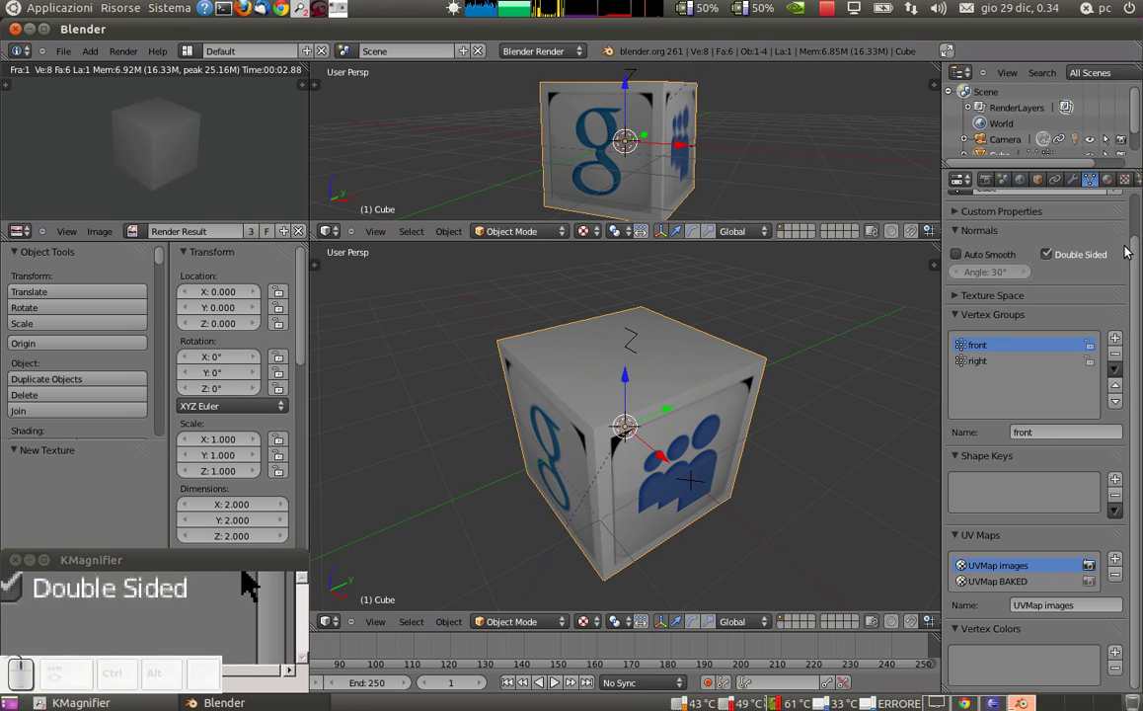
pyautogui.click(1124, 186)
pyautogui.press('F12')
pyautogui.press('Escape')
pyautogui.click(1092, 188)
pyautogui.click(1024, 582)
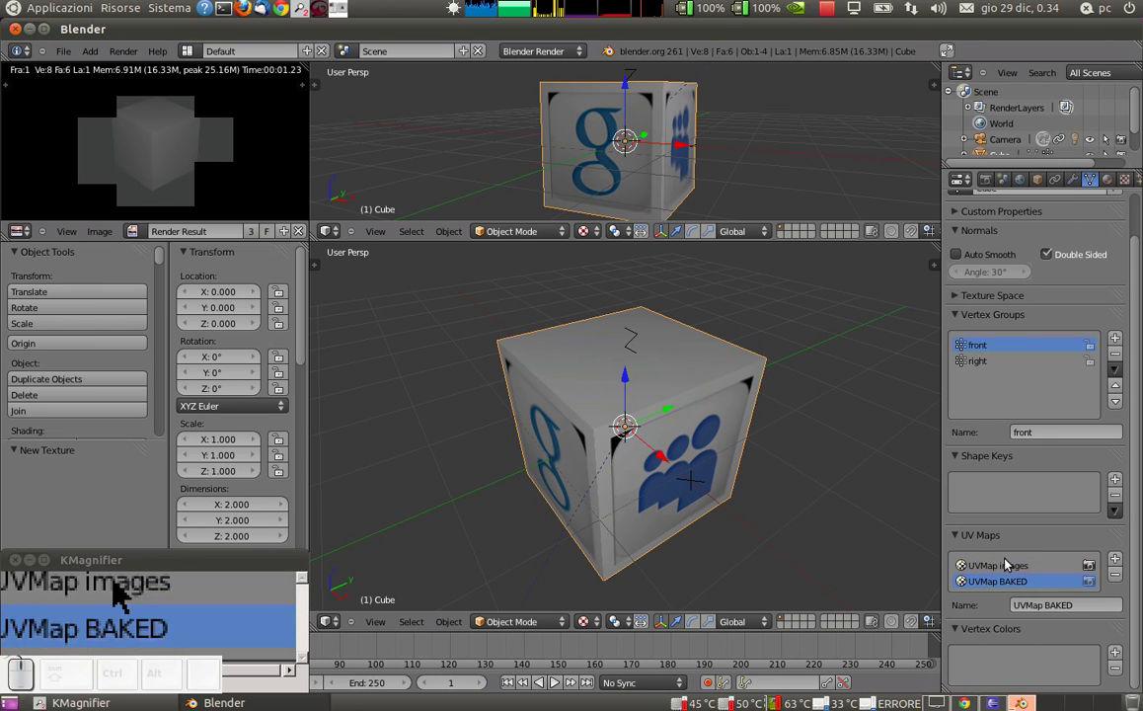
# Check the texture mapping and UV Maps list, rendering the cube again to compare
pyautogui.click(1127, 179)
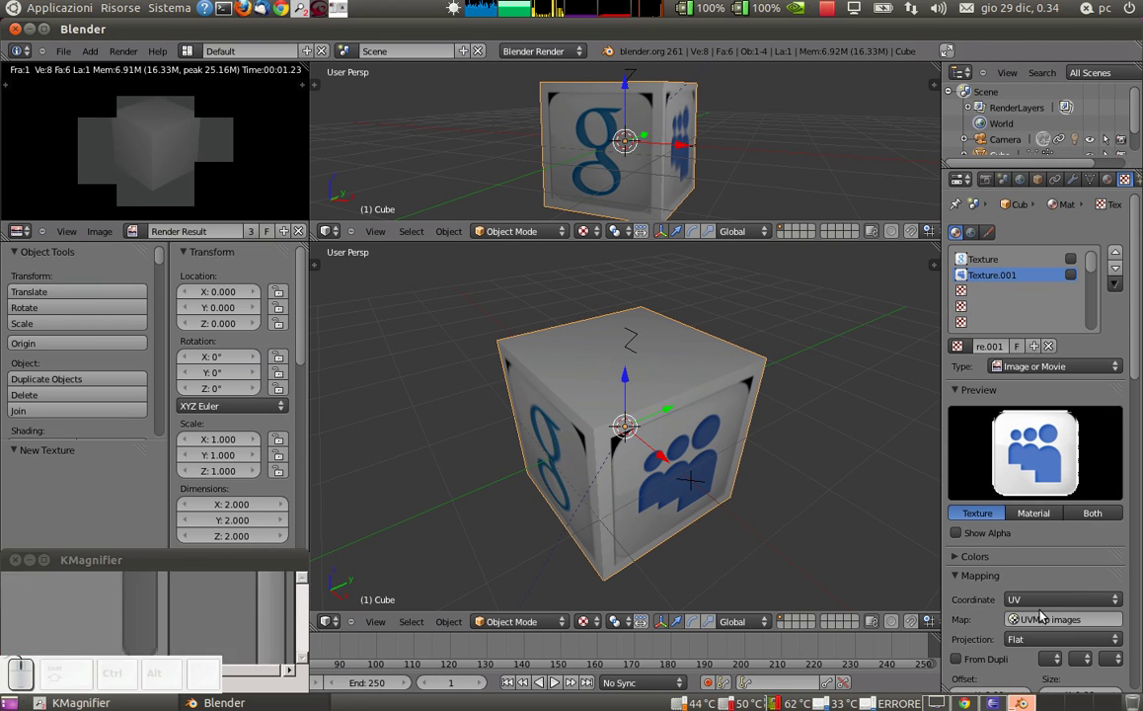
pyautogui.click(1039, 616)
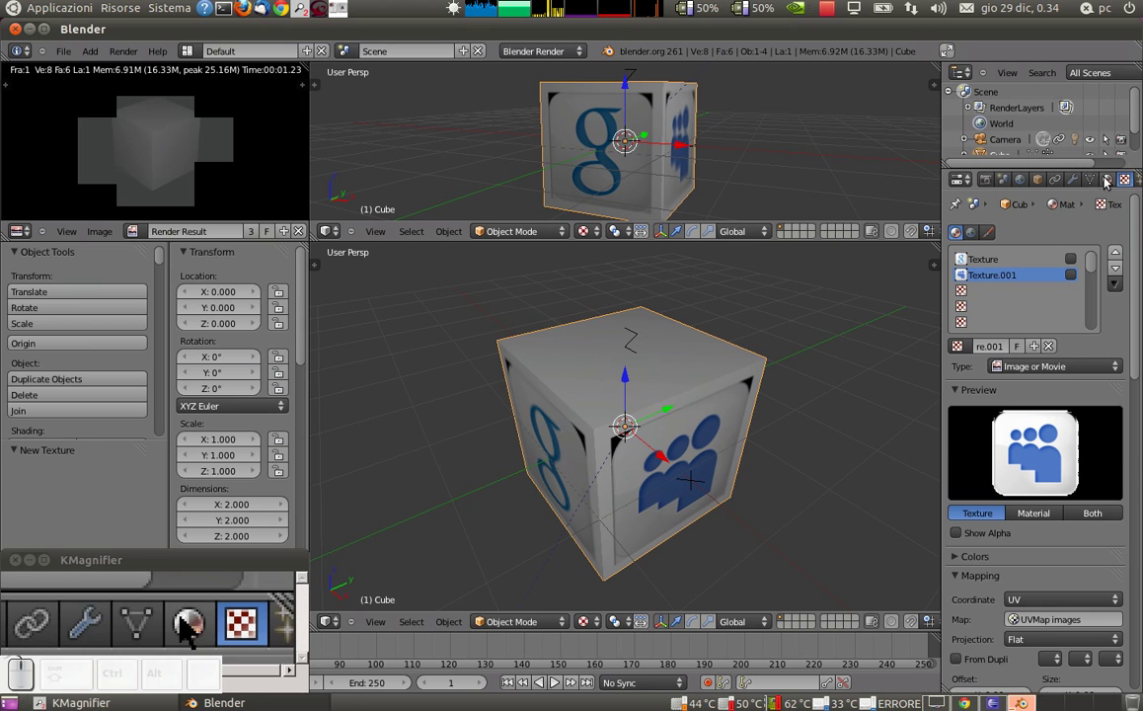
pyautogui.click(1099, 181)
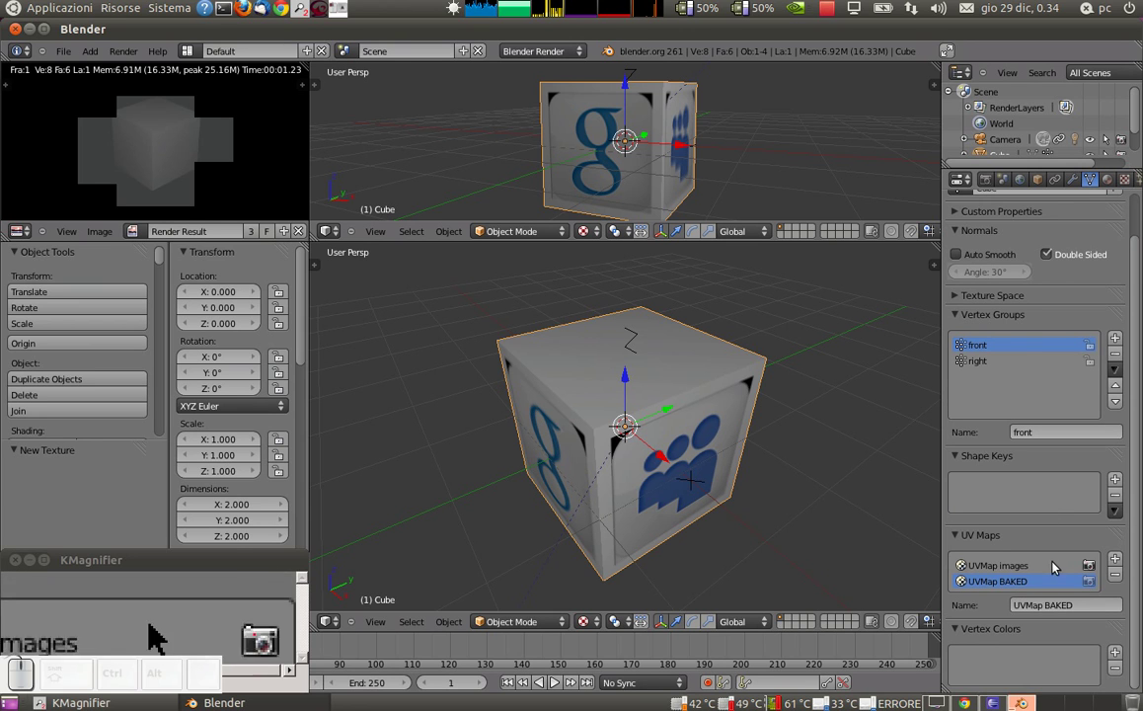
pyautogui.click(1087, 590)
pyautogui.press('F12')
pyautogui.press('Escape')
pyautogui.click(1094, 576)
pyautogui.press('F12')
pyautogui.press('Escape')
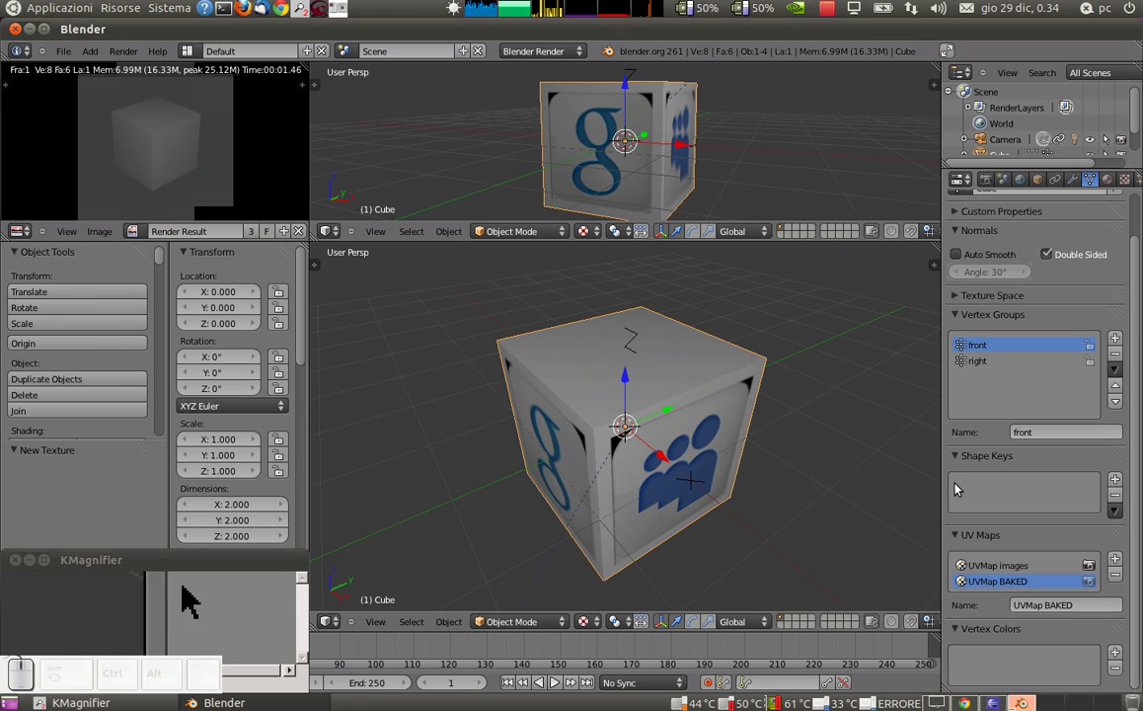
# Browse the cube's material and mesh data settings, keeping UVMap BAKED among its two UV maps
pyautogui.click(1110, 178)
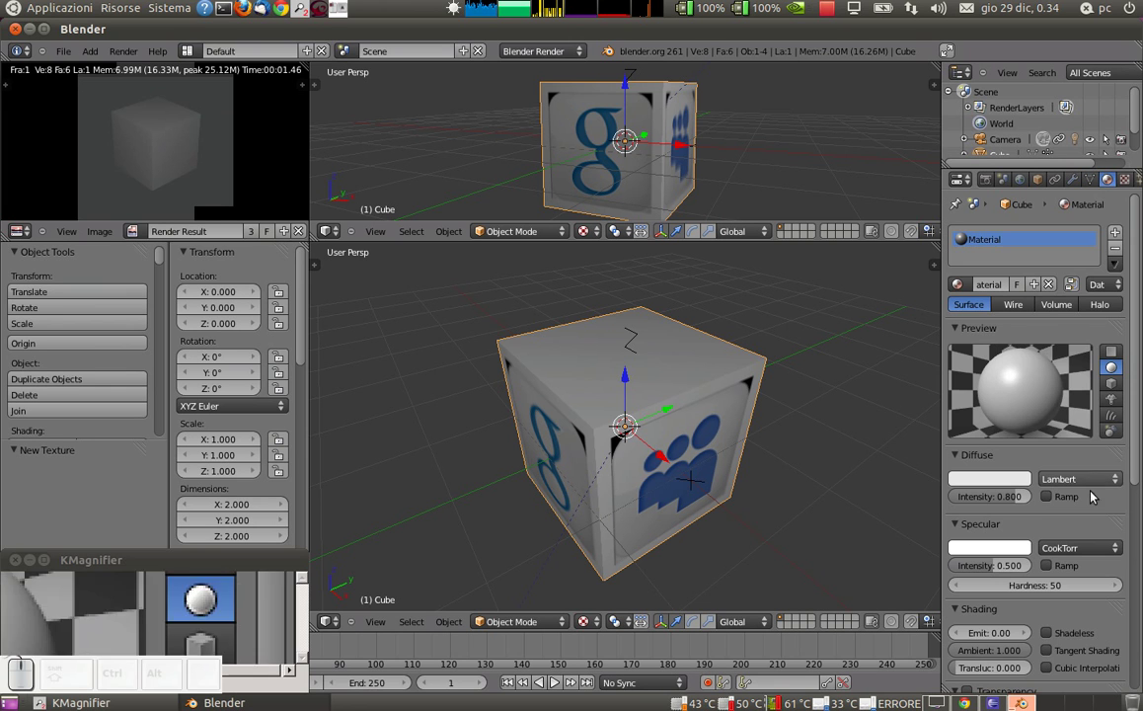
pyautogui.scroll(-3)
pyautogui.scroll(3)
pyautogui.click(1122, 185)
pyautogui.click(1105, 185)
pyautogui.click(1109, 184)
pyautogui.click(1092, 186)
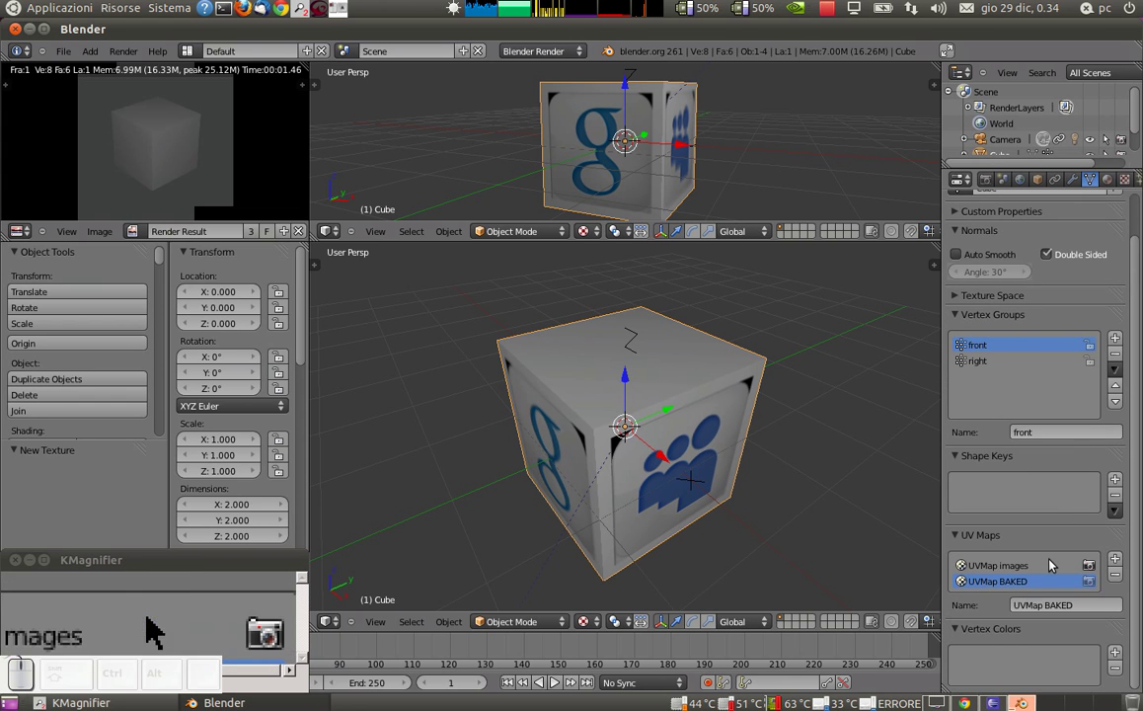
# Enable Face Textures in the material's Options and render to confirm both logos appear
pyautogui.click(1107, 188)
pyautogui.scroll(-3)
pyautogui.moveTo(1054, 506); pyautogui.dragTo(798, 539)
pyautogui.press('F12')
pyautogui.press('Escape')
pyautogui.press('p')
pyautogui.press('Escape')
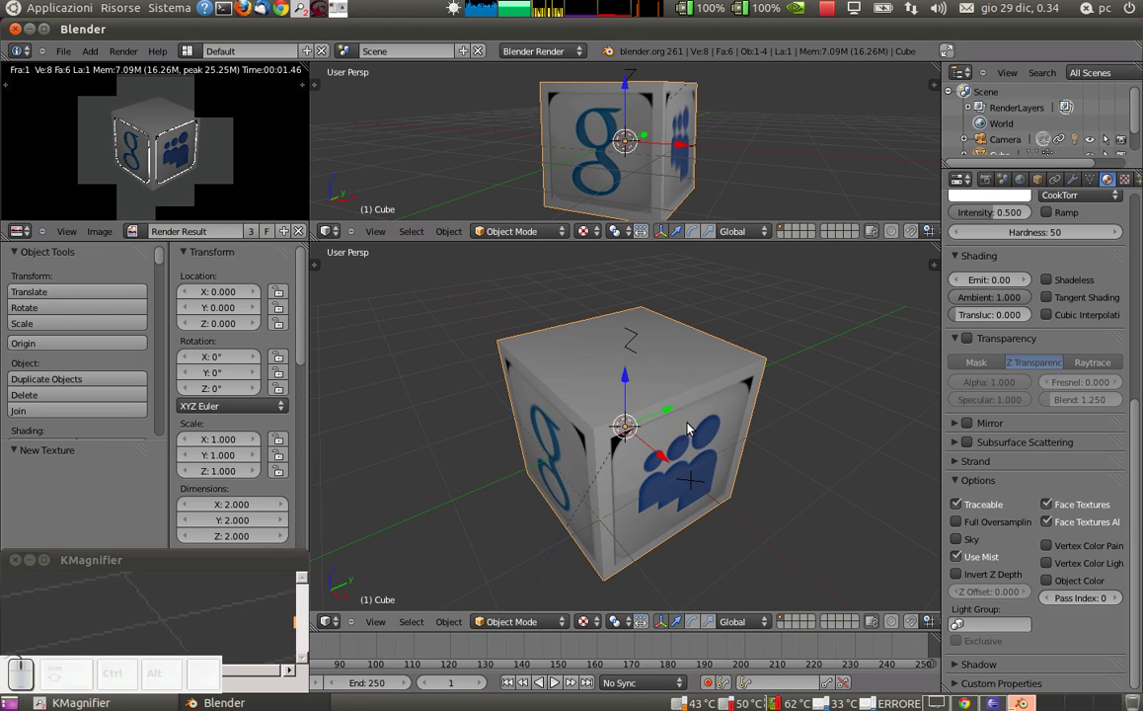
pyautogui.scroll(3)
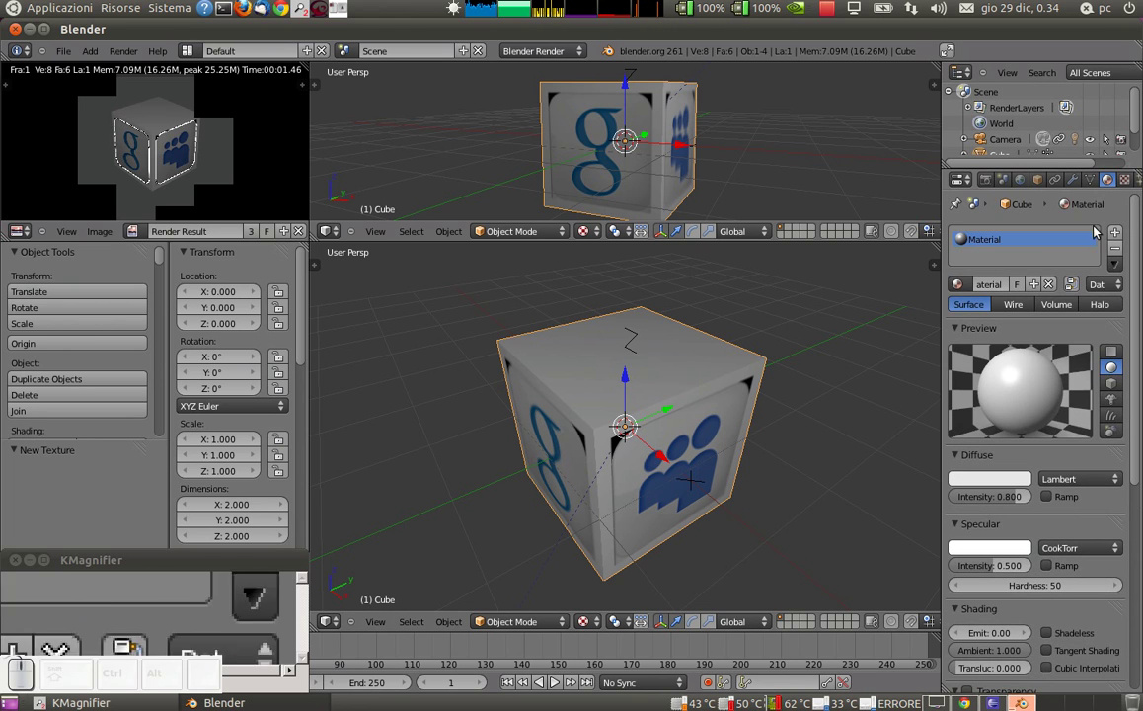
pyautogui.click(1096, 185)
pyautogui.scroll(-3)
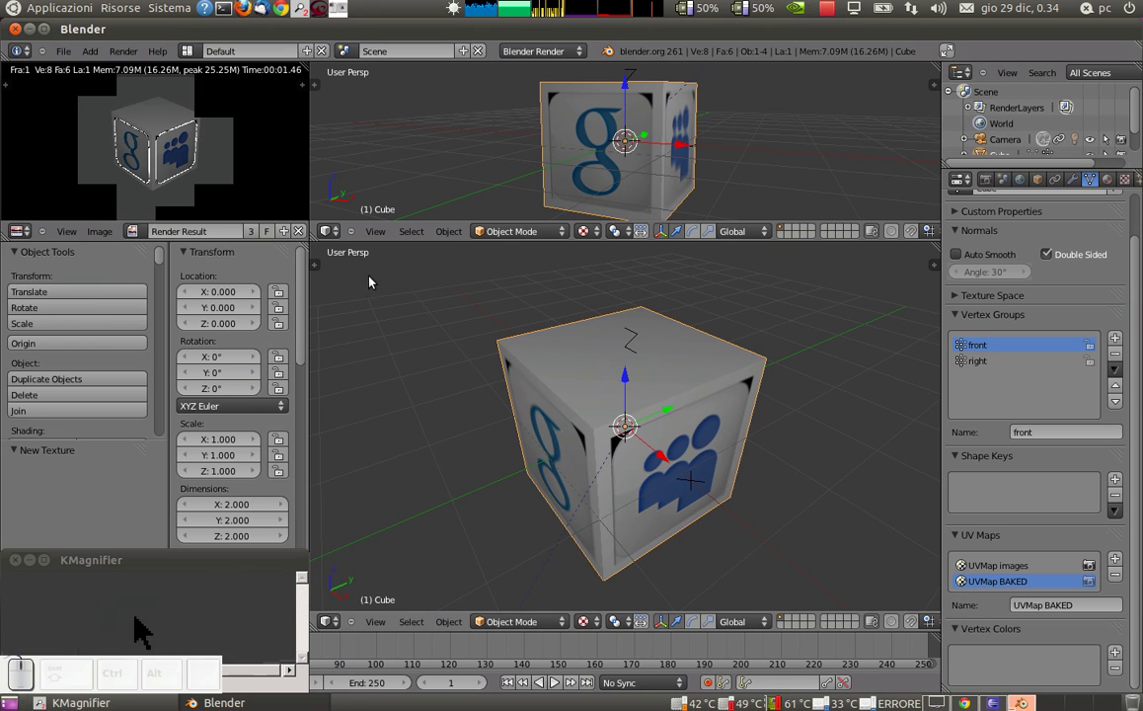
# Deselect the scene and browse the Image Editor's loaded images before adding a new one
pyautogui.click(295, 233)
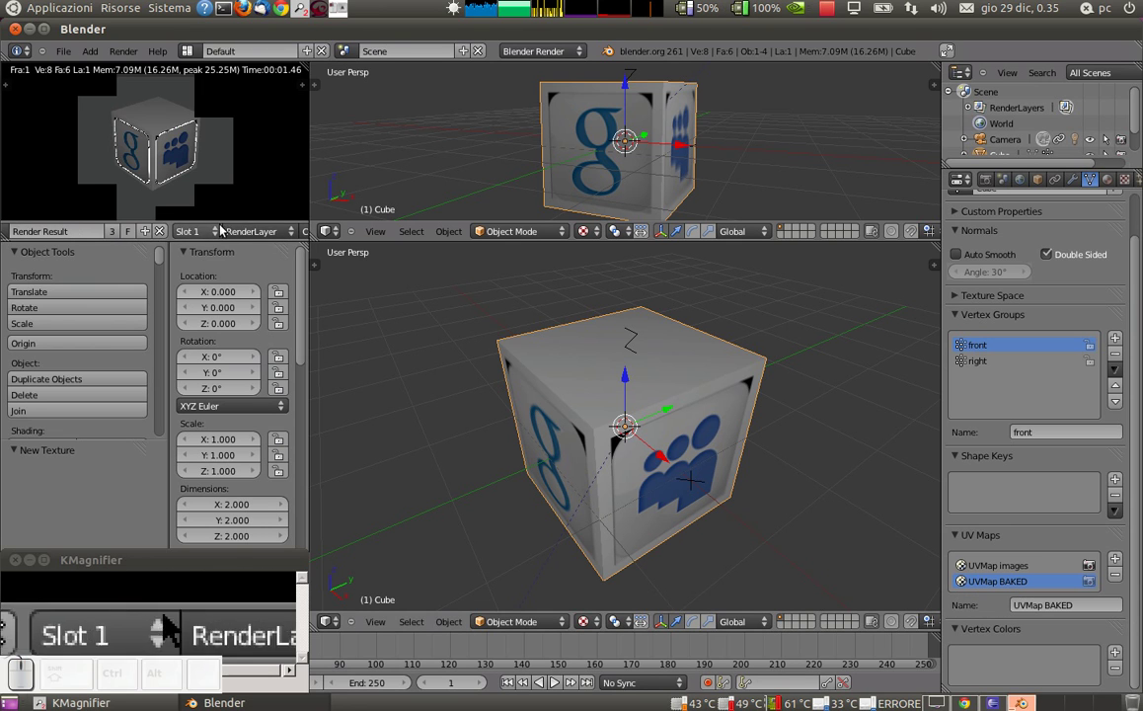
pyautogui.moveTo(288, 233); pyautogui.dragTo(135, 266)
pyautogui.press('a')
pyautogui.click(133, 237)
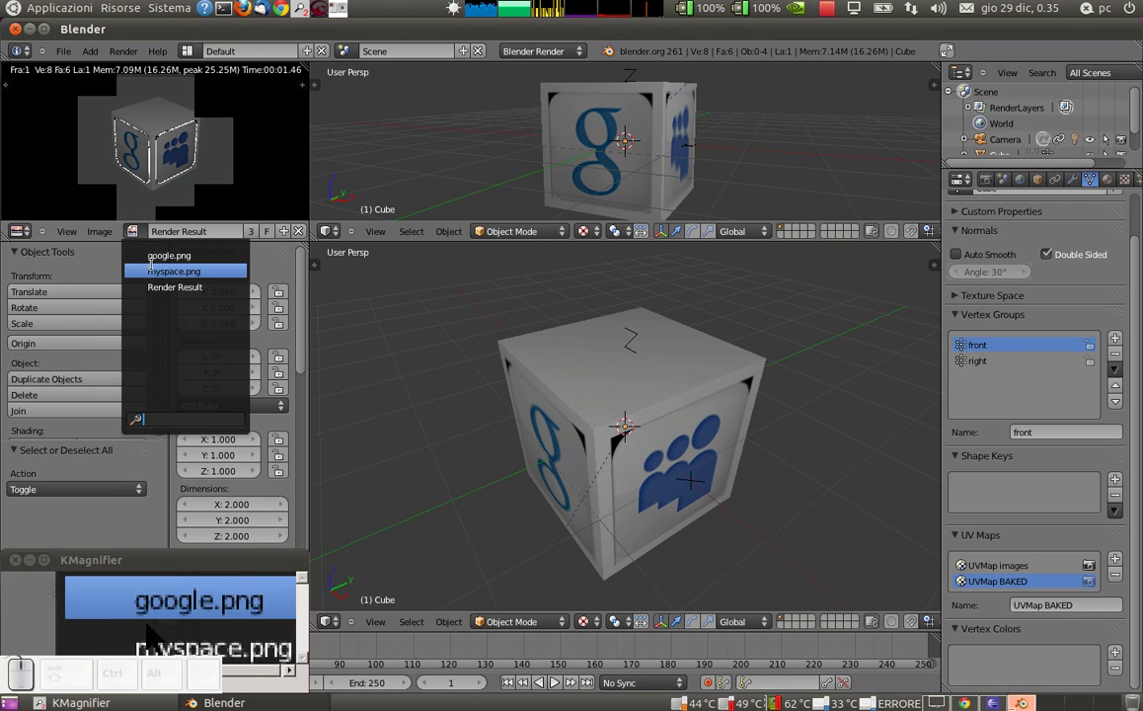
pyautogui.click(161, 268)
pyautogui.click(132, 239)
pyautogui.click(152, 278)
pyautogui.click(136, 232)
pyautogui.click(155, 284)
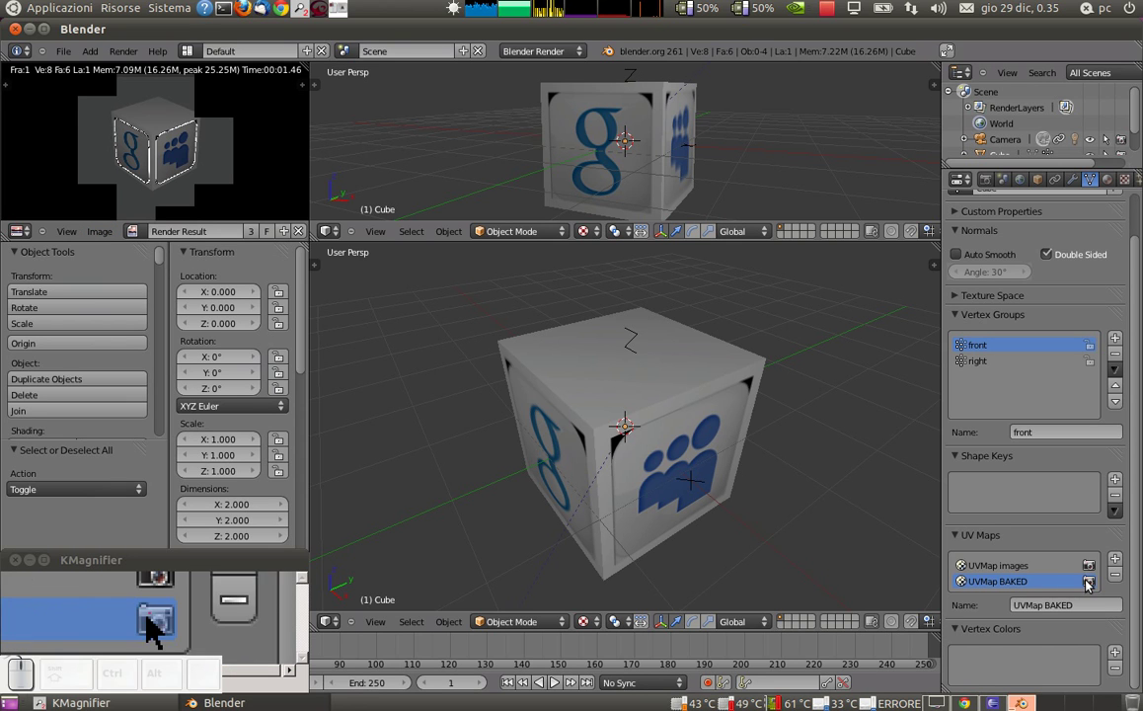
# Create a new 1024x1024 image named imgbaked with UVMap BAKED set for rendering
pyautogui.click(96, 239)
pyautogui.click(119, 225)
pyautogui.click(173, 215)
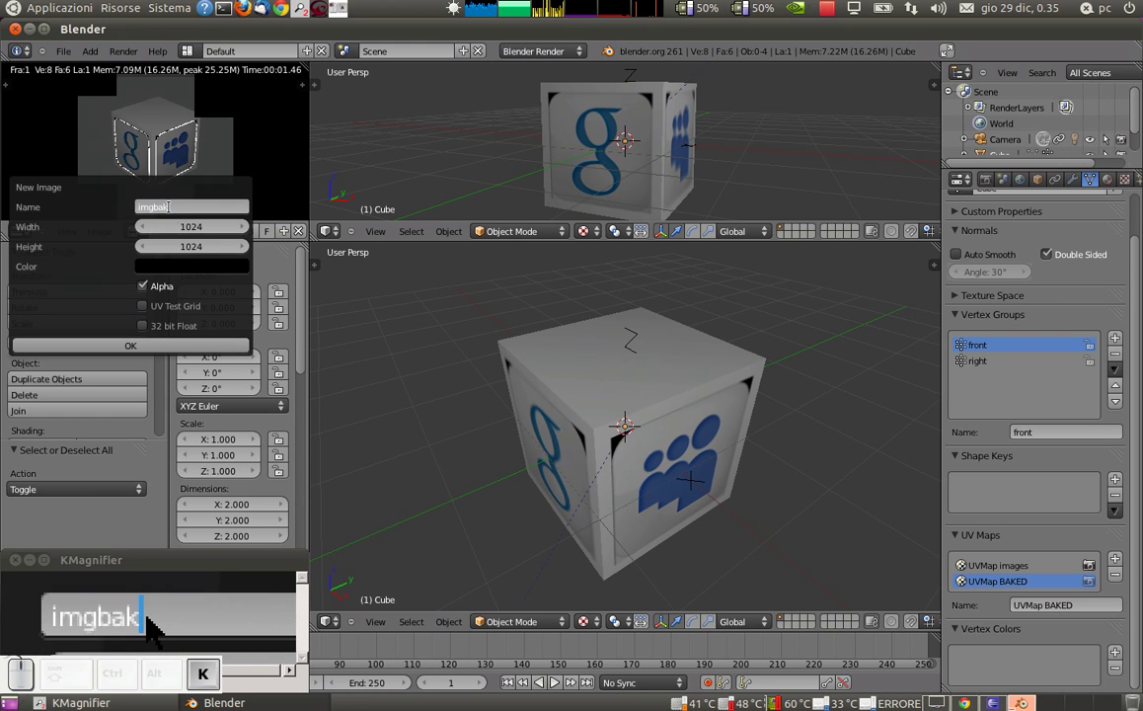
pyautogui.press('Return')
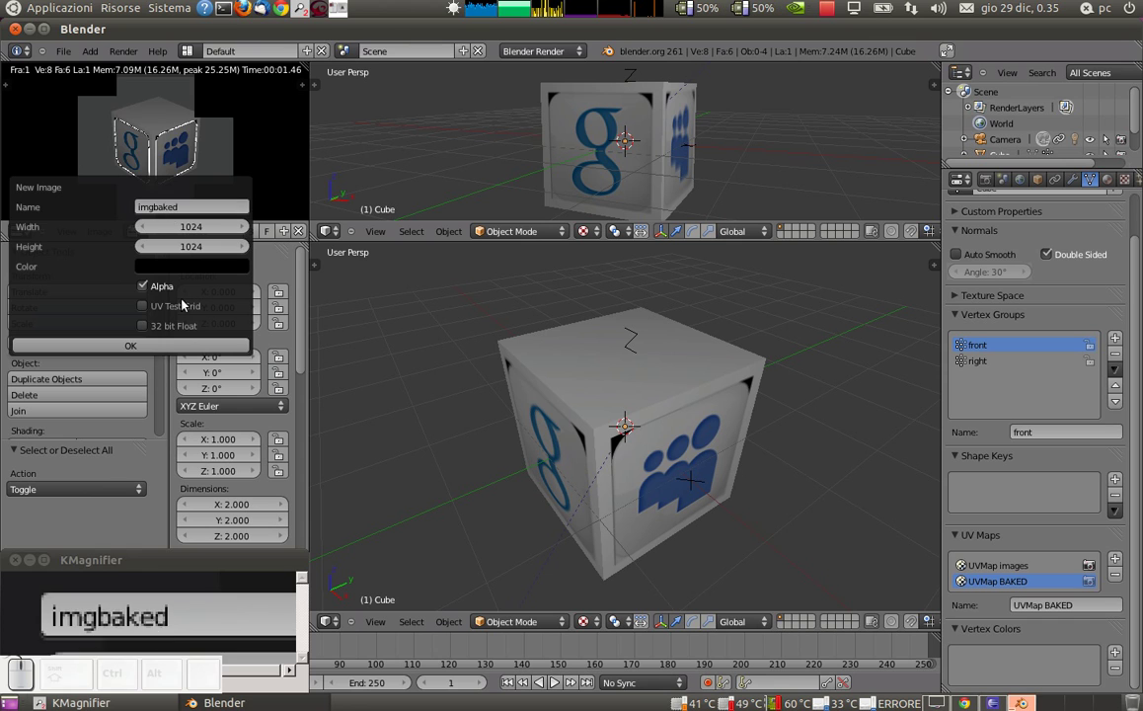
pyautogui.click(163, 343)
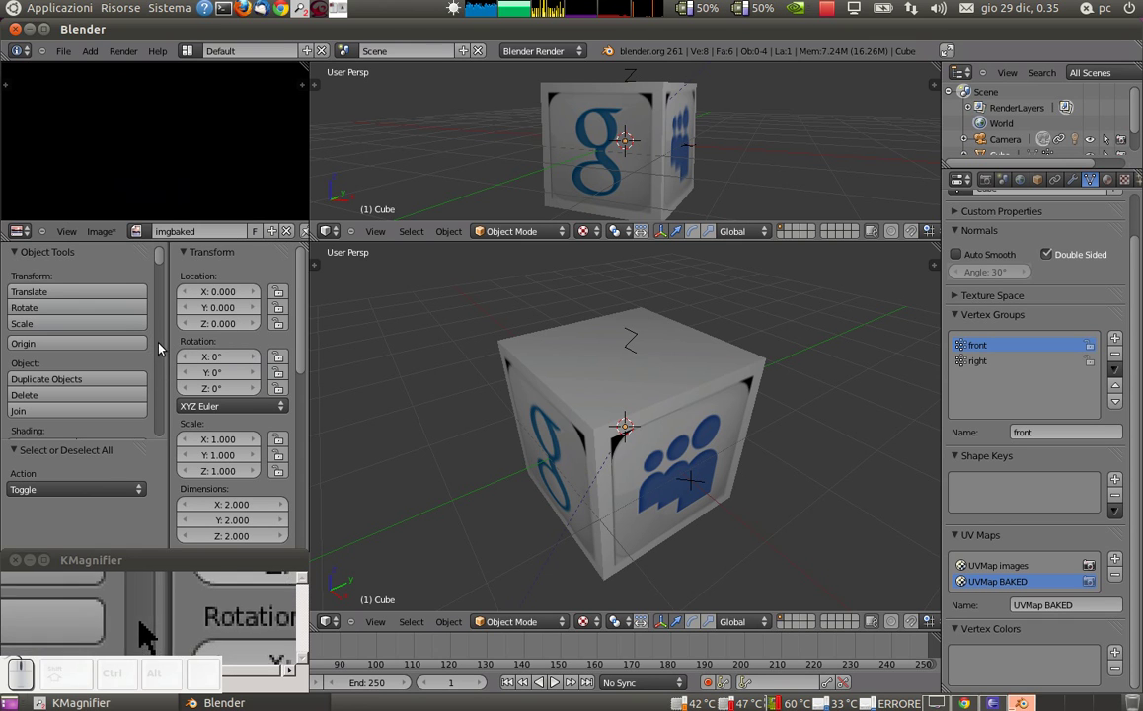
# In Edit Mode select the seven edges bordering the logo faces and mark them as seams
pyautogui.scroll(-3)
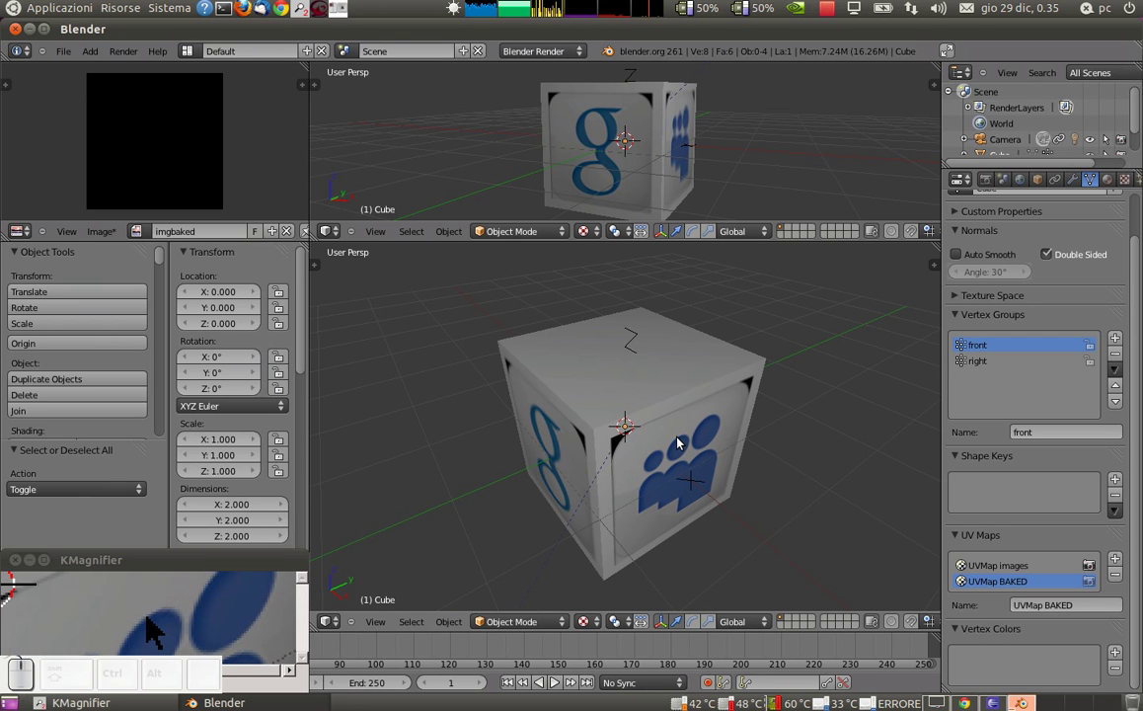
pyautogui.rightClick(674, 413)
pyautogui.press('Tab')
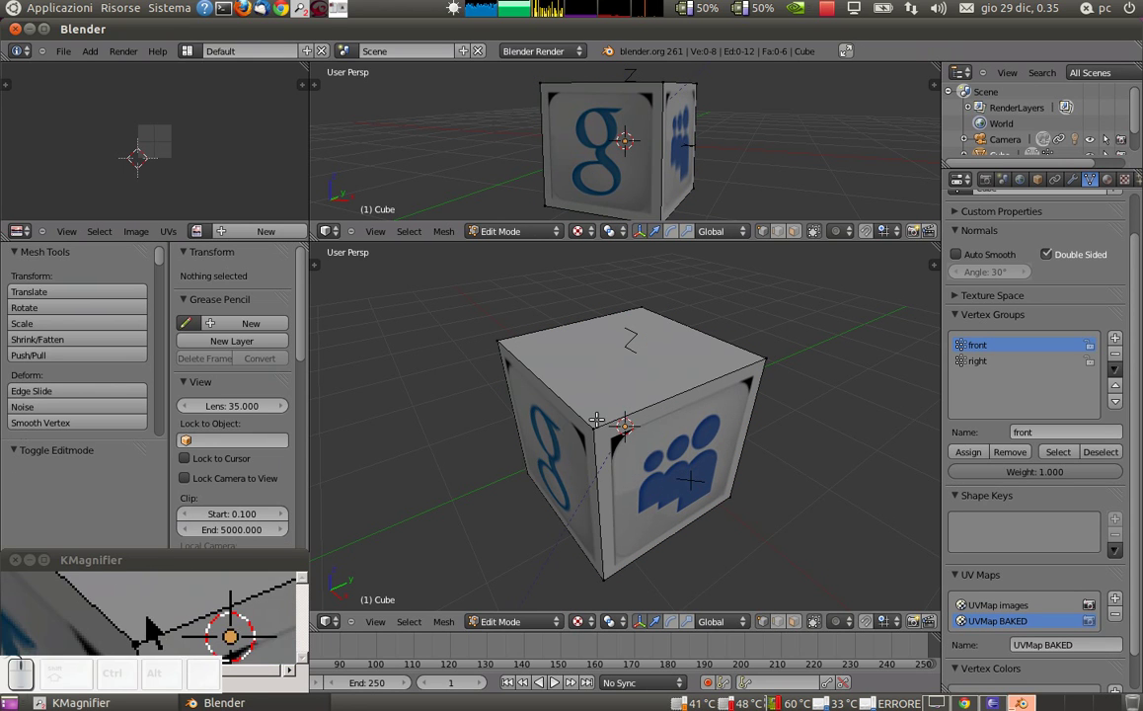
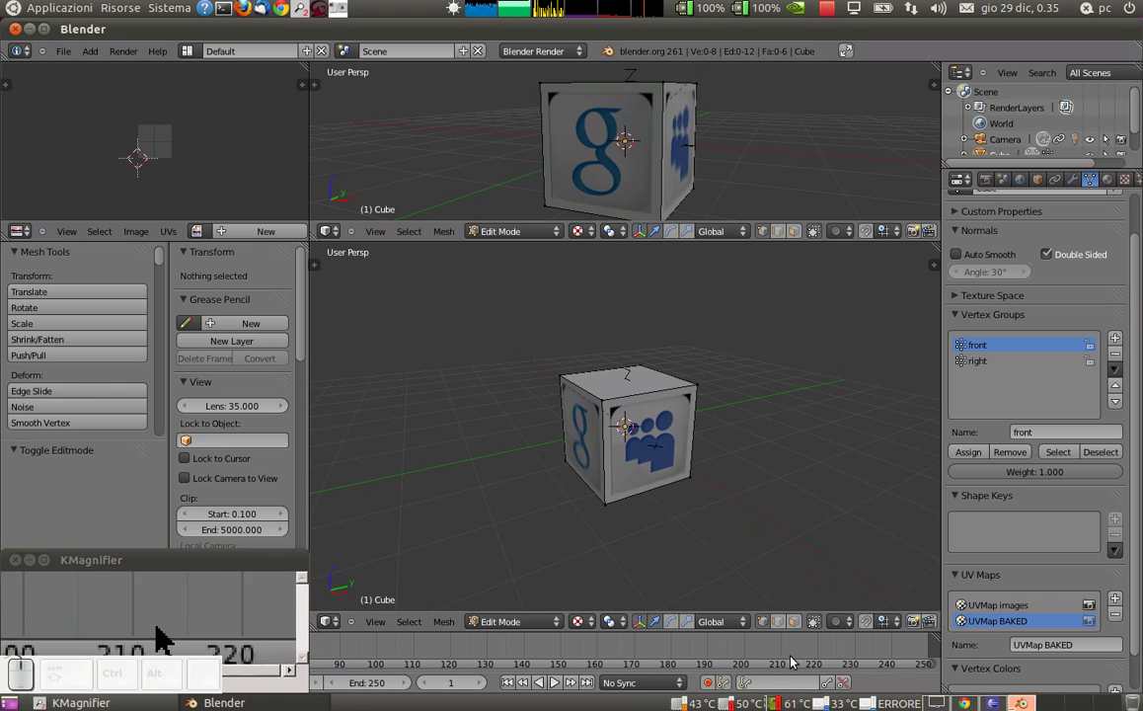
pyautogui.click(776, 626)
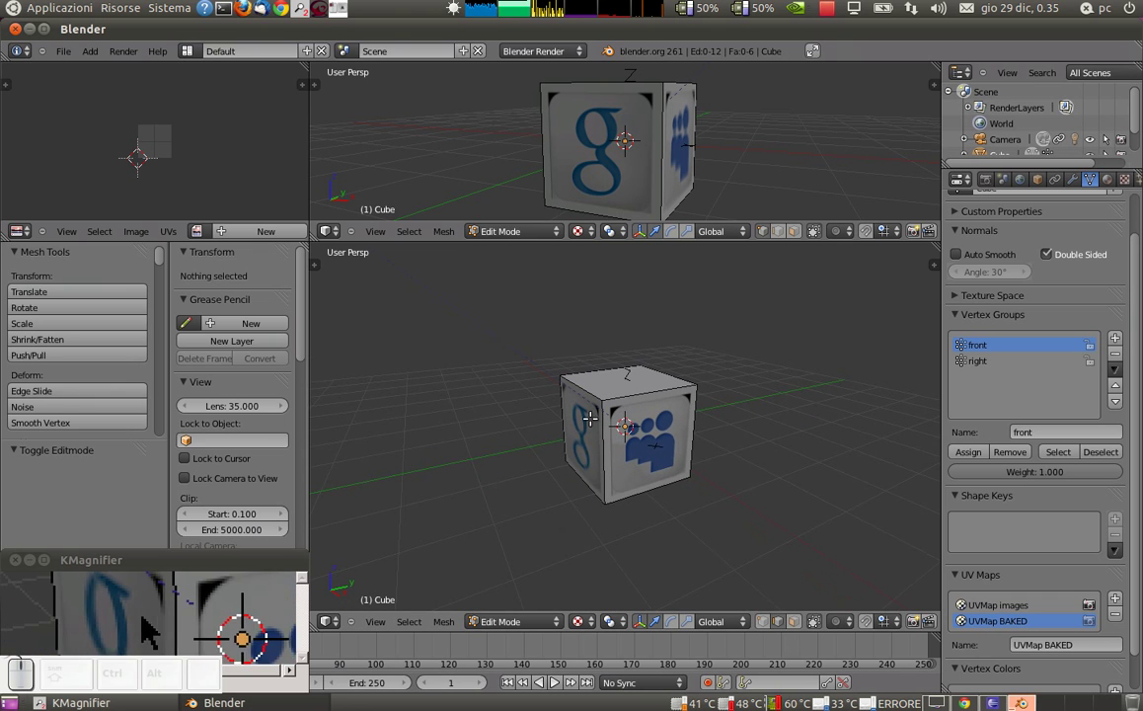
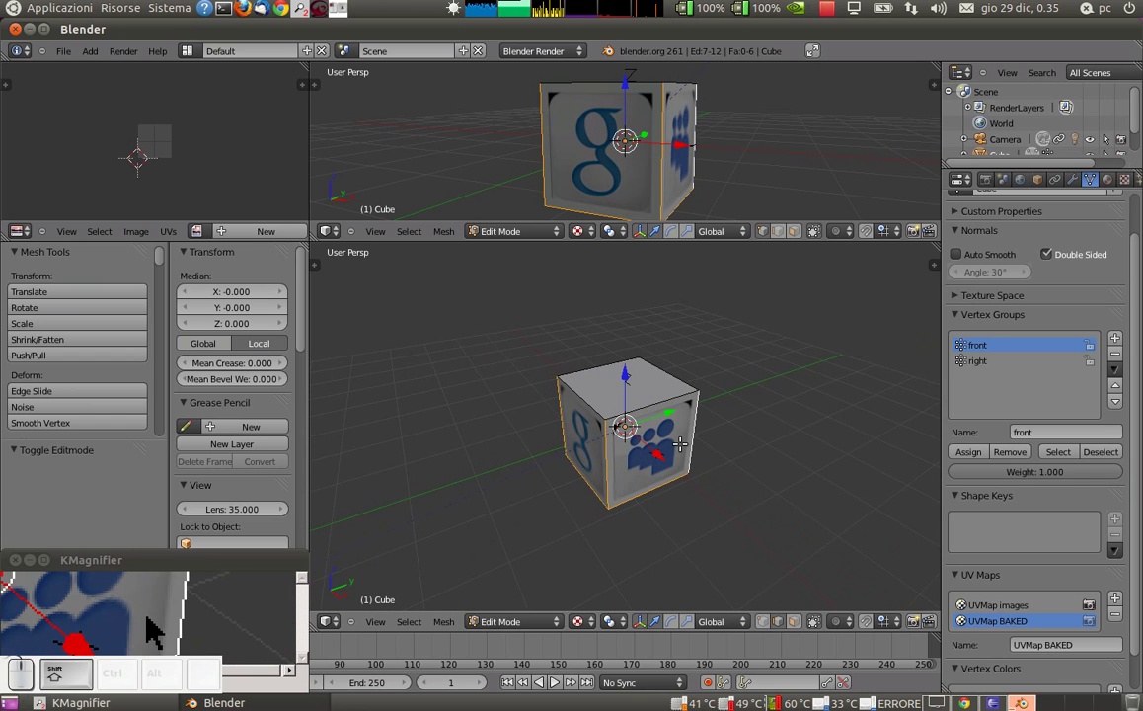
pyautogui.press('space')
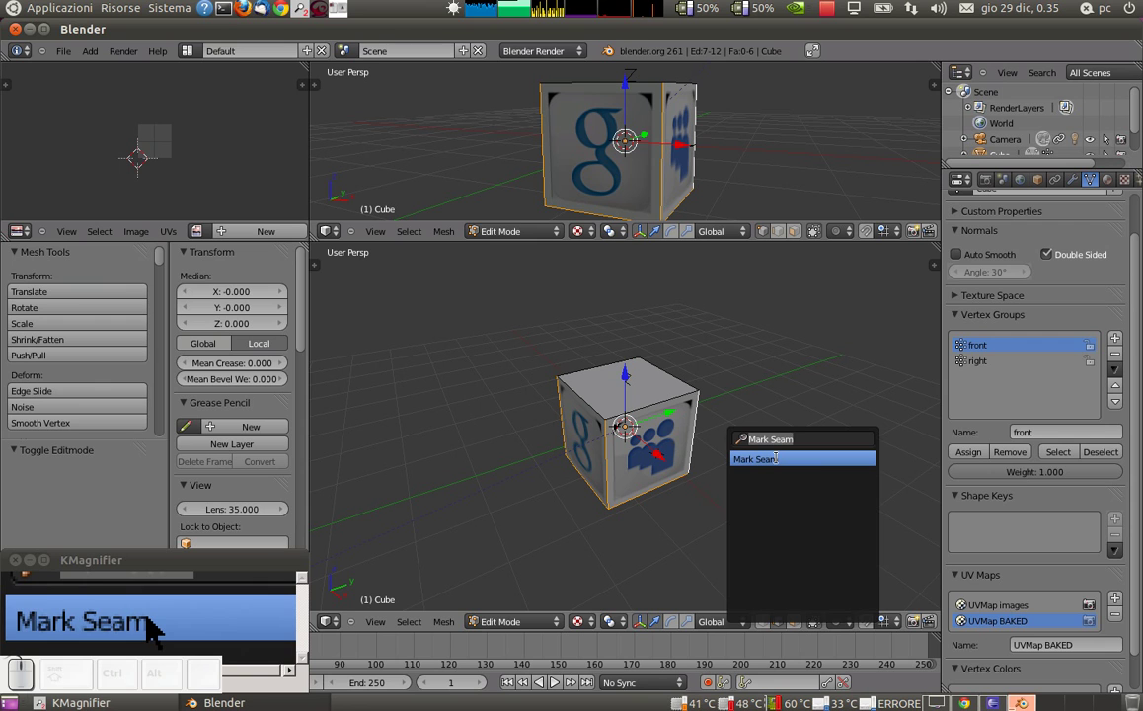
pyautogui.press('m')
pyautogui.press('s')
pyautogui.press('a')
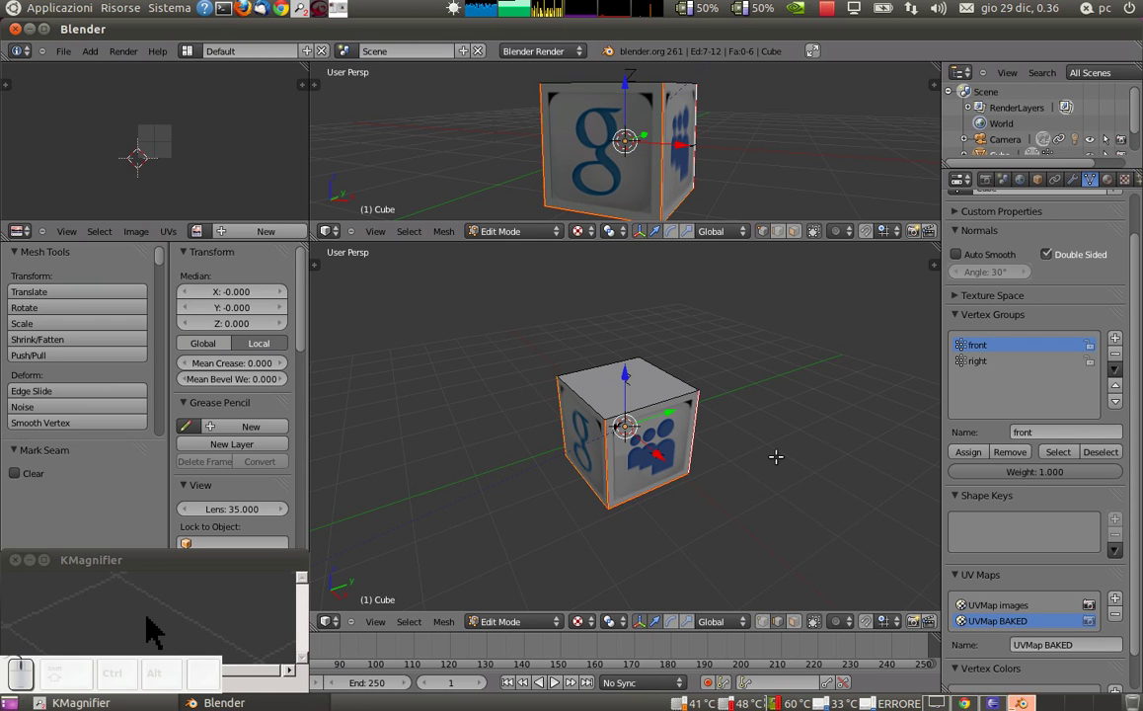
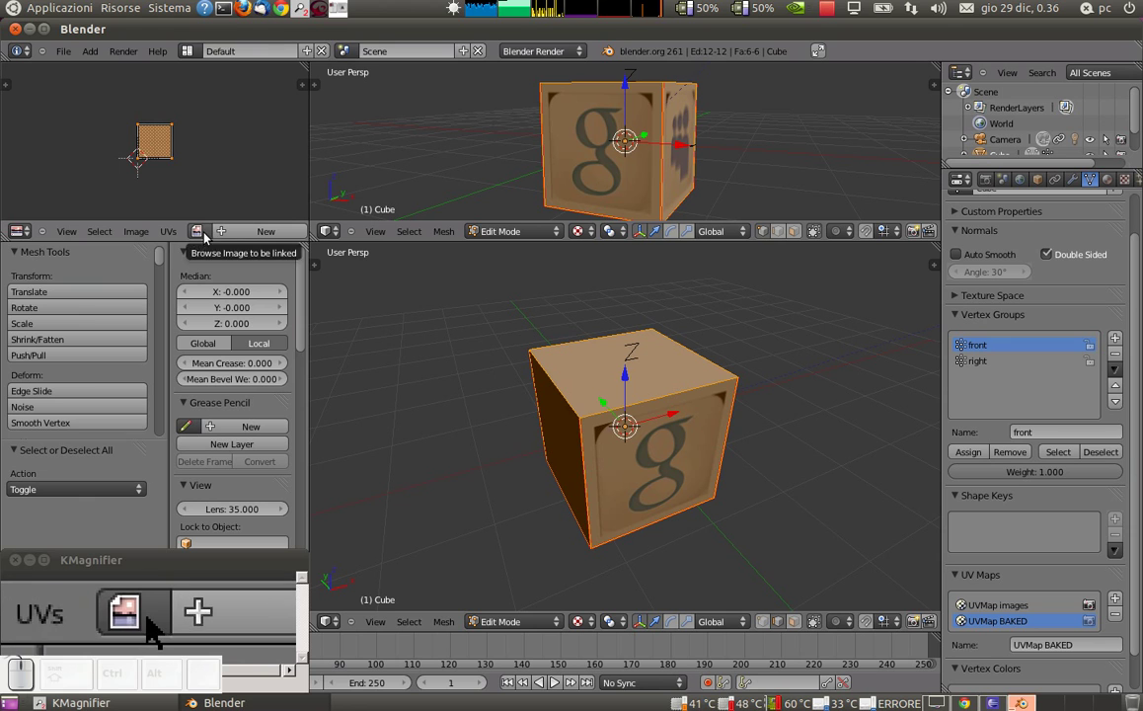
# Assign the blank imgbaked image to all the cube's faces from the image browser
pyautogui.click(200, 236)
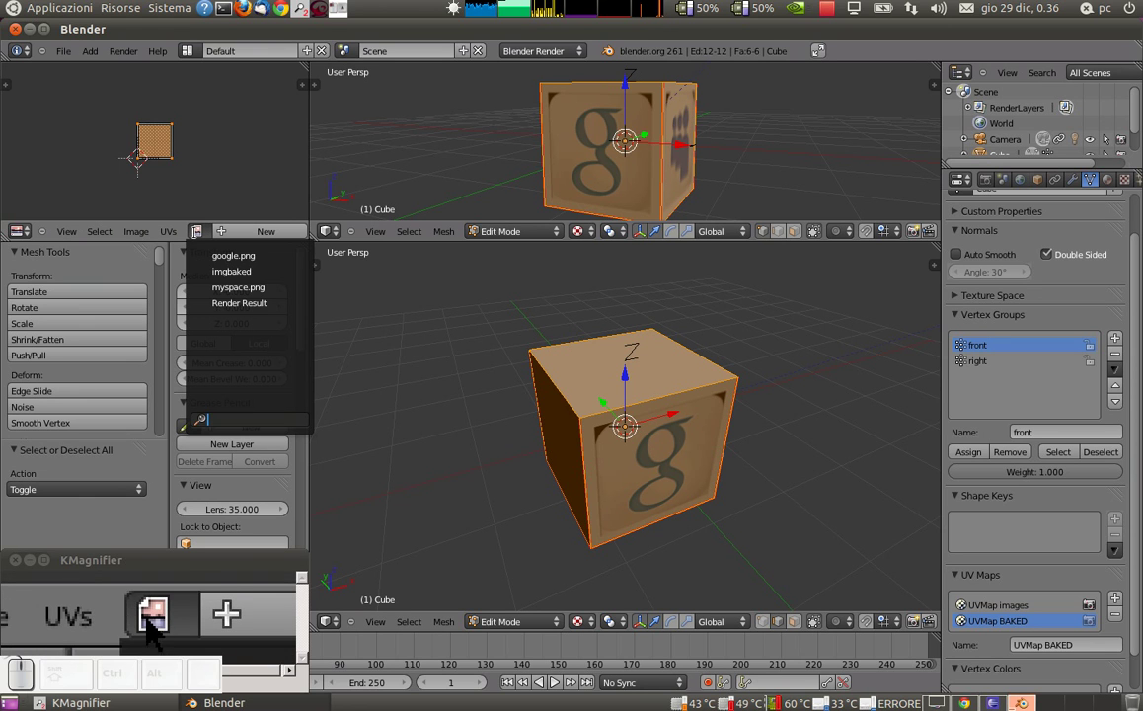
pyautogui.click(226, 277)
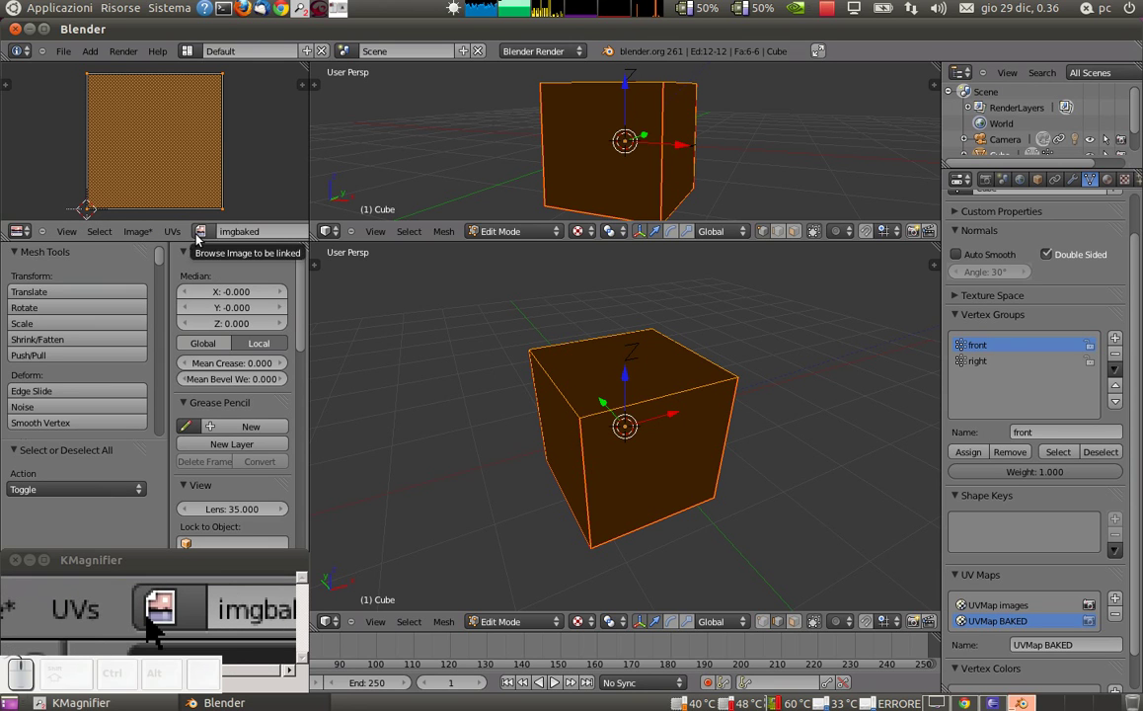
pyautogui.click(202, 238)
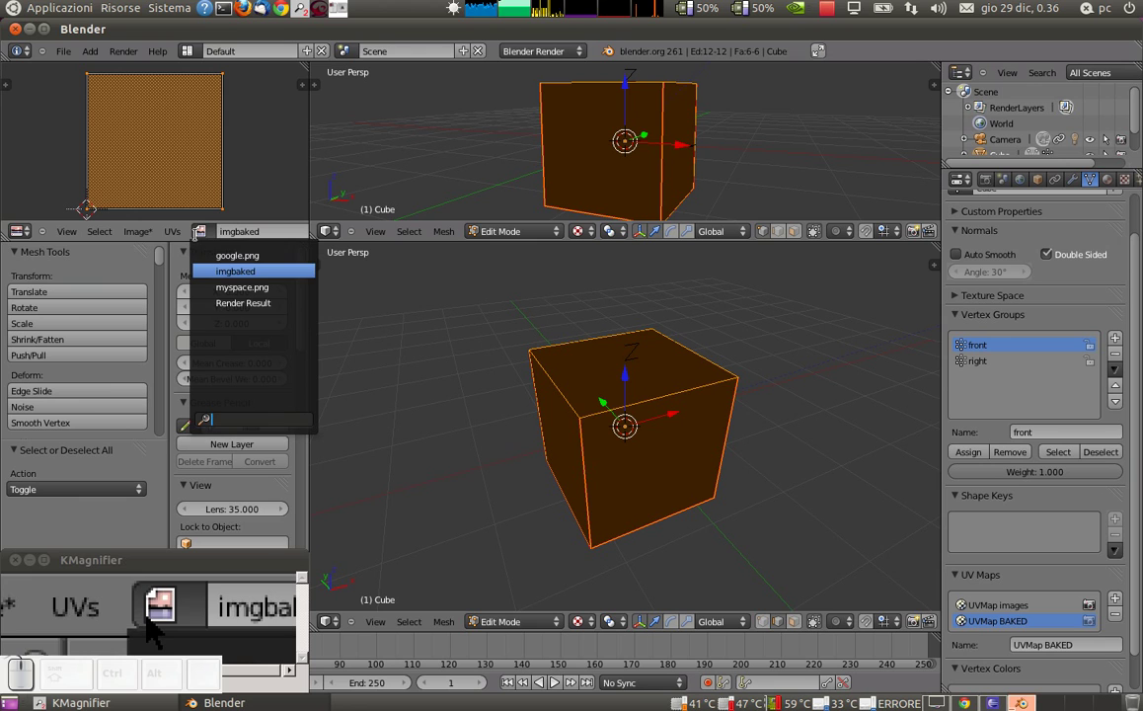
pyautogui.click(201, 238)
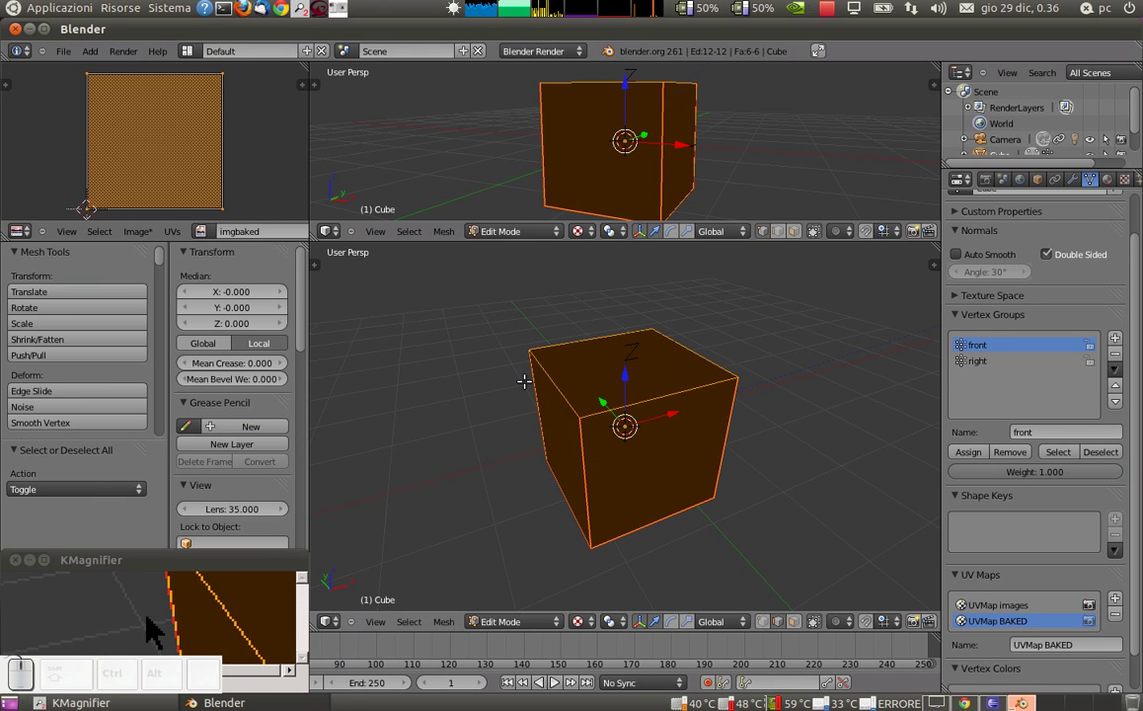
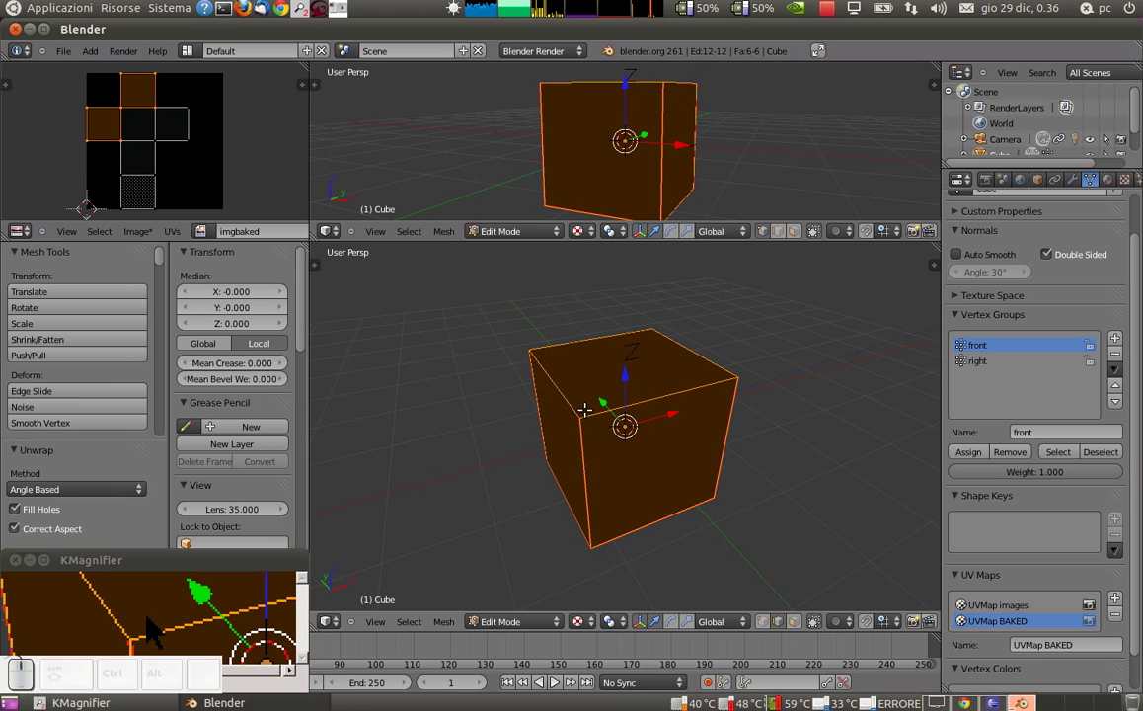
# In Render properties run a Textures-mode bake into imgbaked
pyautogui.click(989, 183)
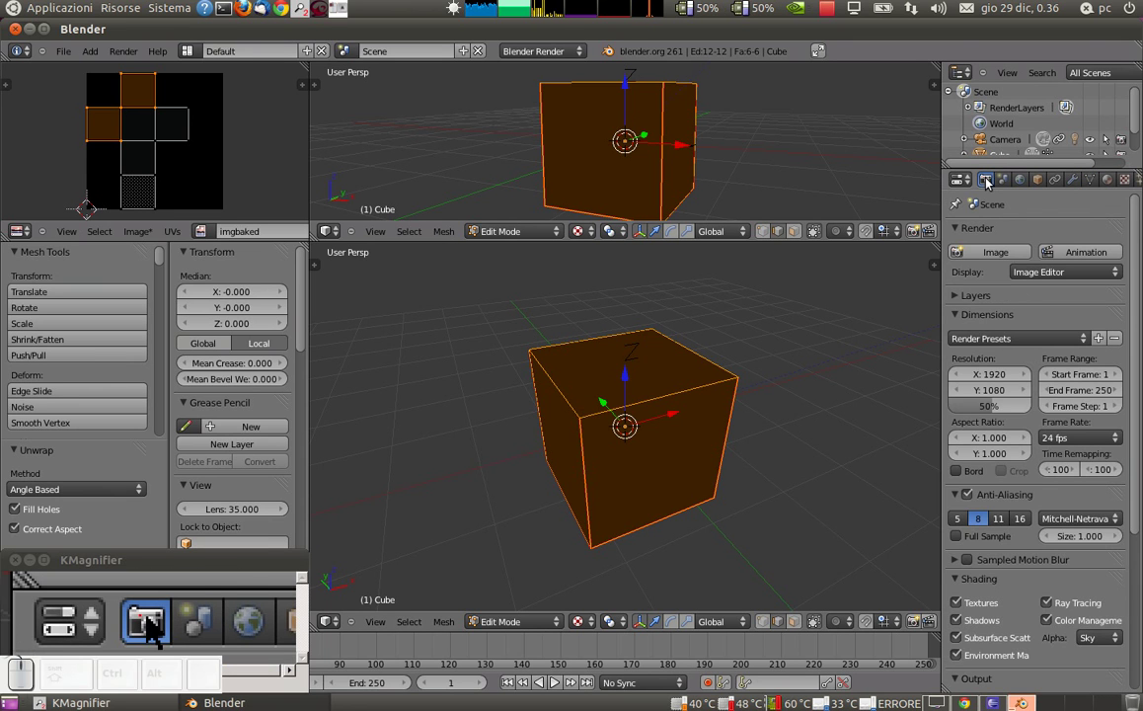
pyautogui.scroll(-3)
pyautogui.click(957, 635)
pyautogui.scroll(-3)
pyautogui.scroll(-3)
pyautogui.moveTo(1027, 566); pyautogui.dragTo(1029, 489)
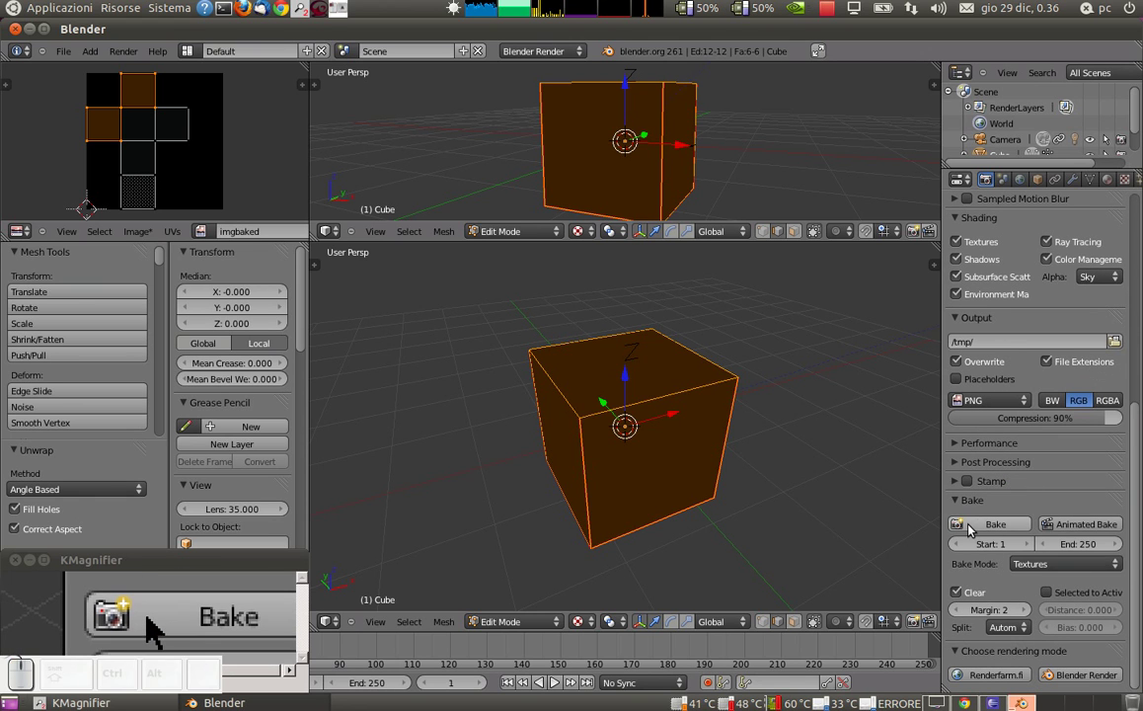
pyautogui.click(972, 528)
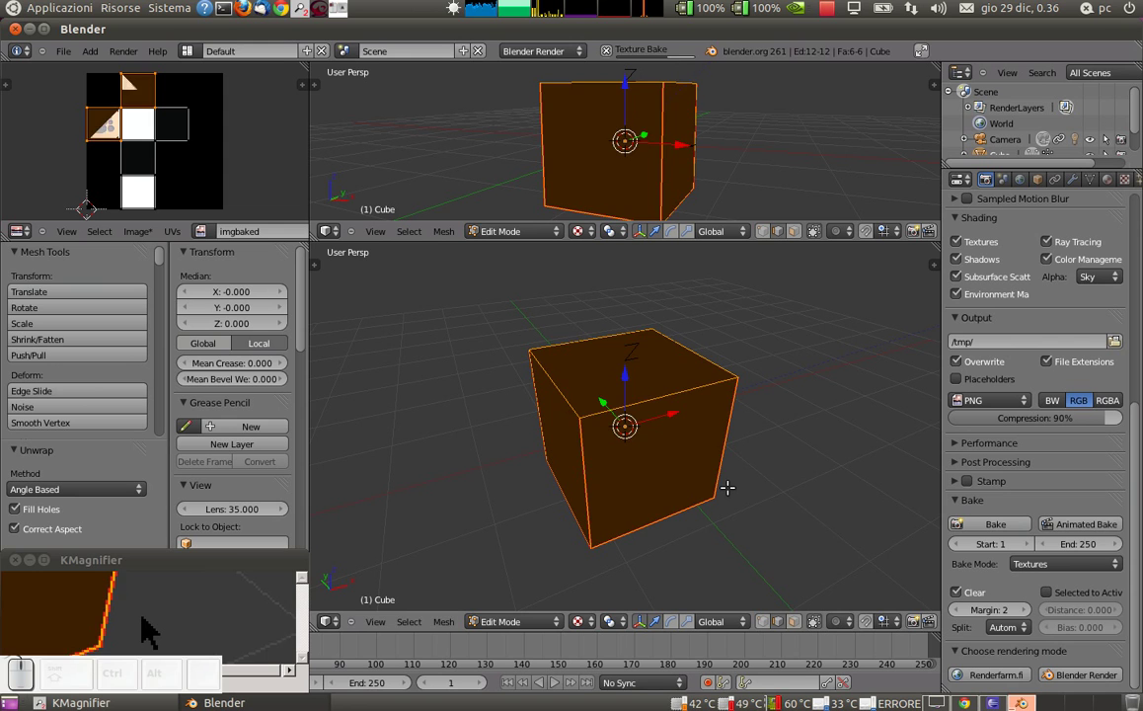
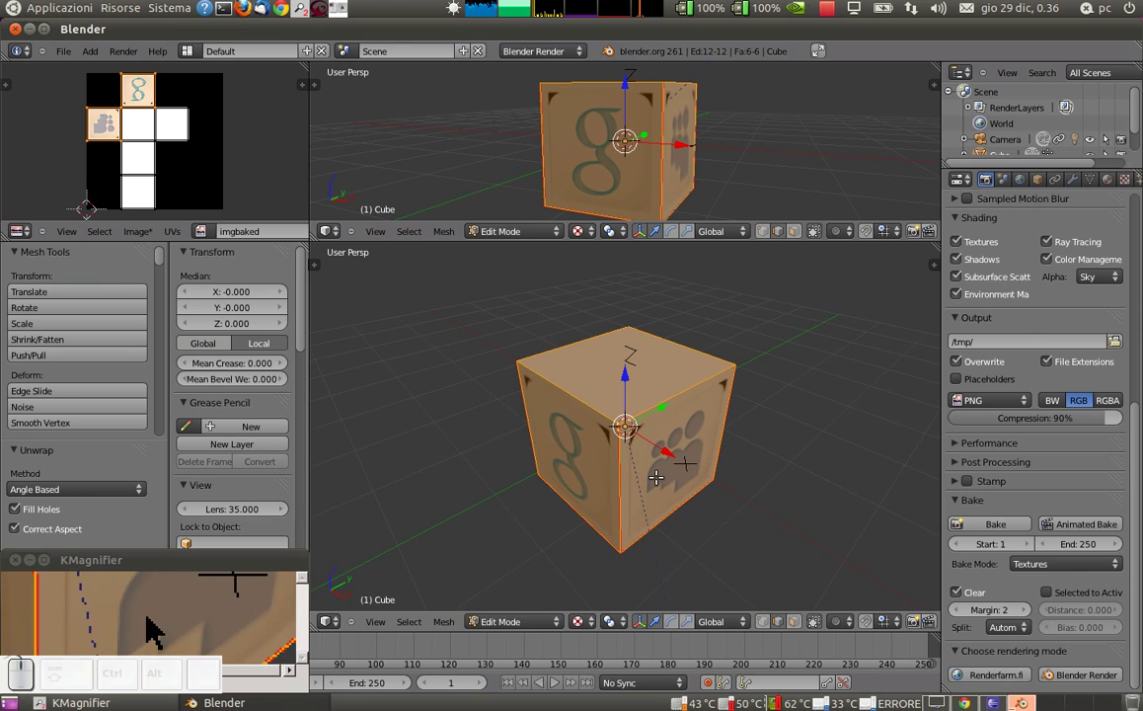
# Switch Bake Mode to Full Render and re-bake imgbaked with shading, checking renders
pyautogui.press('F12')
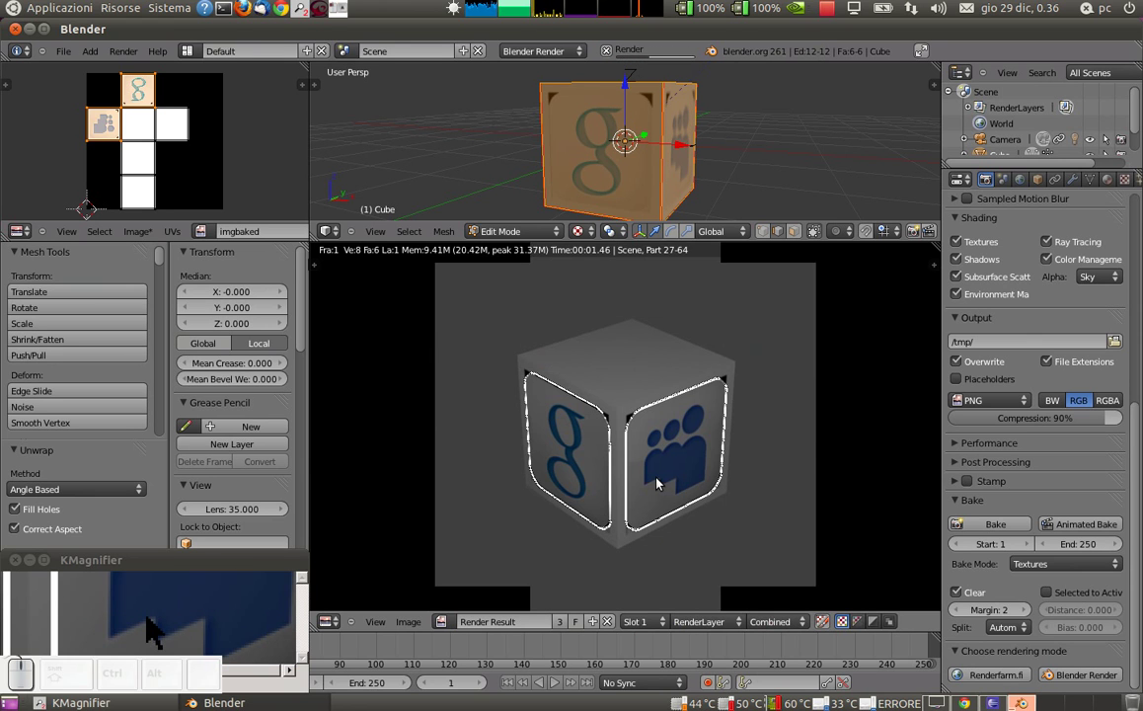
pyautogui.press('Escape')
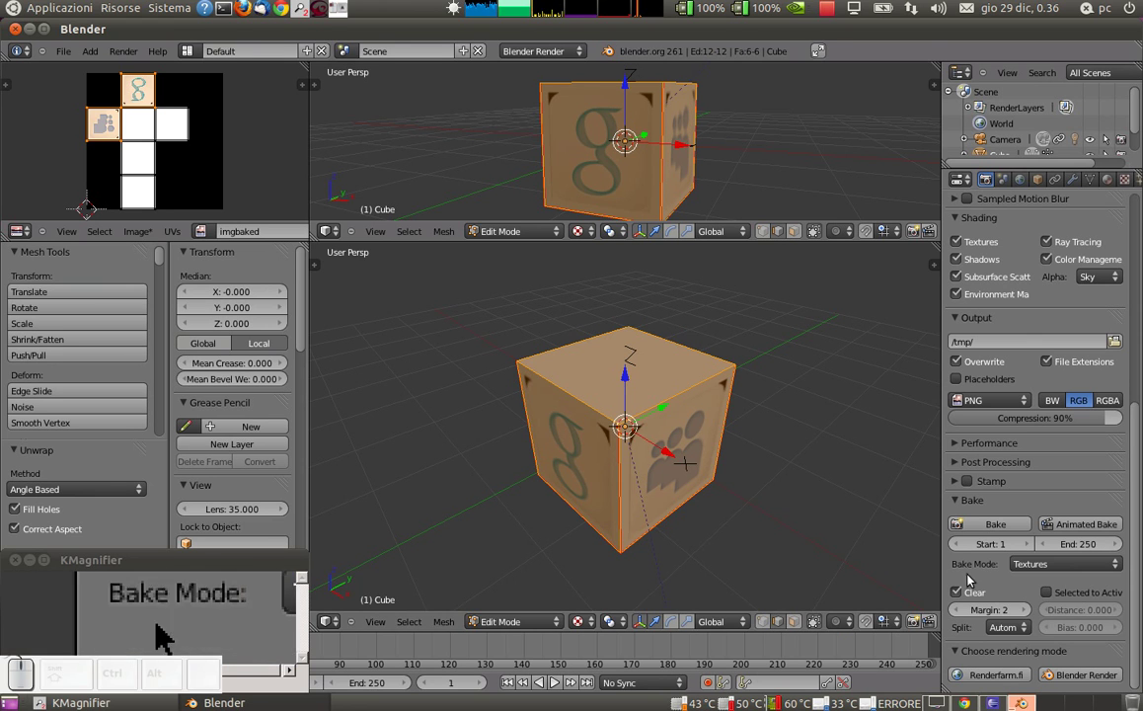
pyautogui.moveTo(1031, 569); pyautogui.dragTo(1032, 553)
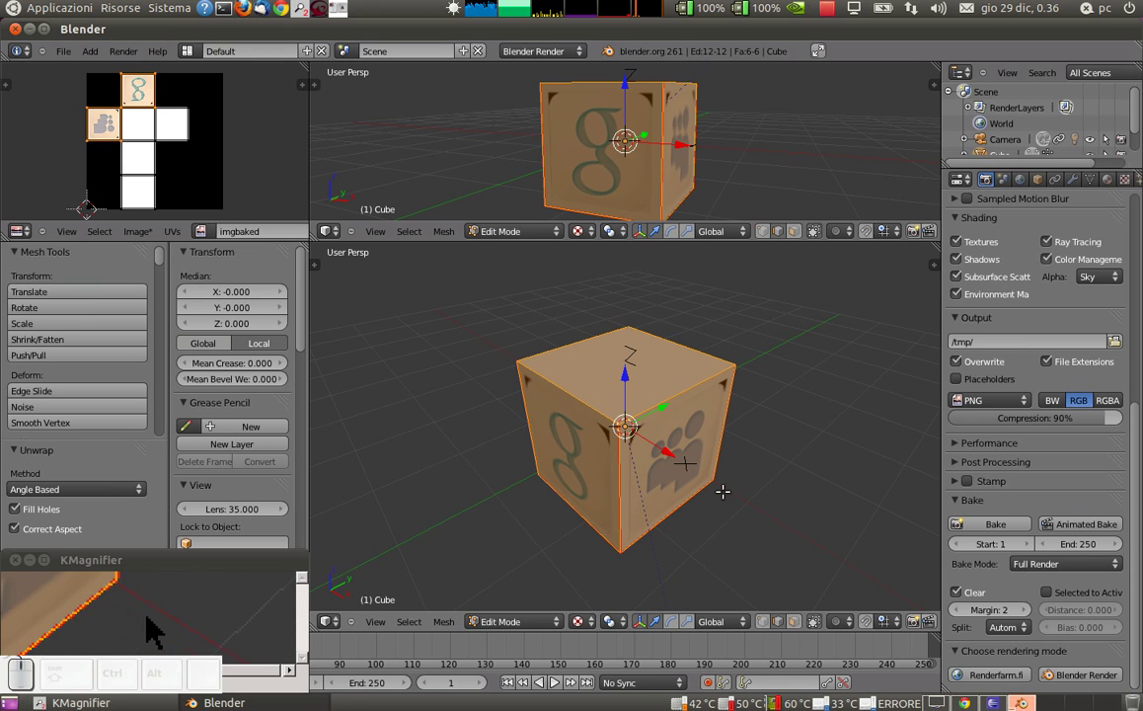
pyautogui.press('F12')
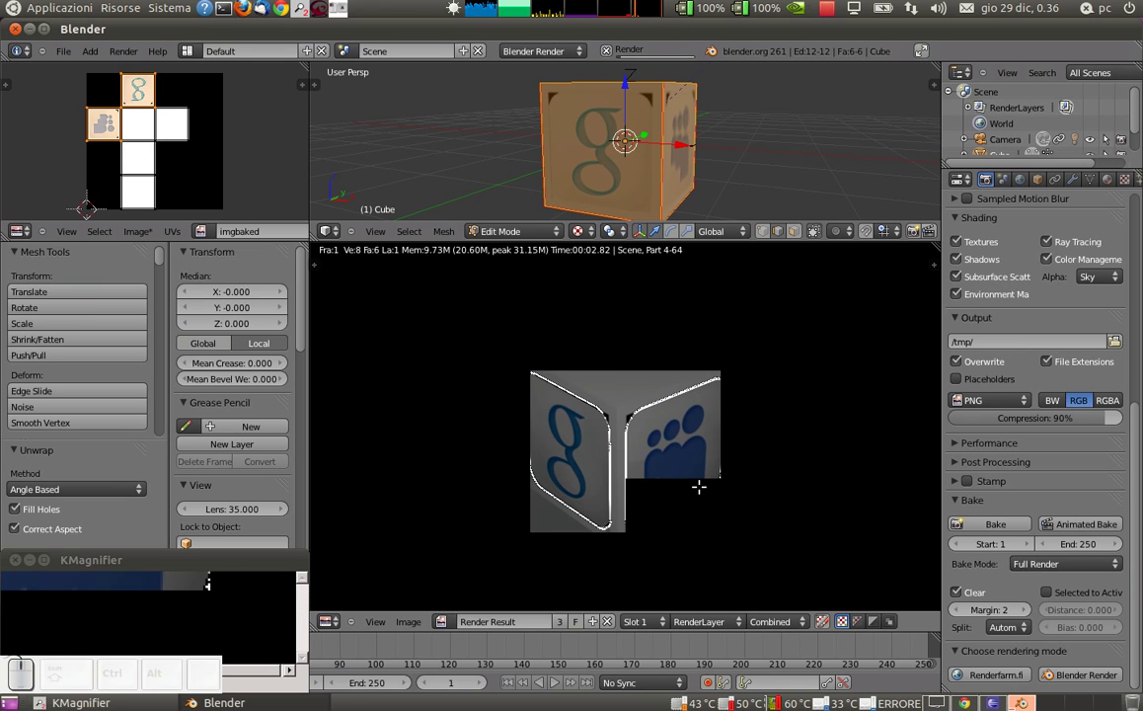
pyautogui.press('Escape')
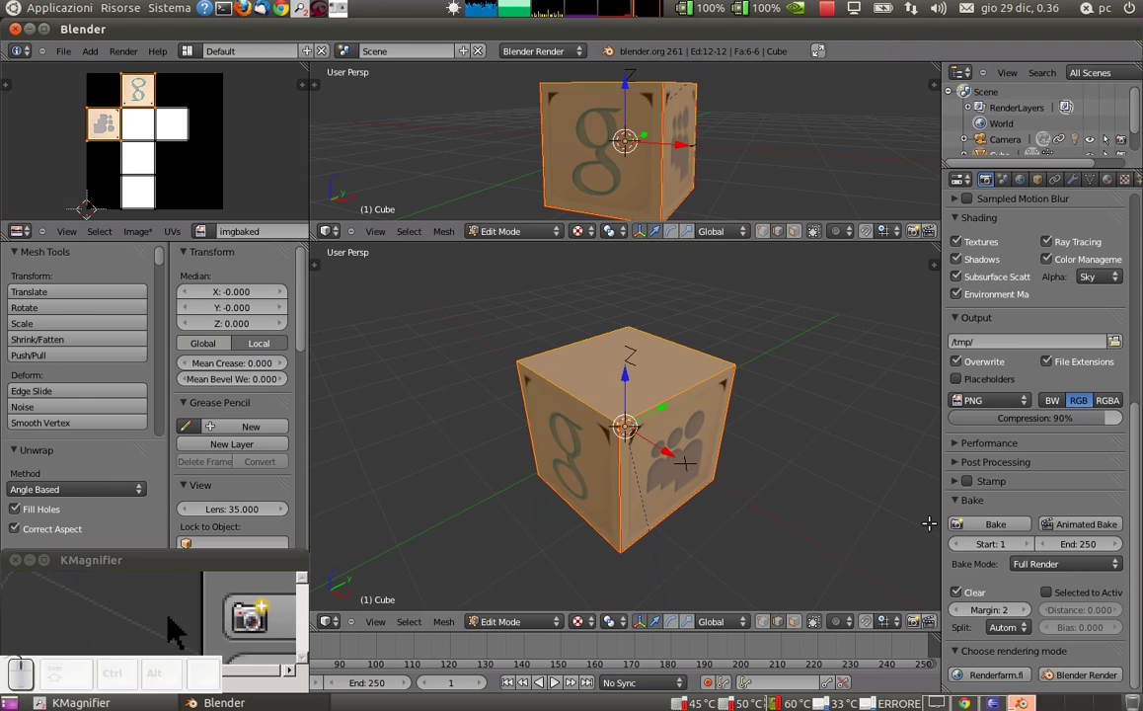
pyautogui.click(963, 524)
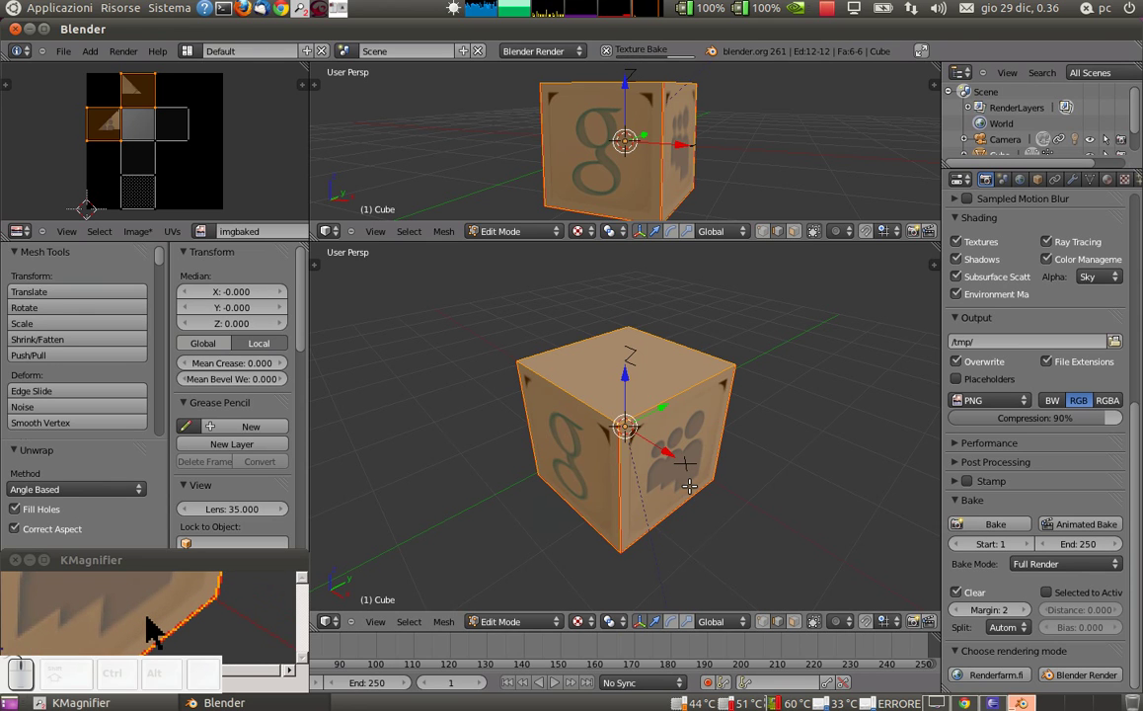
# Render to verify the baked logo tiles and return the cube to Object Mode
pyautogui.press('F12')
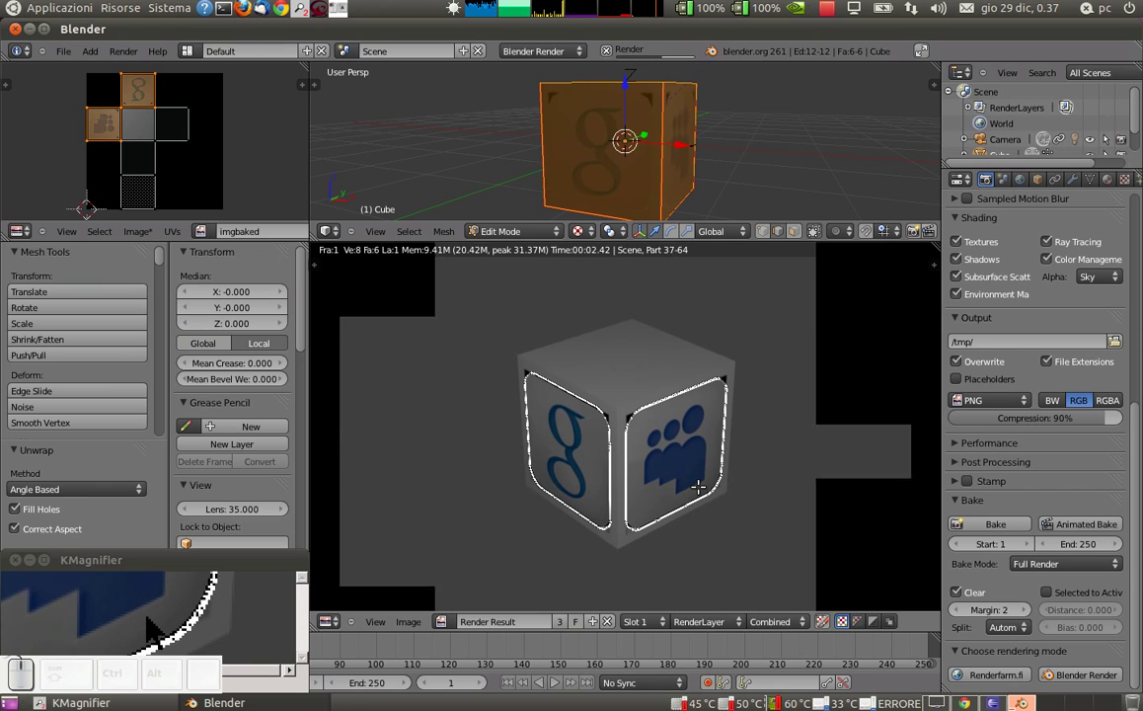
pyautogui.press('Escape')
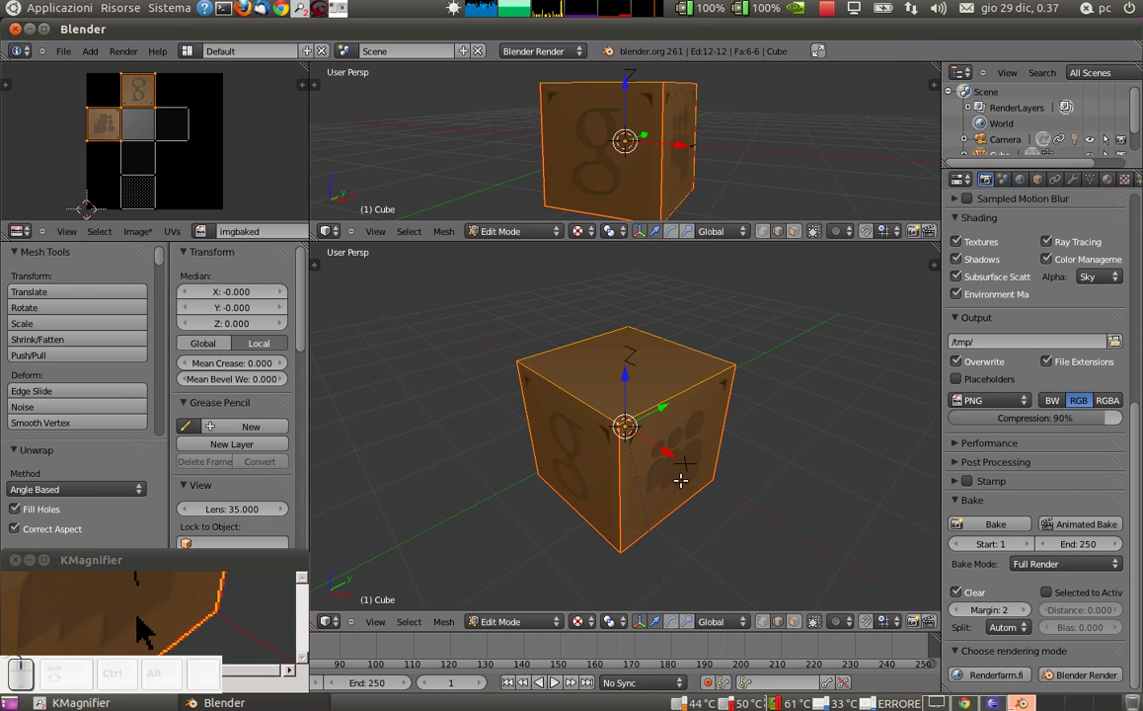
pyautogui.press('p')
pyautogui.press('Escape')
pyautogui.press('Tab')
pyautogui.press('p')
pyautogui.press('Escape')
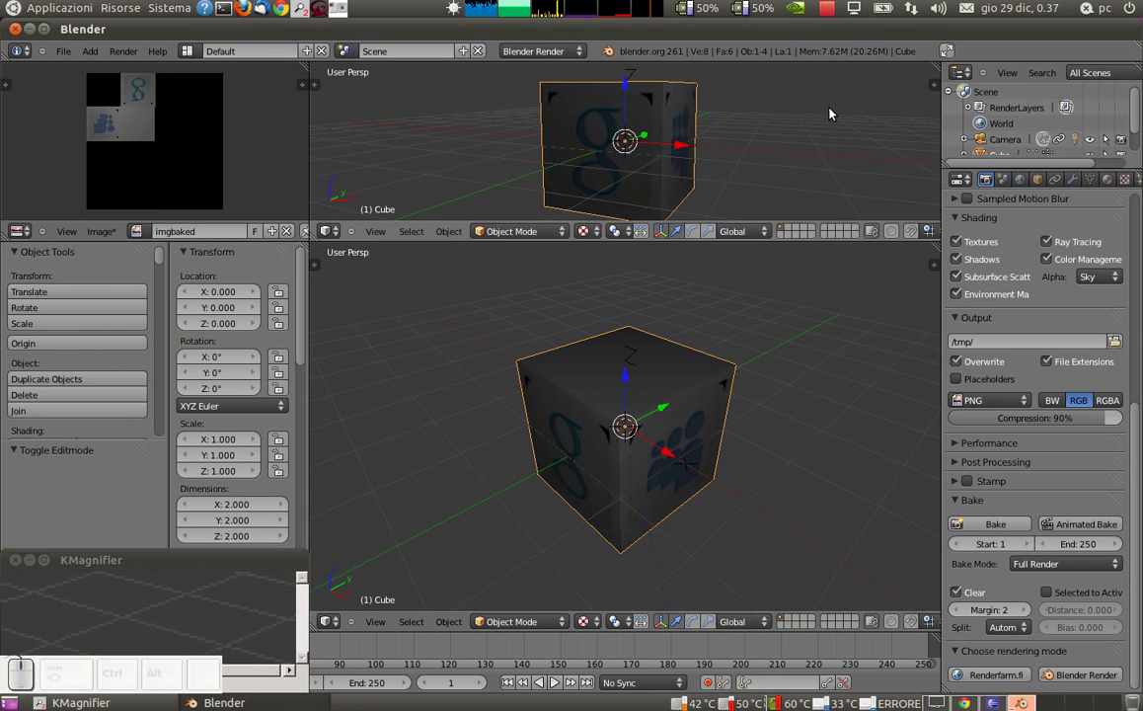